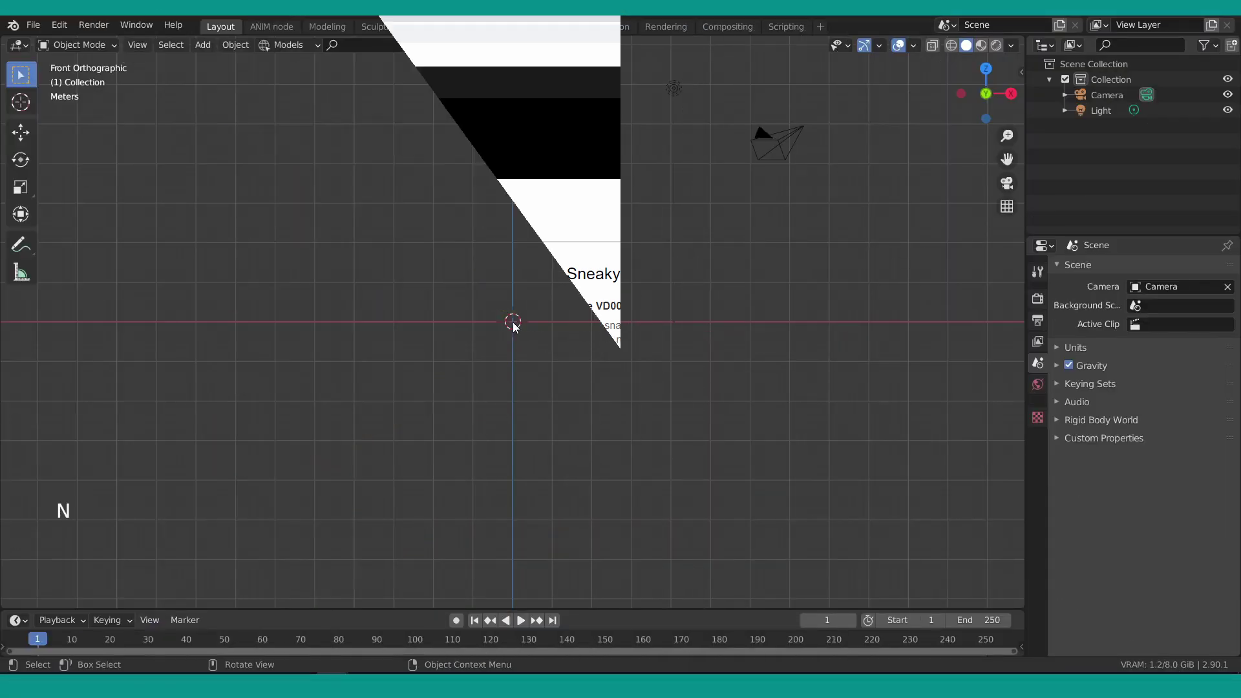
Add a cylinder and rotate it 90° onto its side.
key(n)
key(shift+a)
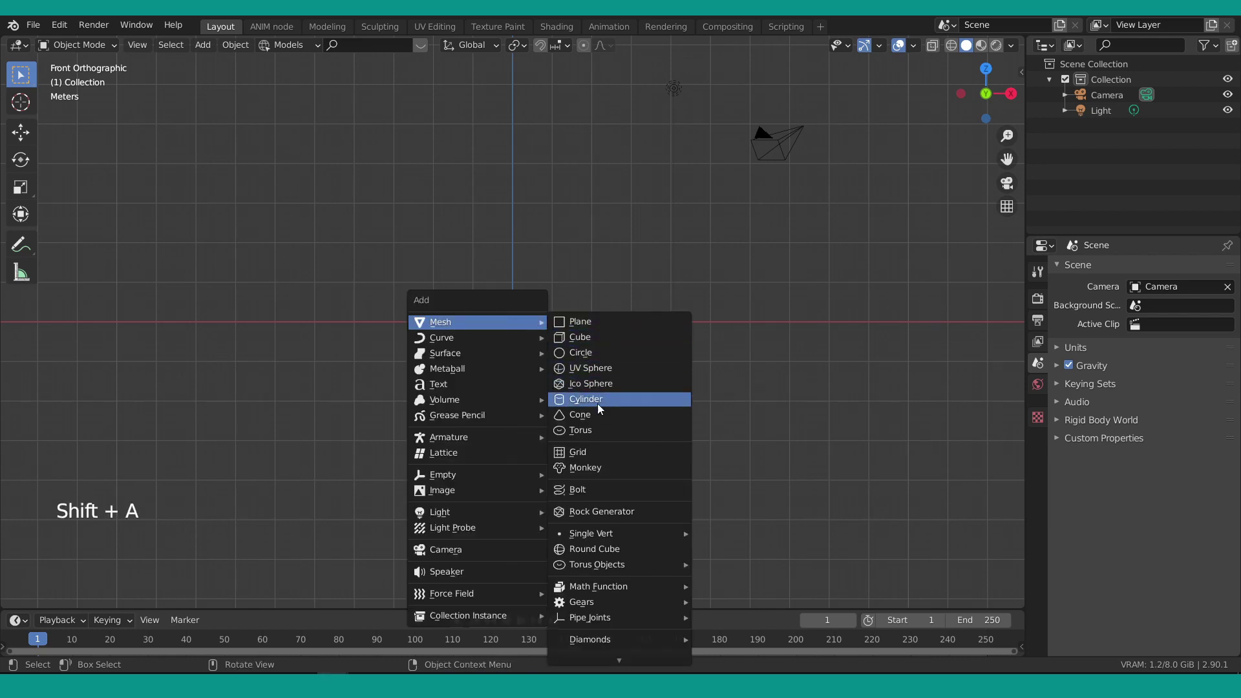
key(r)
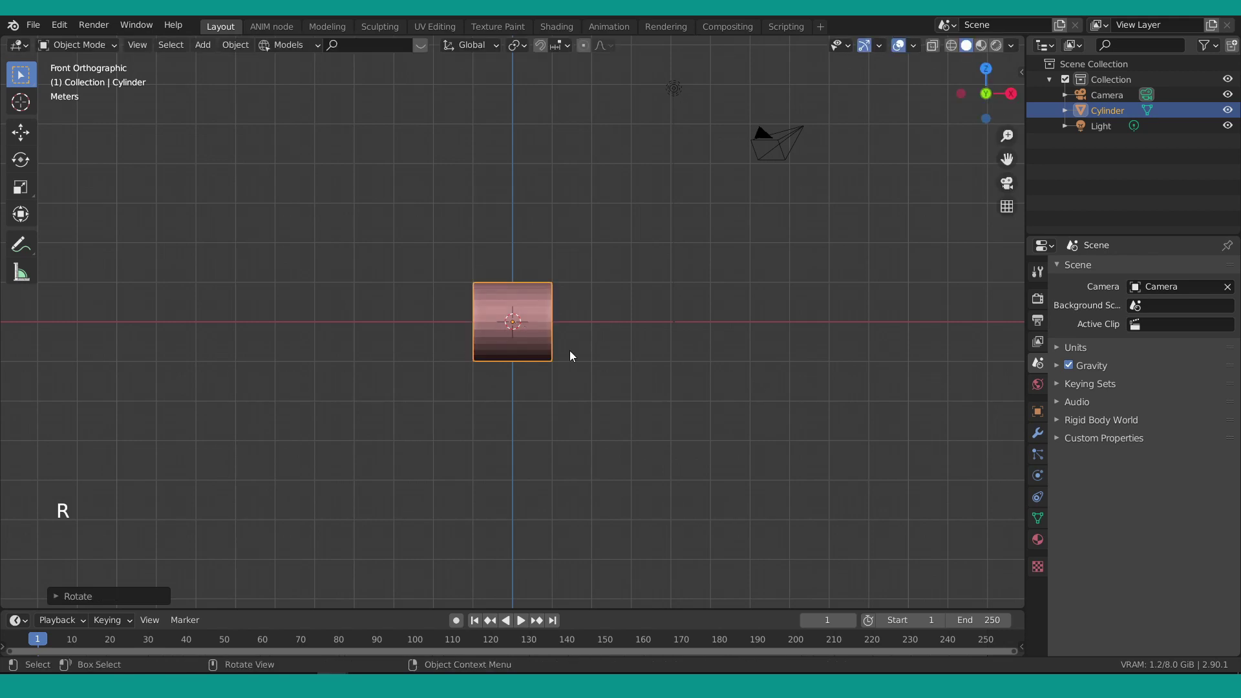
Stretch the cylinder along X into a long thin horizontal rod.
key(s)
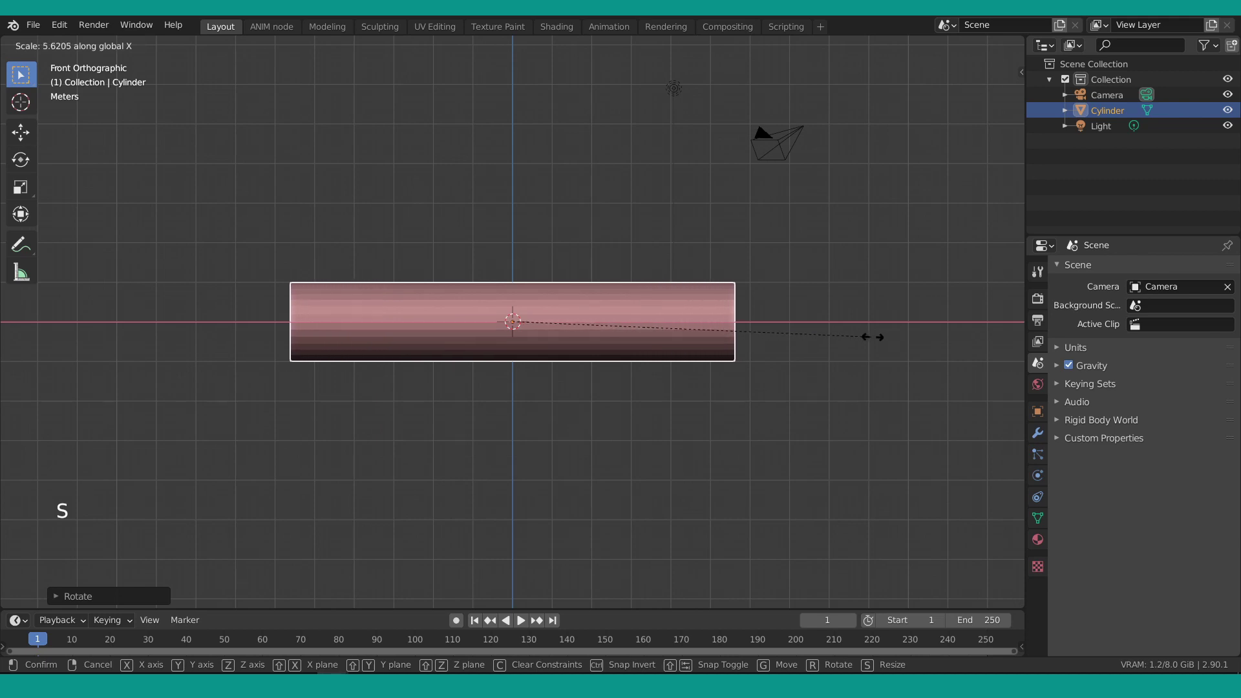
scroll(down, 3)
key(s)
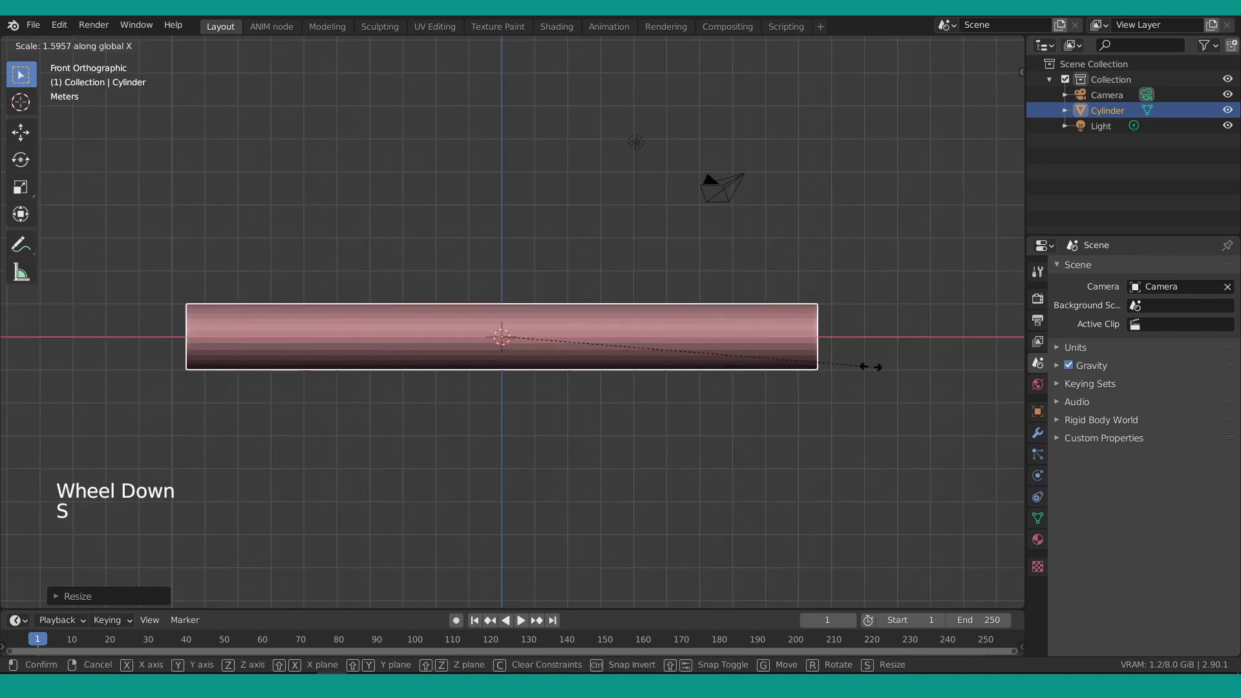
scroll(down, 3)
scroll(down, 3)
Add a Bezier curve and enlarge it, viewed from the top.
key(shift+a)
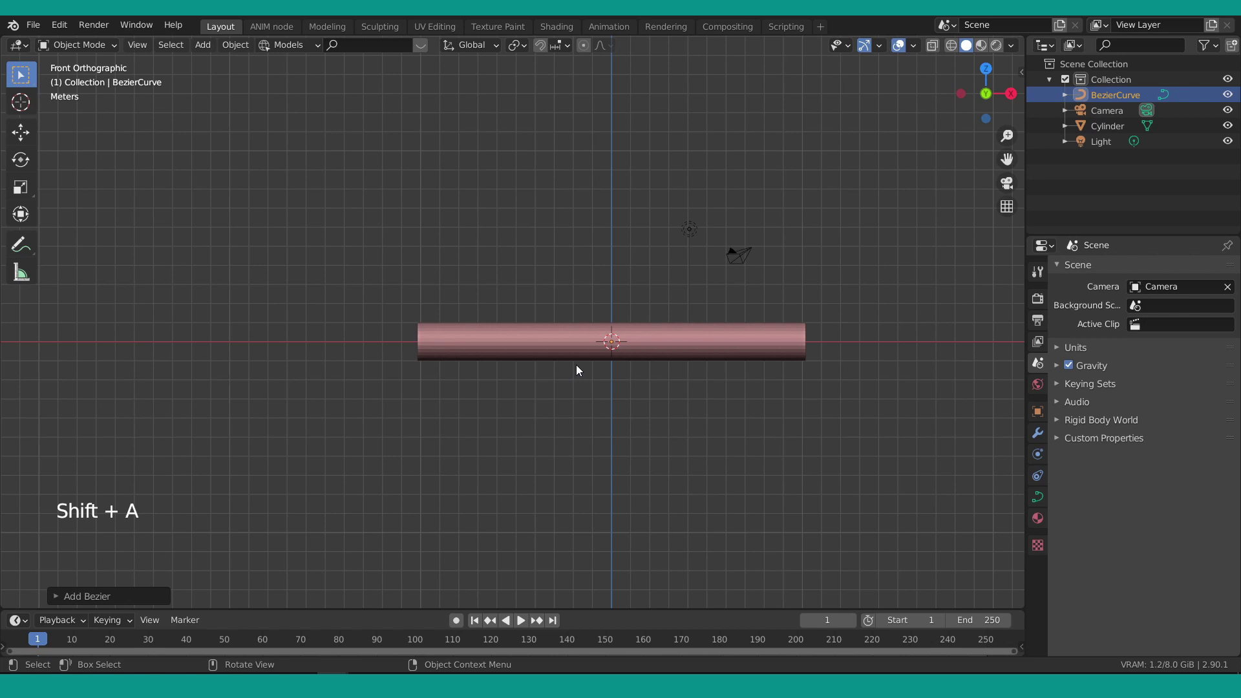
key(KP_7)
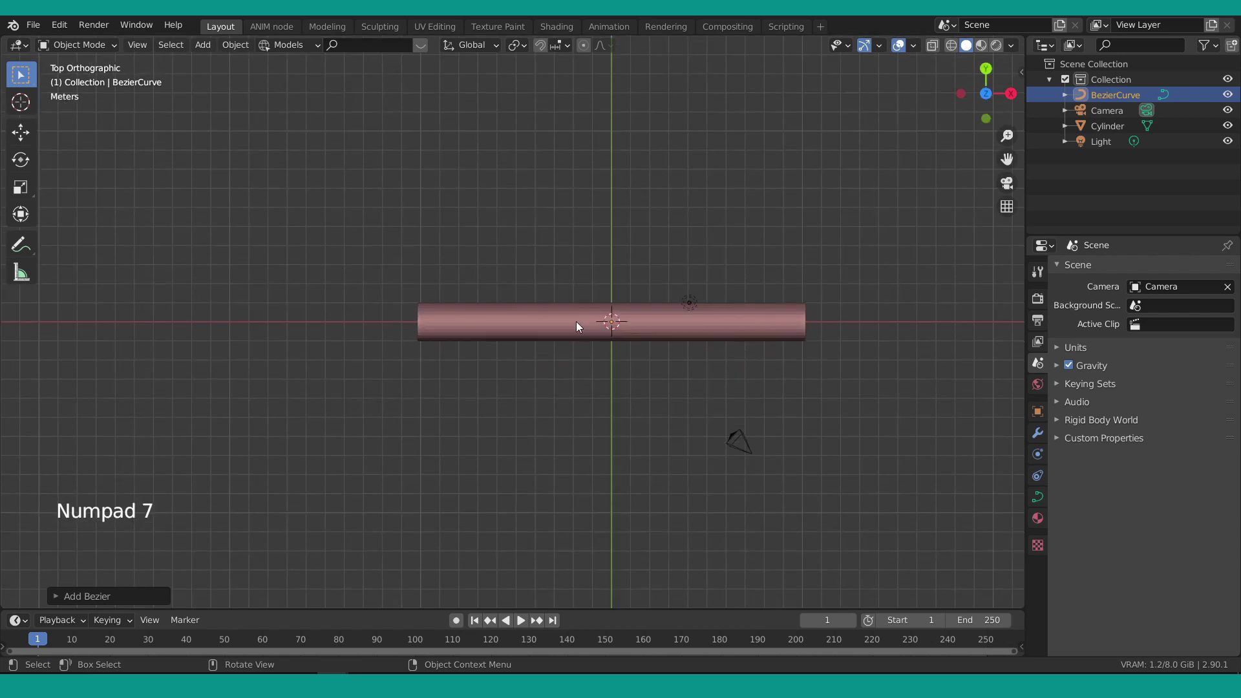
key(s)
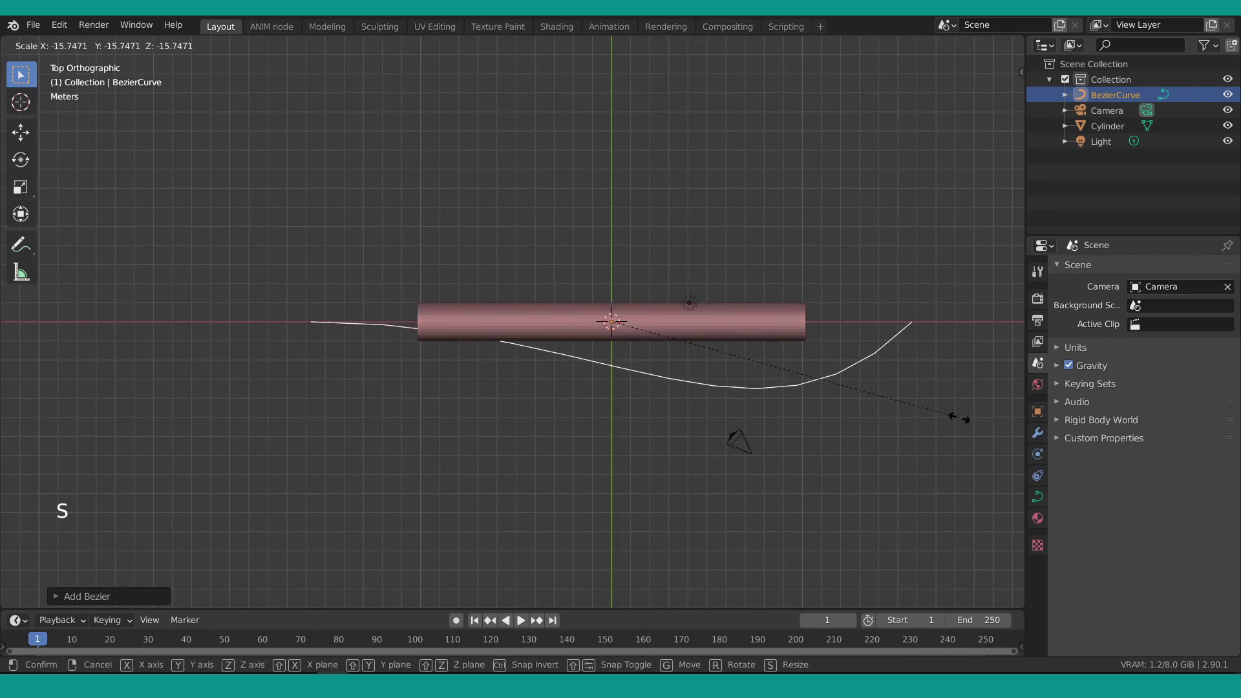
scroll(down, 3)
scroll(up, 3)
In Edit Mode rotate the curve's points flat so it lies straight along the rod's axis.
key(Tab)
click(758, 359)
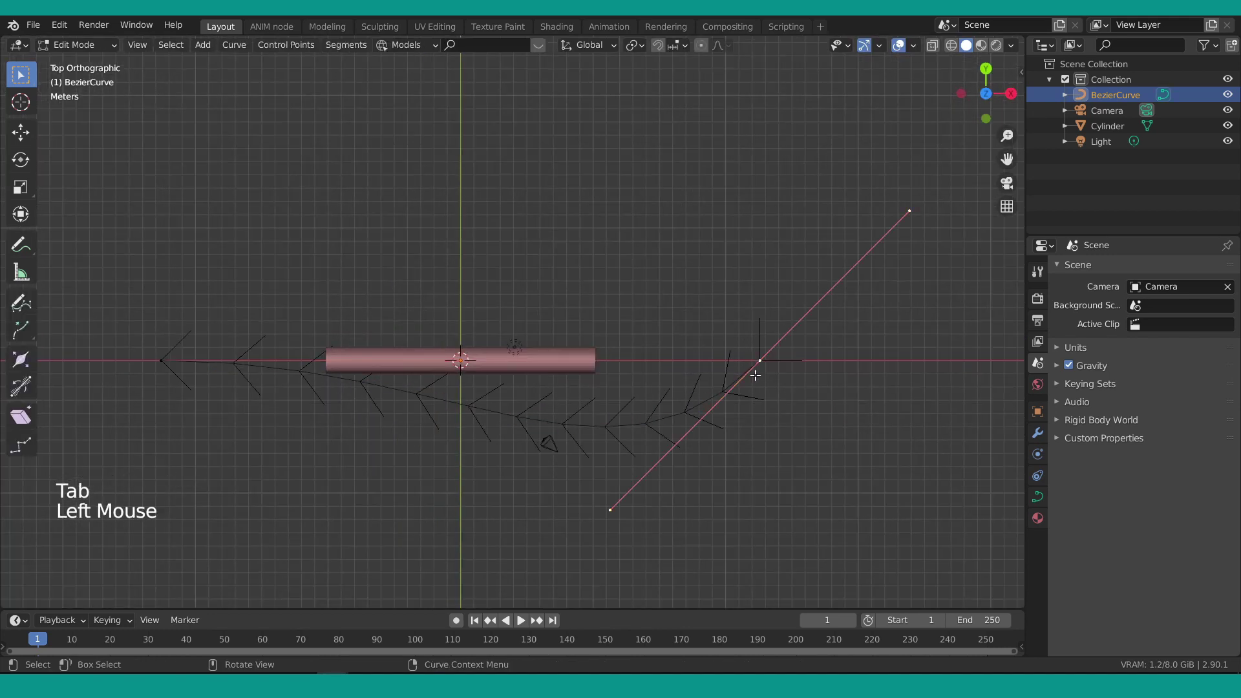
key(r)
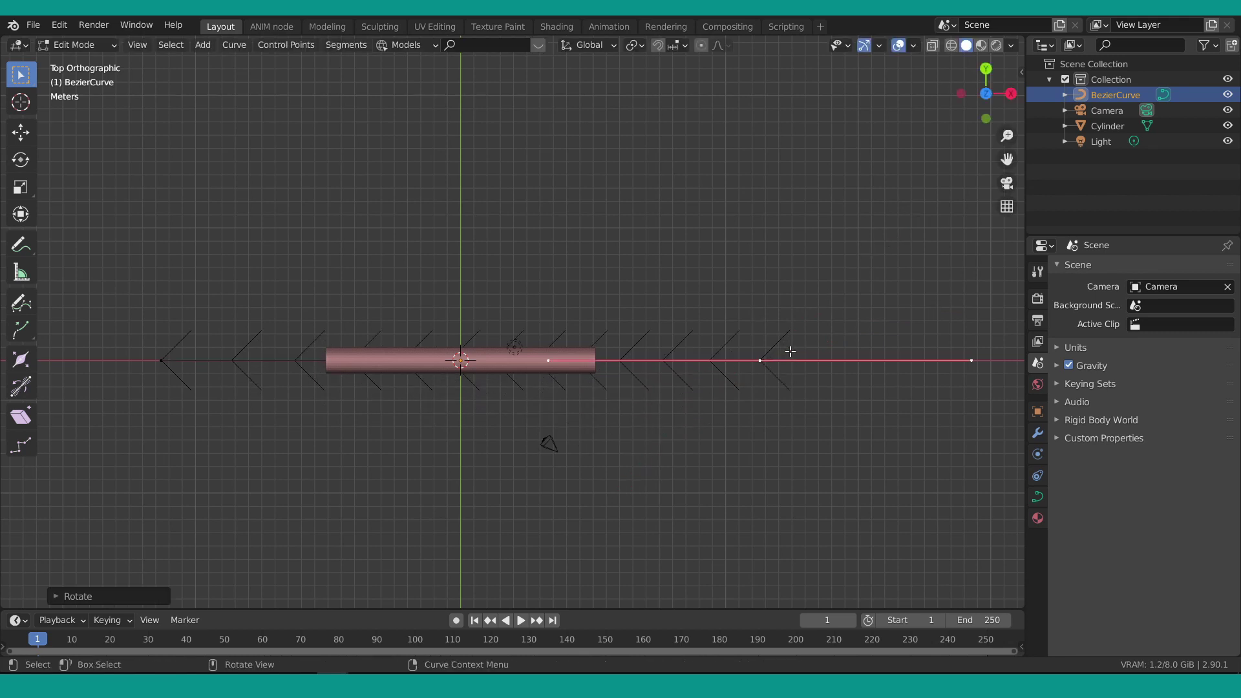
scroll(up, 3)
scroll(down, 3)
Select all curve points and subdivide the segments with 3 cuts.
key(a)
right_click(443, 309)
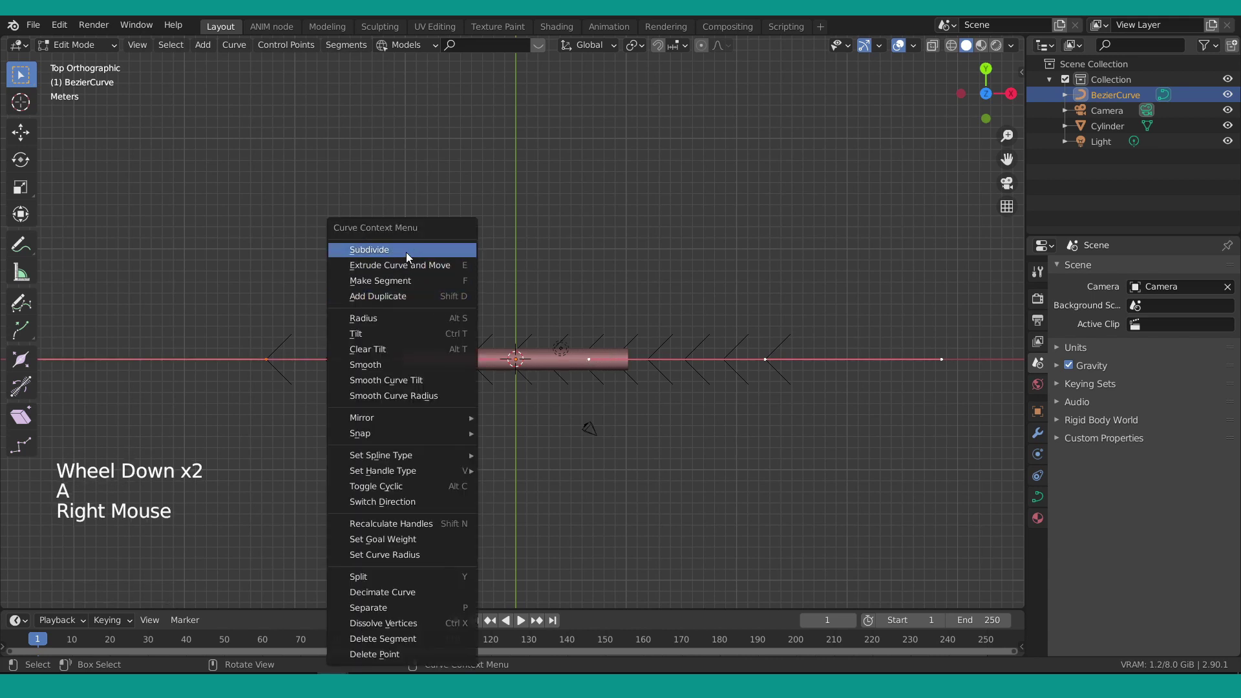
click(54, 598)
click(256, 599)
click(254, 601)
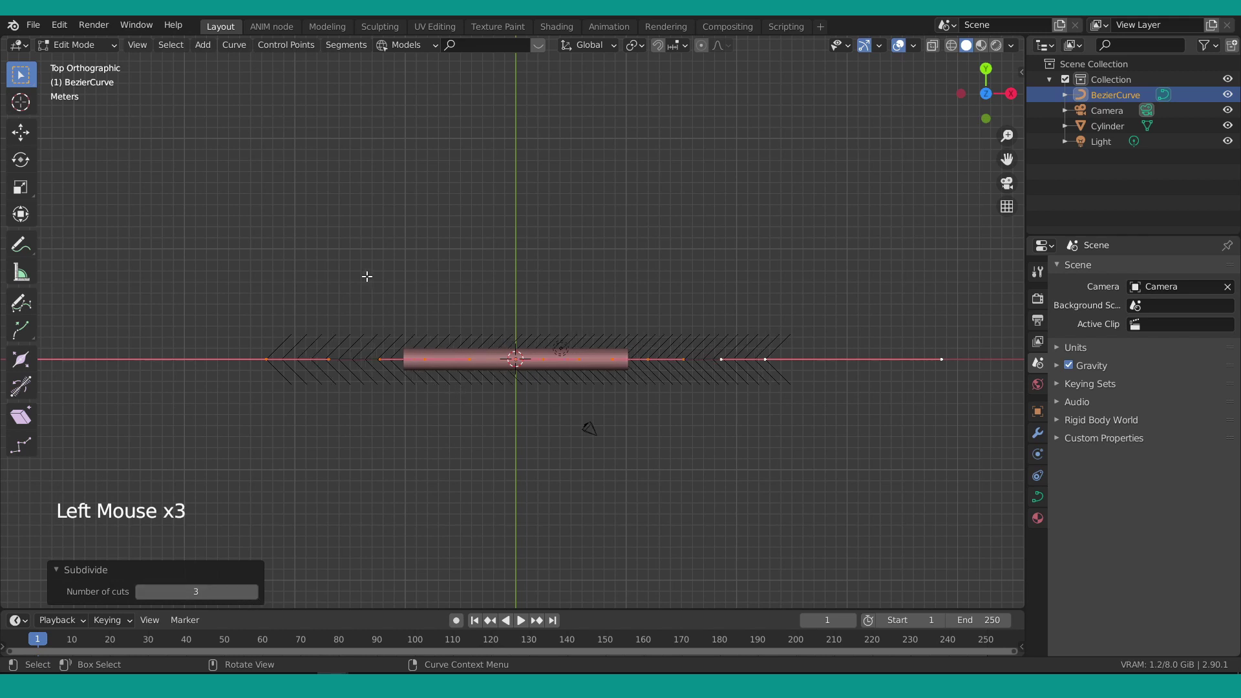
Move a middle point along Y to form a smooth hump, then return to Object Mode.
key(a)
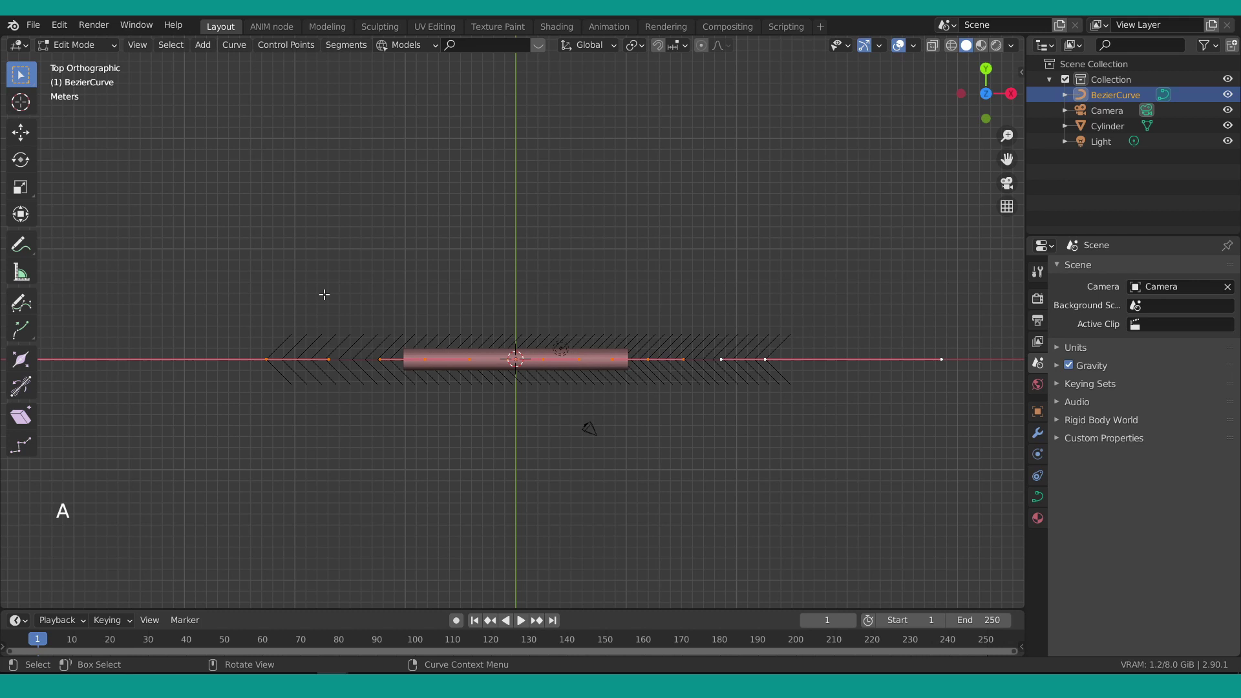
click(166, 48)
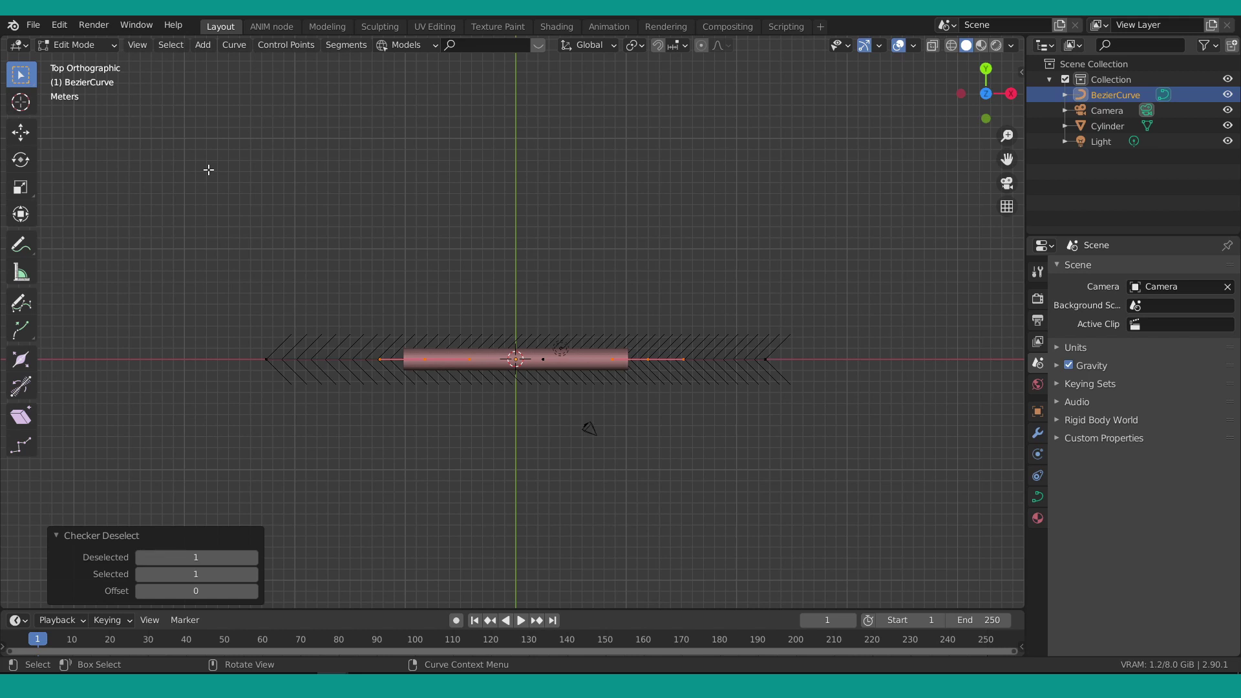
key(g)
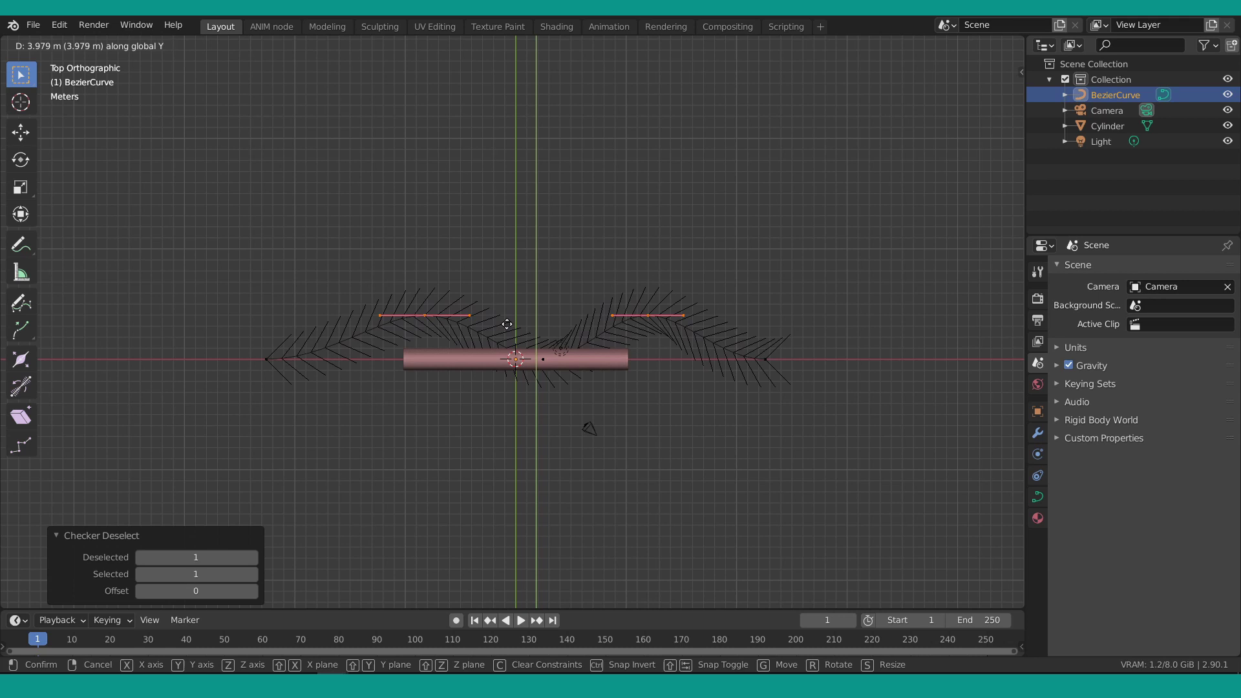
scroll(up, 3)
click(235, 364)
scroll(up, 3)
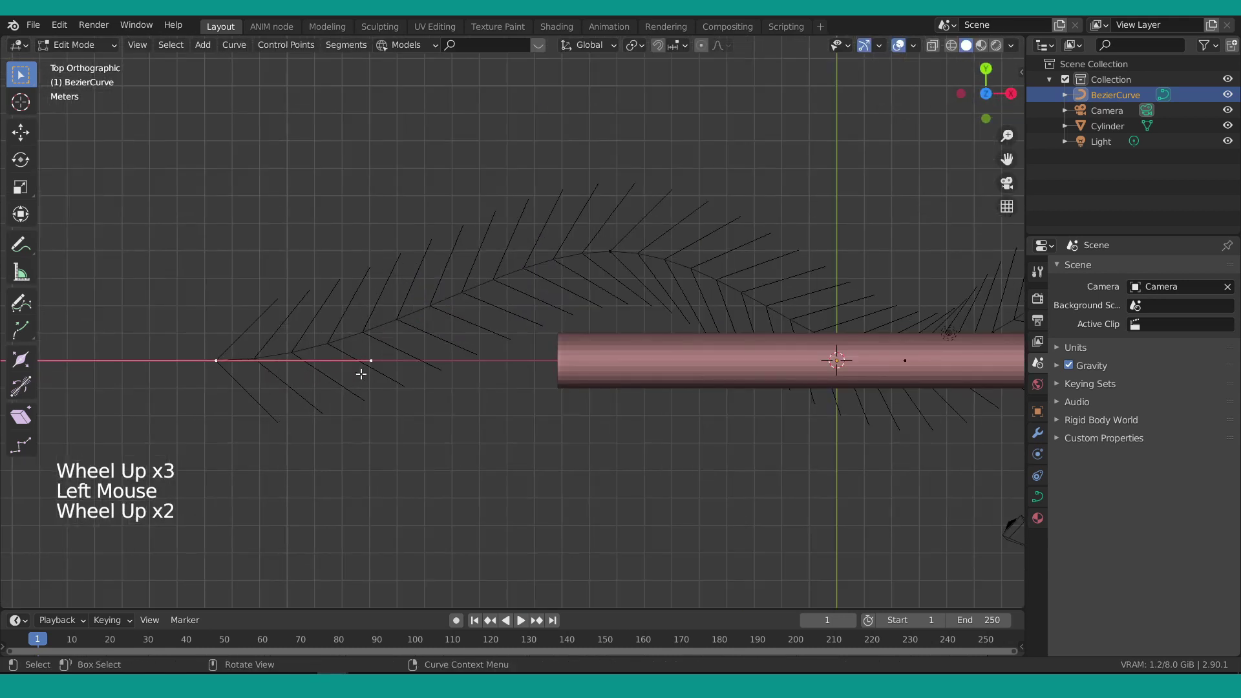
key(r)
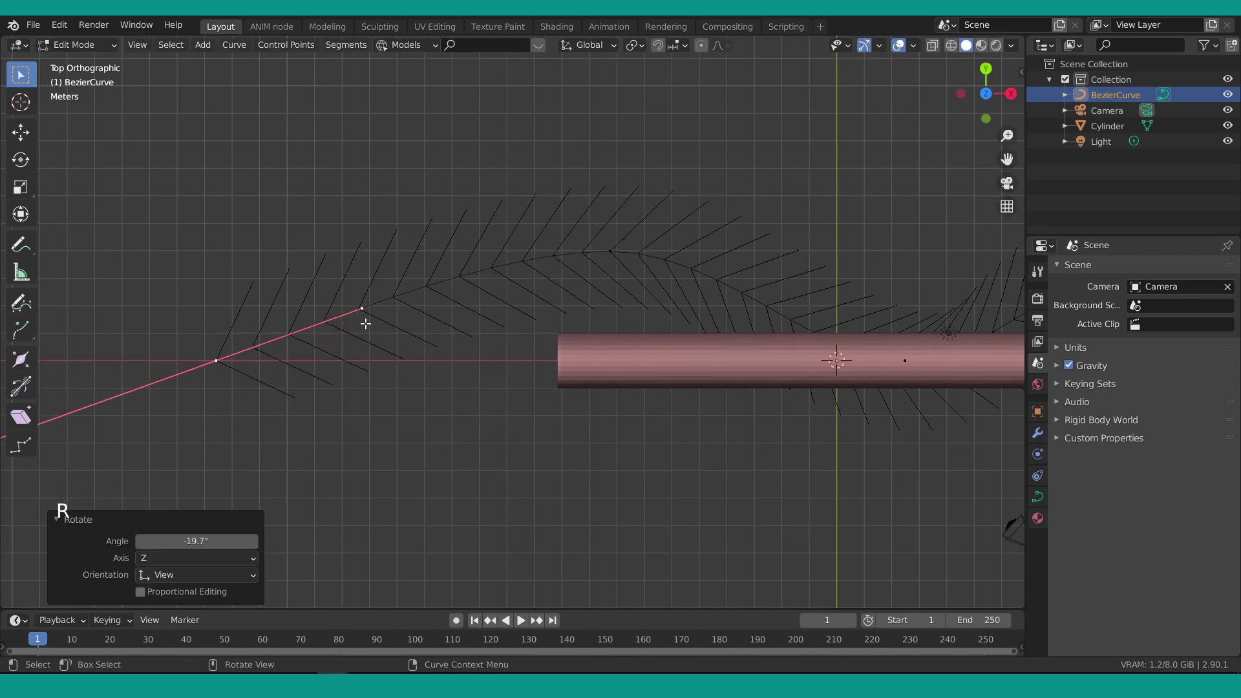
scroll(down, 3)
scroll(down, 3)
key(Tab)
Add many loop cuts along the cylinder's length in Edit Mode.
click(491, 340)
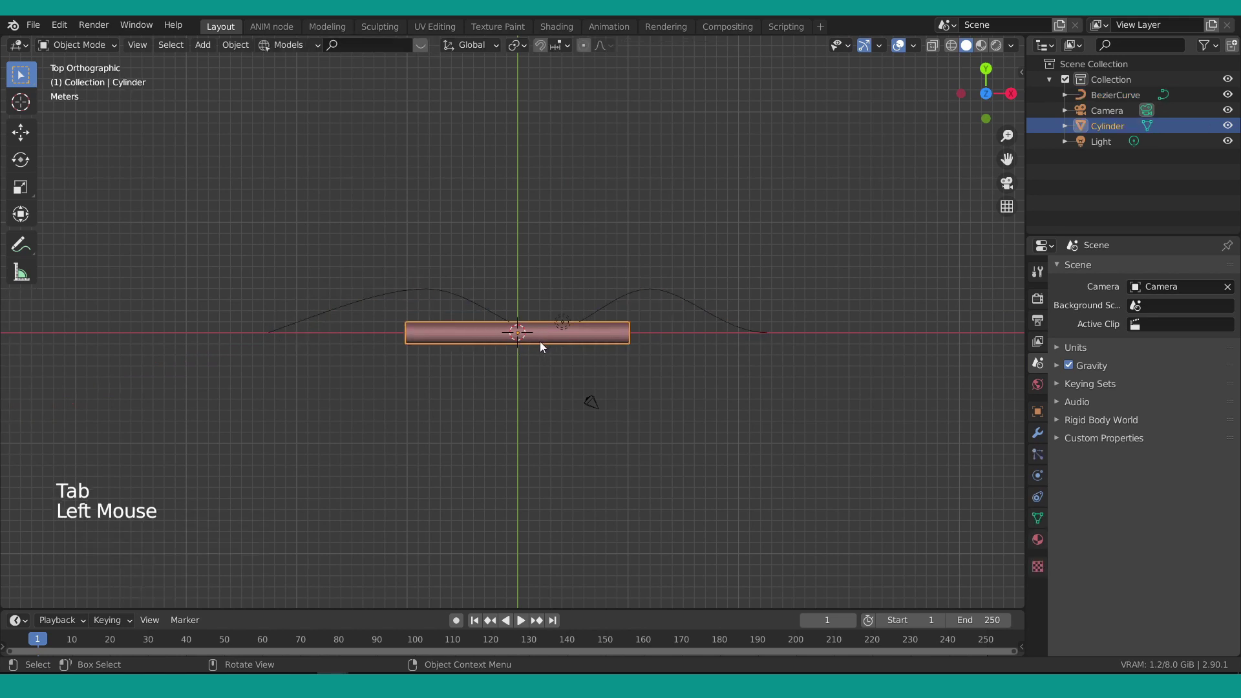
scroll(up, 3)
key(Tab)
key(ctrl+r)
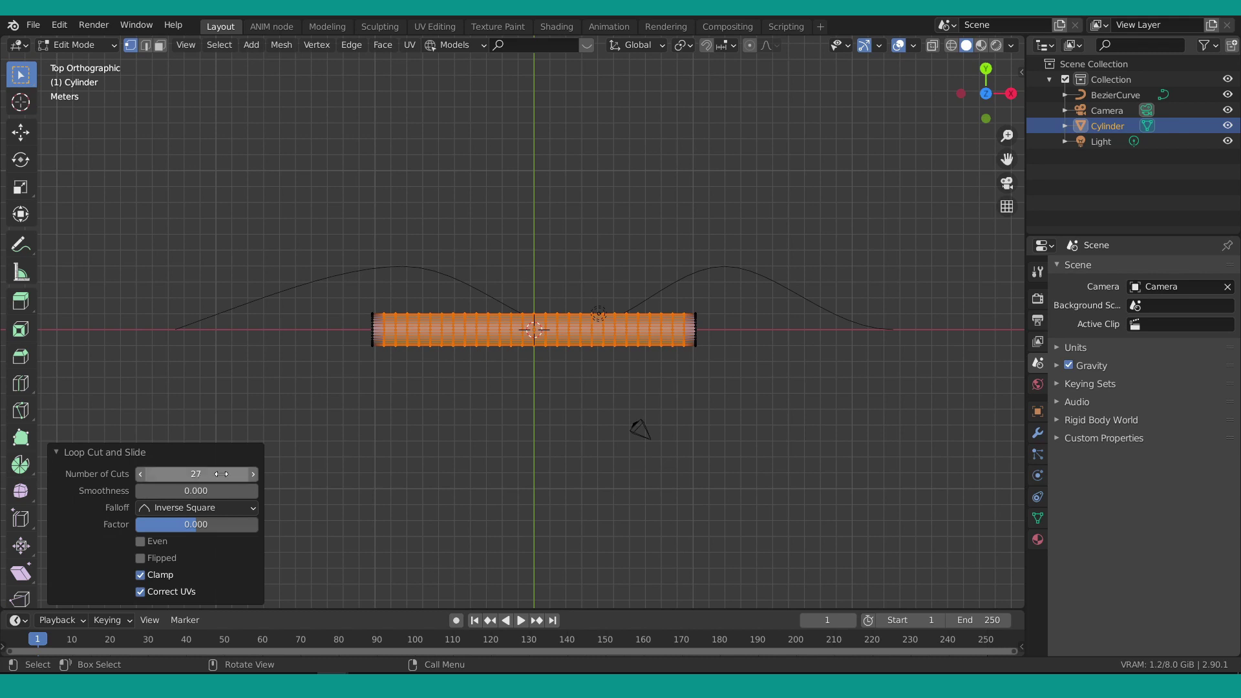
key(Tab)
Add a Curve modifier with BezierCurve as Curve Object so the tube bends along the hump.
click(1036, 436)
click(1072, 278)
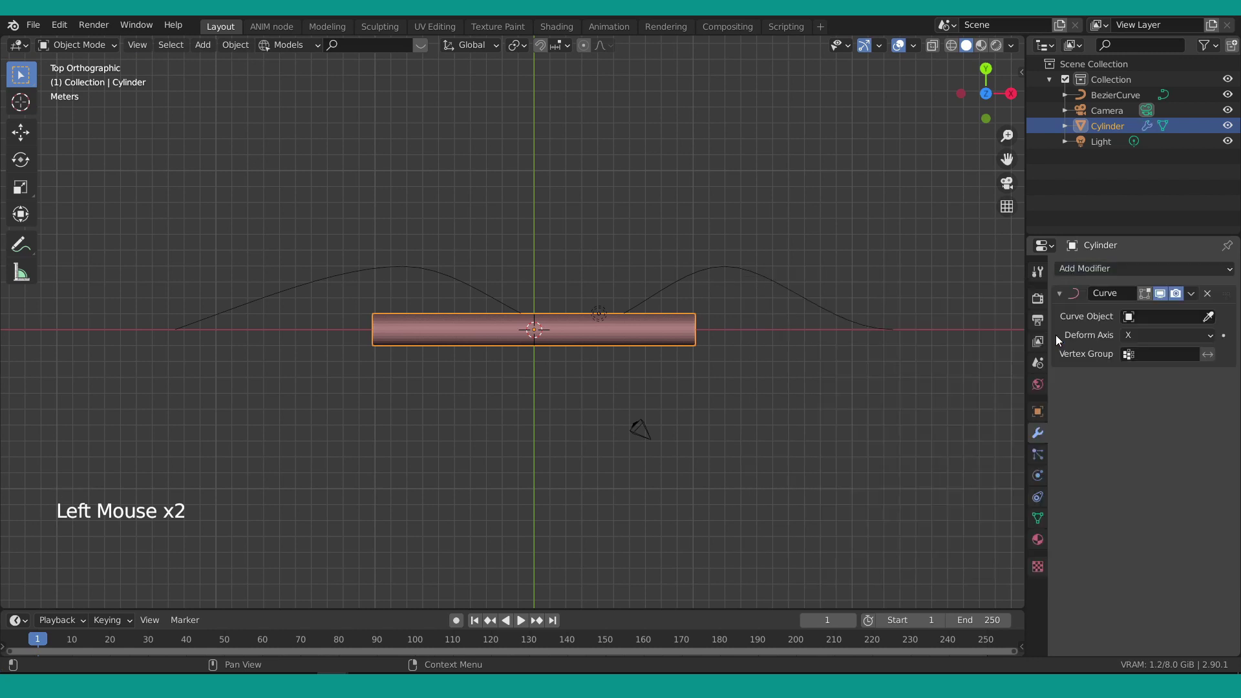
click(1143, 321)
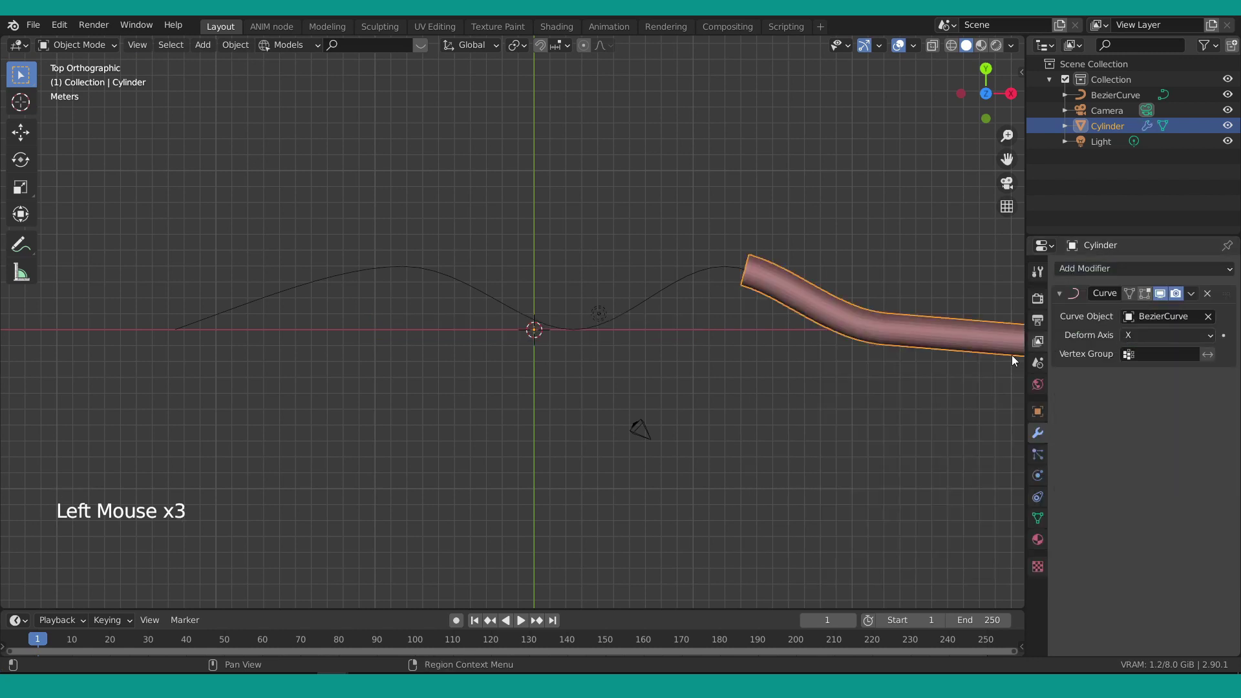
scroll(down, 3)
key(KP_1)
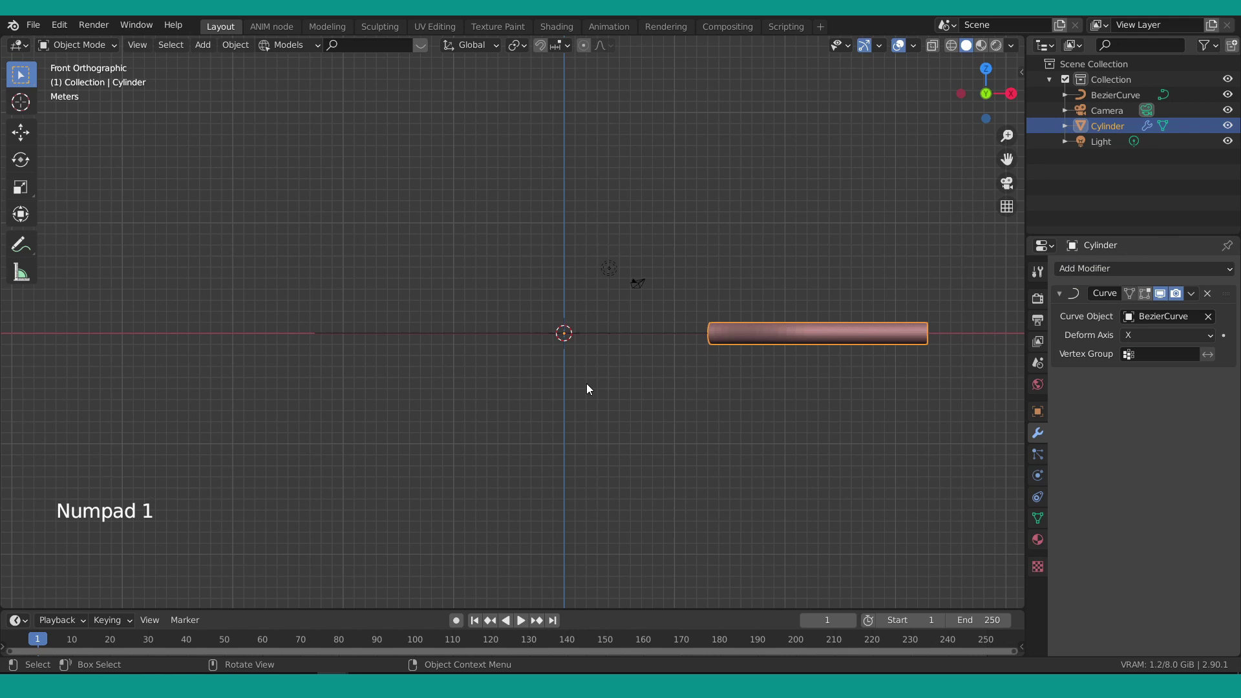
key(KP_7)
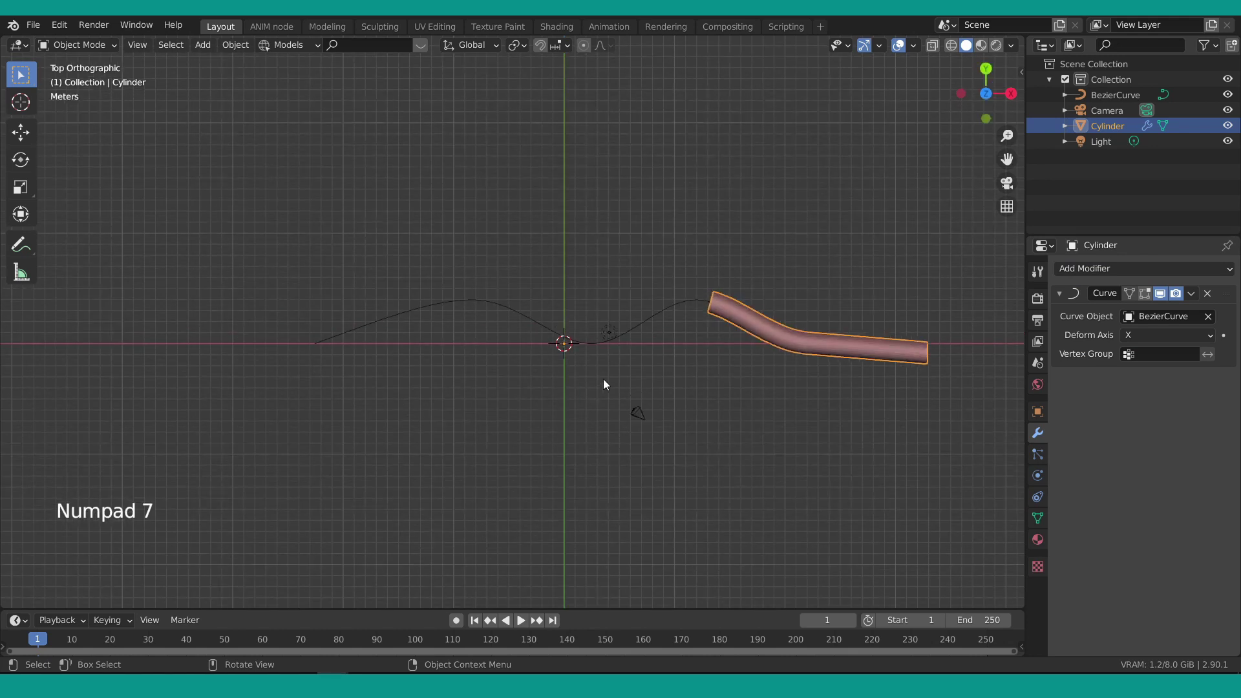
key(g)
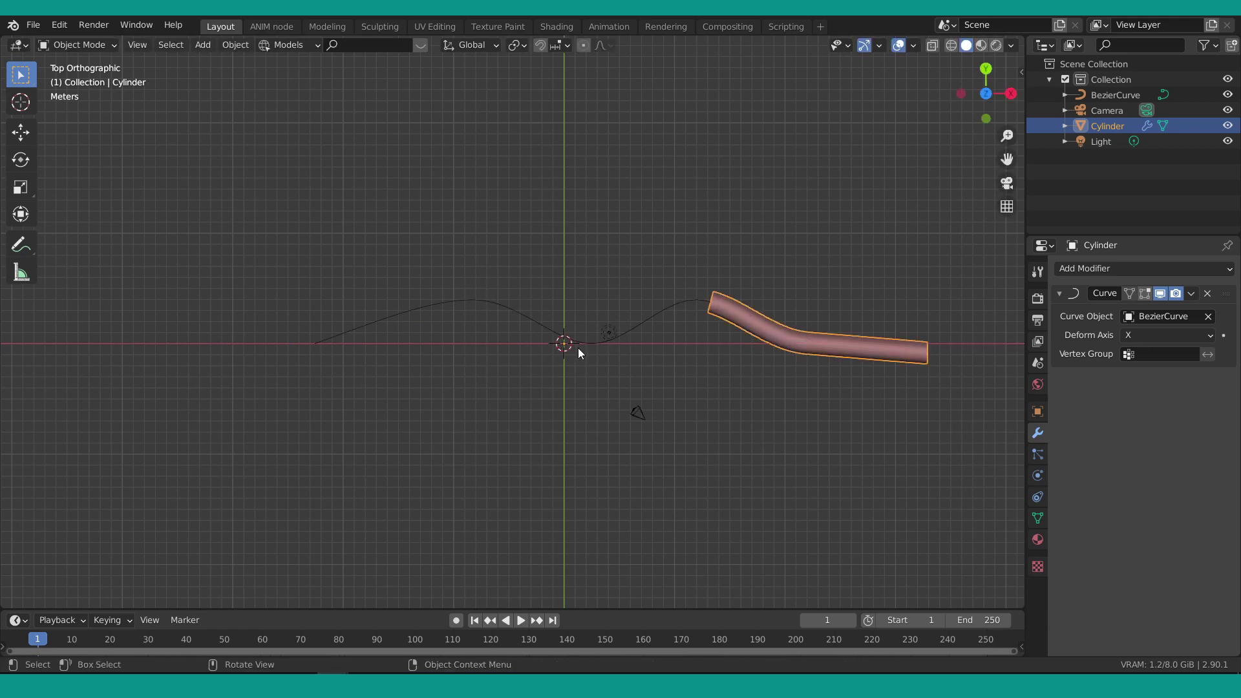
Add a UV sphere with a Curve modifier following BezierCurve inside the tube.
key(shift+a)
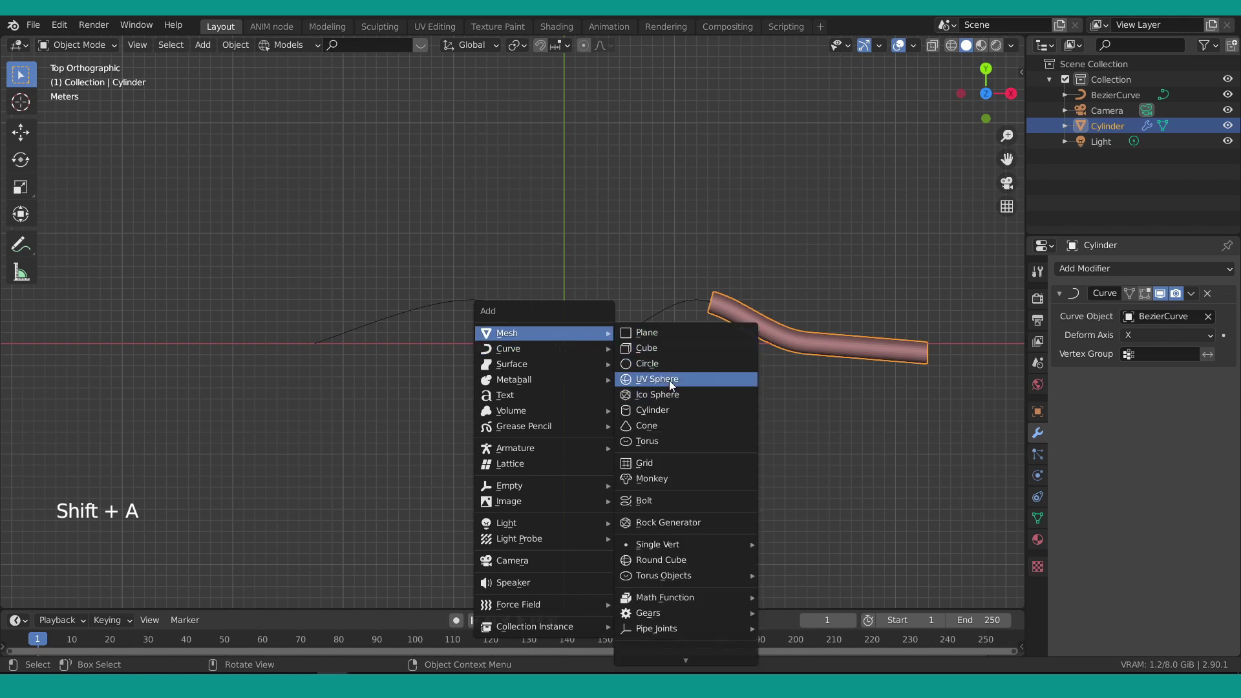
key(s)
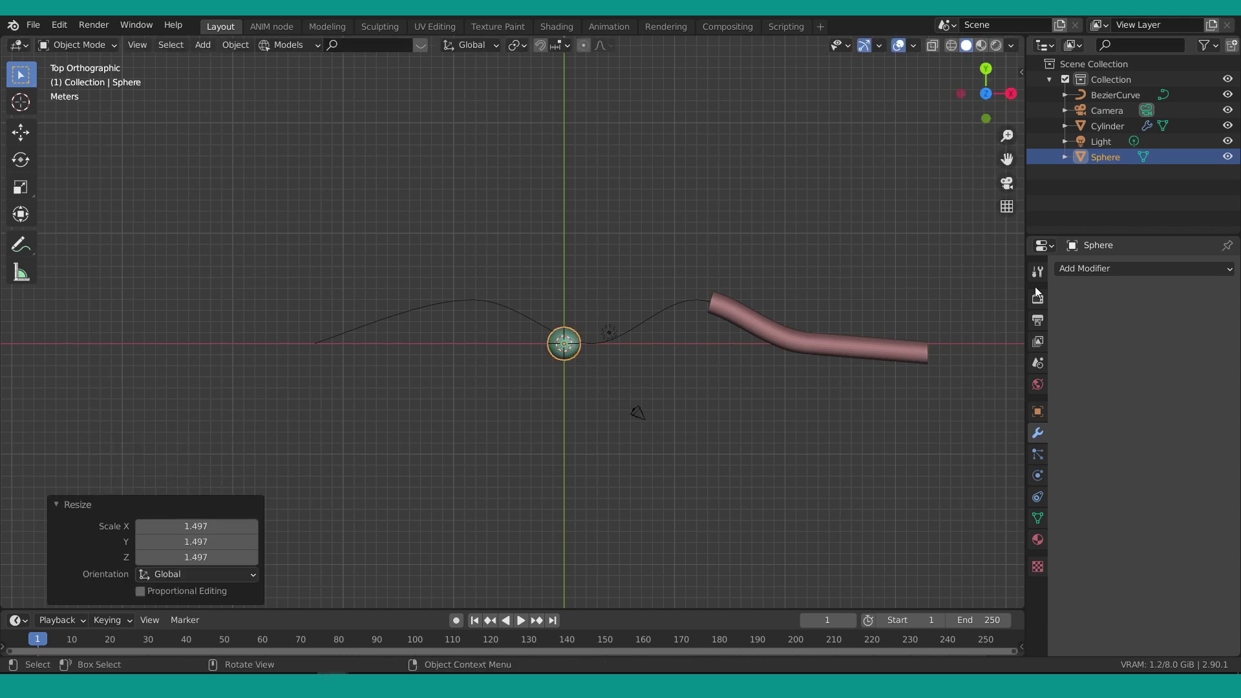
click(1081, 275)
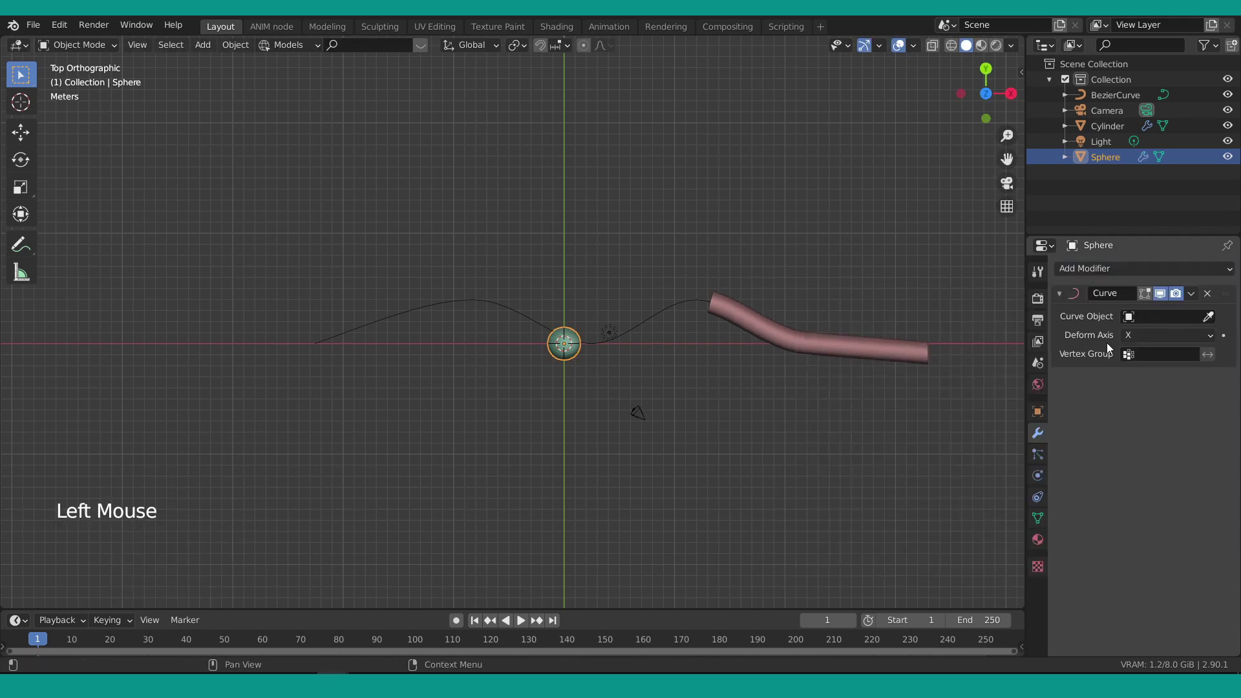
click(1149, 328)
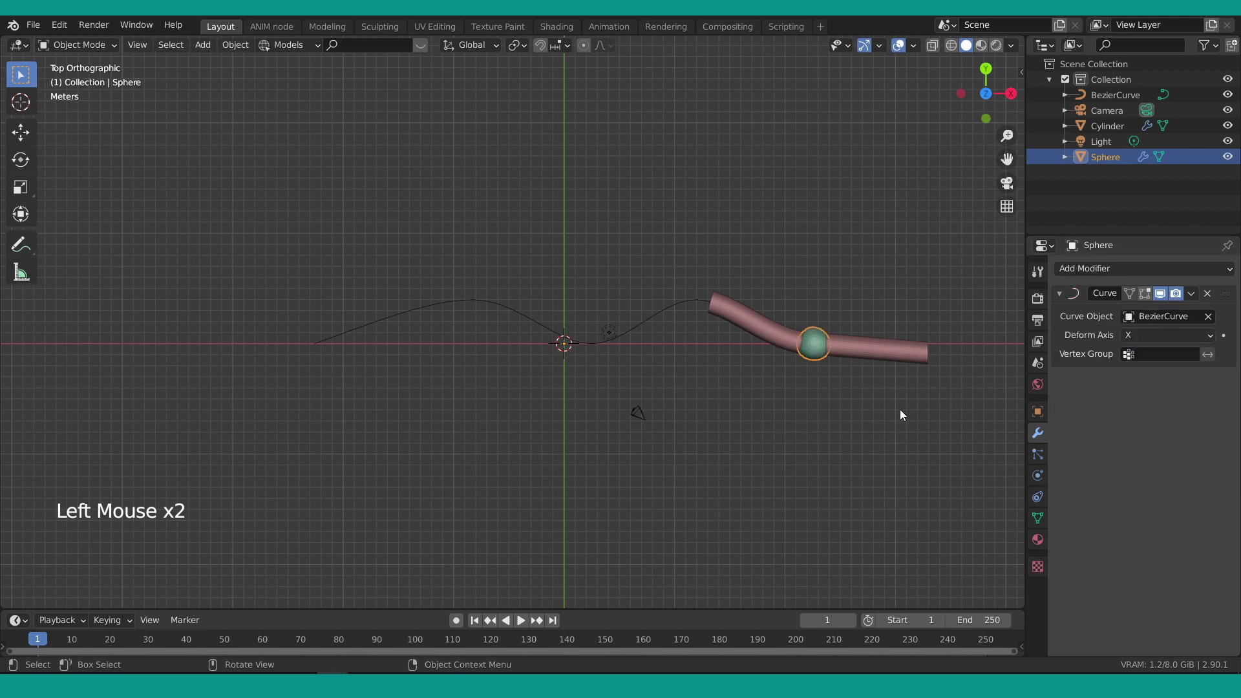
scroll(up, 3)
Add a Shrinkwrap modifier to the cylinder targeting the Sphere.
click(610, 331)
click(1111, 268)
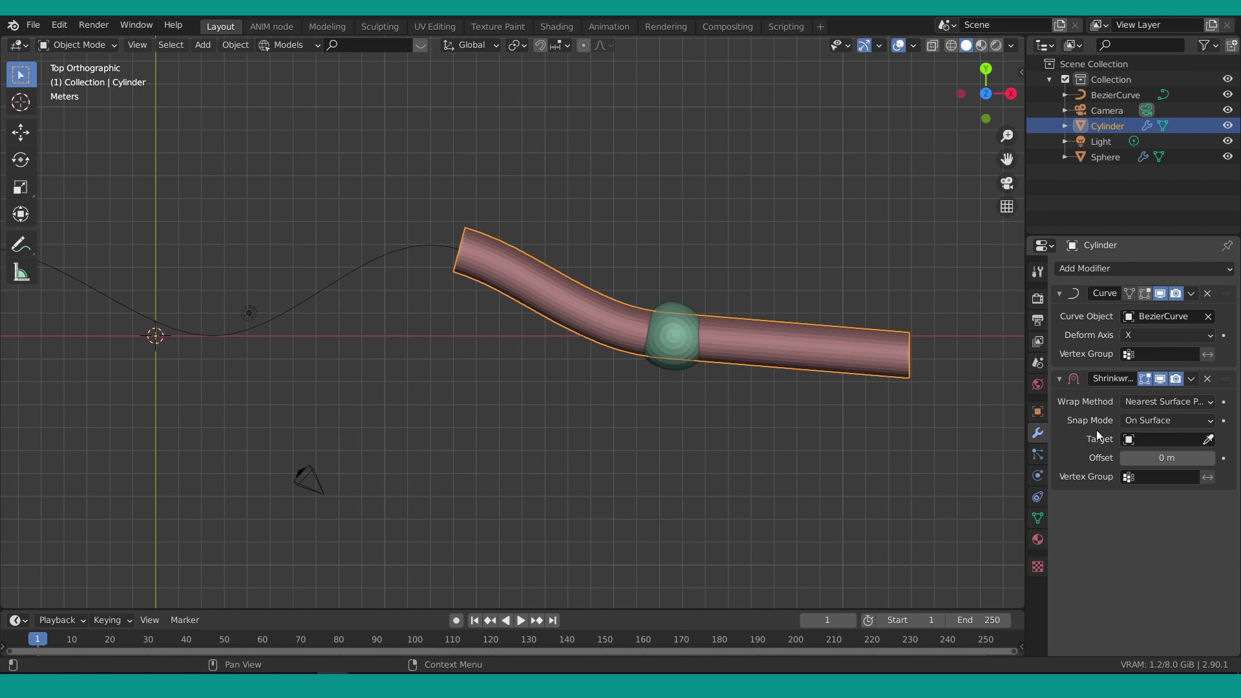
click(1167, 442)
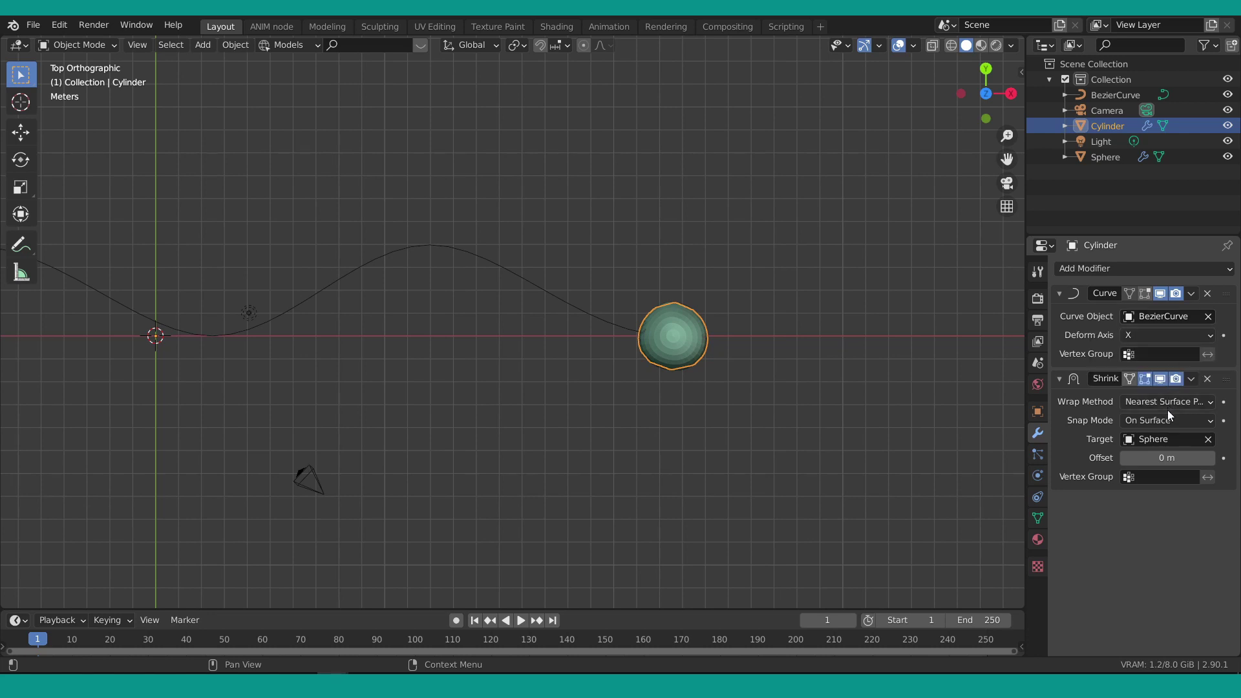
Set the shrinkwrap to the outside surface in Project mode with a 0.03 m offset.
click(1168, 427)
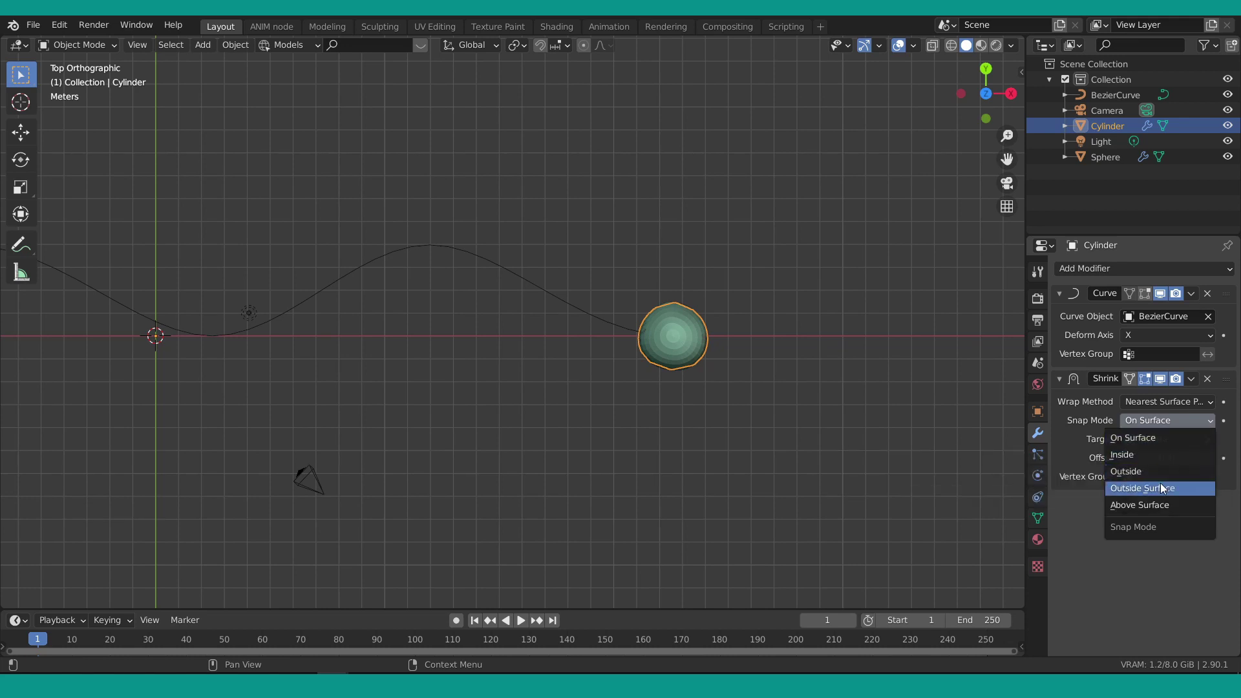
click(1159, 406)
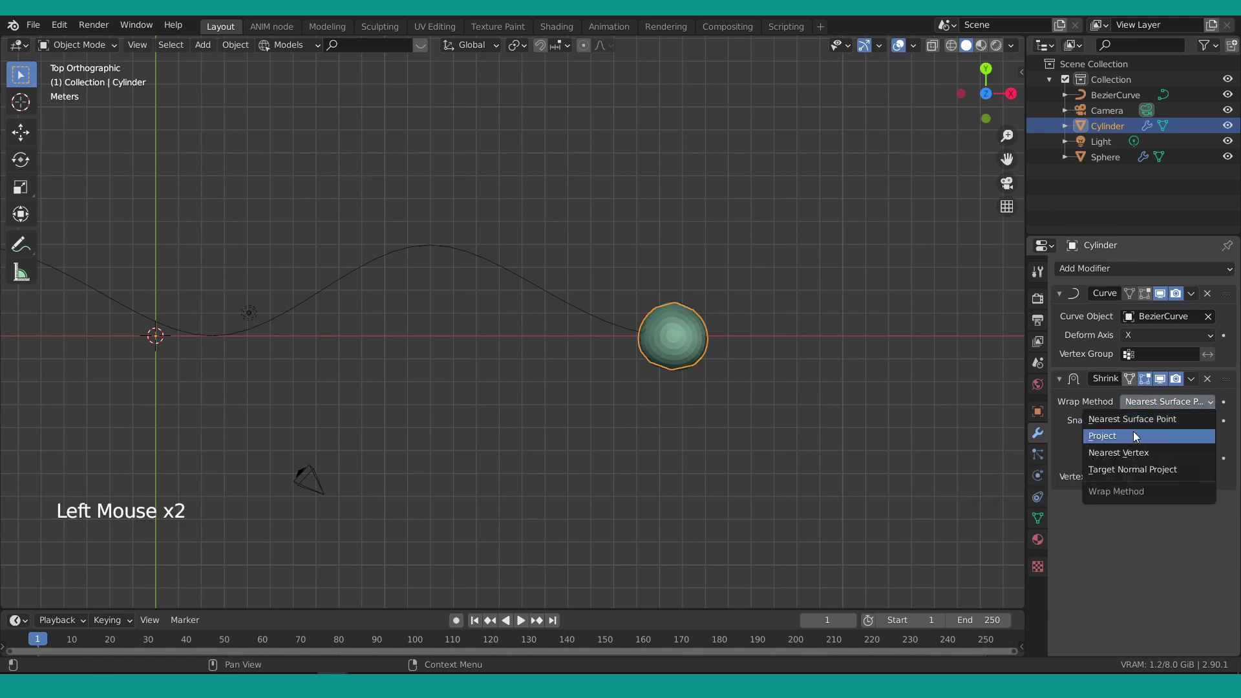
click(1168, 428)
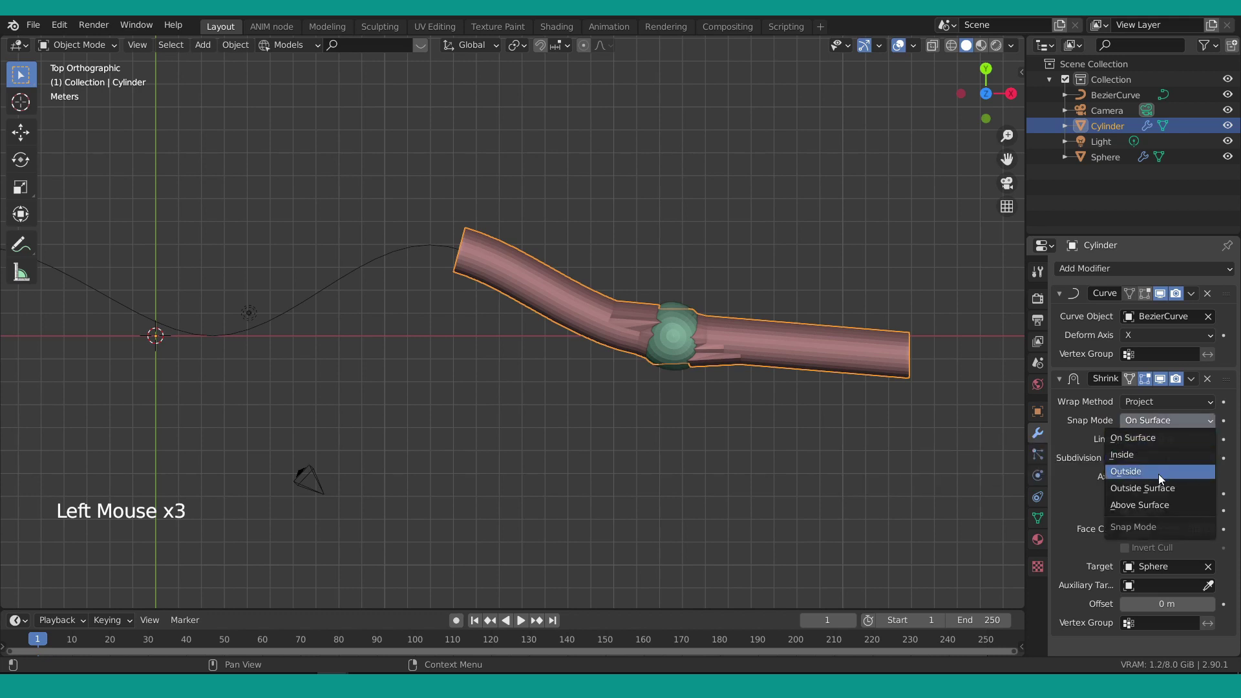
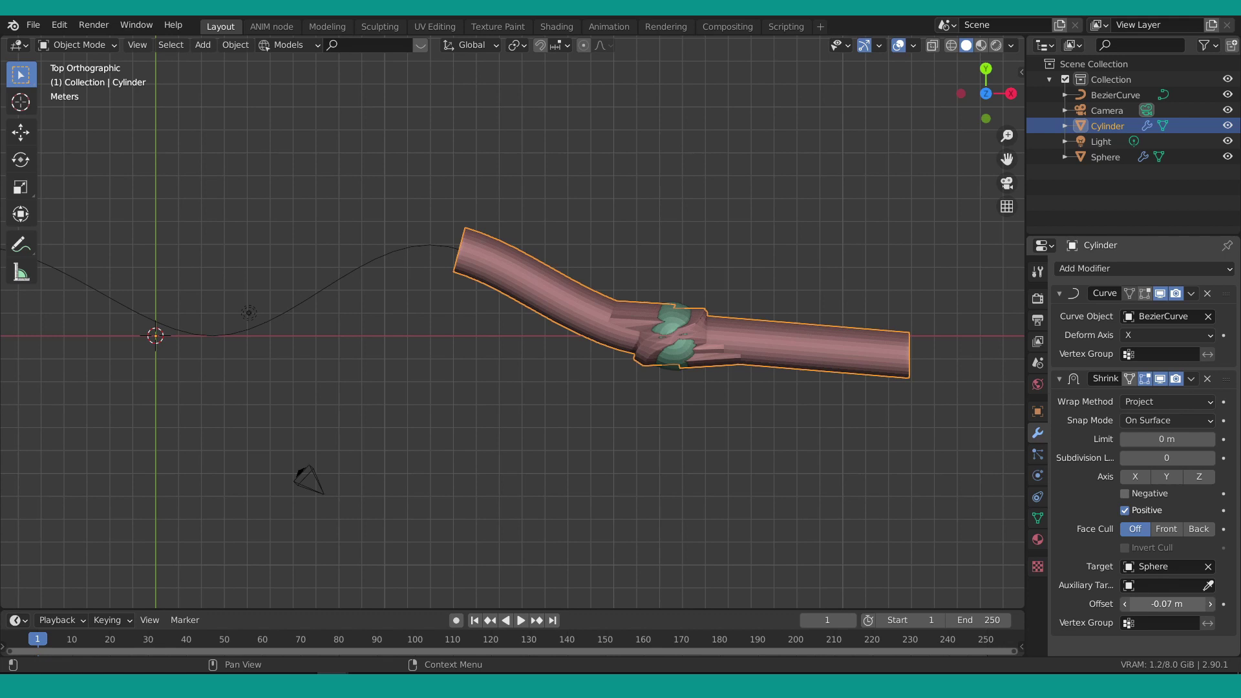
click(853, 363)
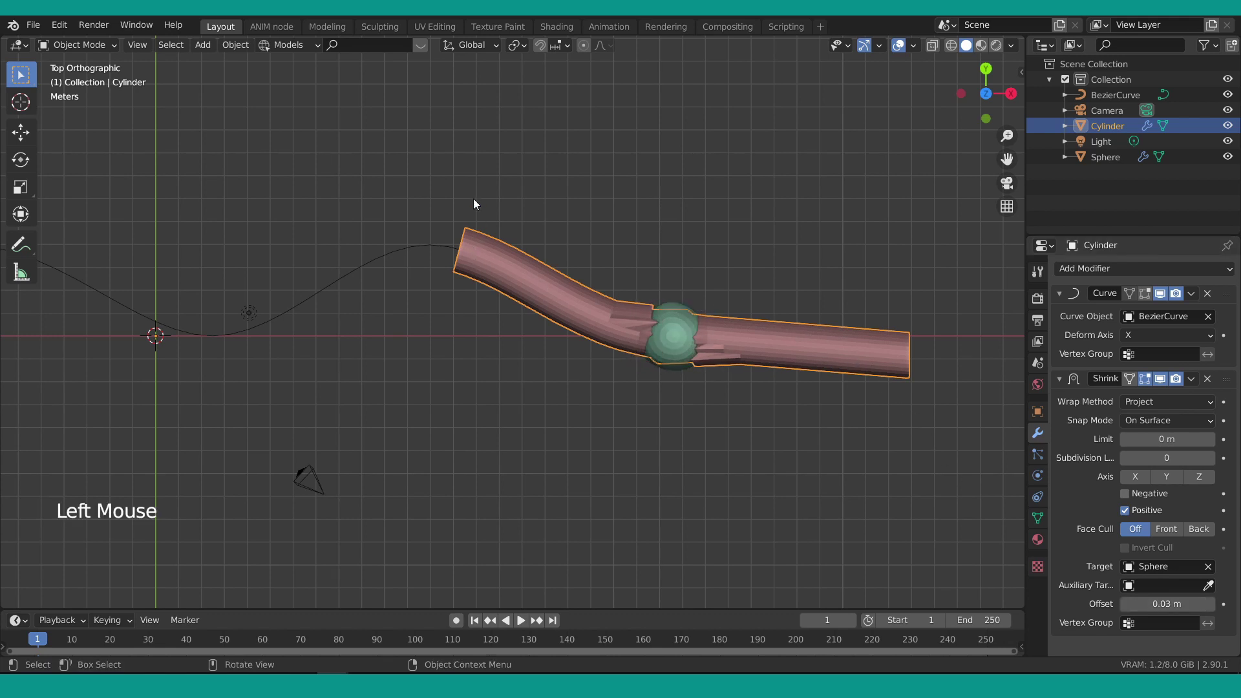
Apply the sphere's scale, pull the cylinder's shrinkwrap offset to about -0.09 m and add subdivision smoothing.
click(221, 51)
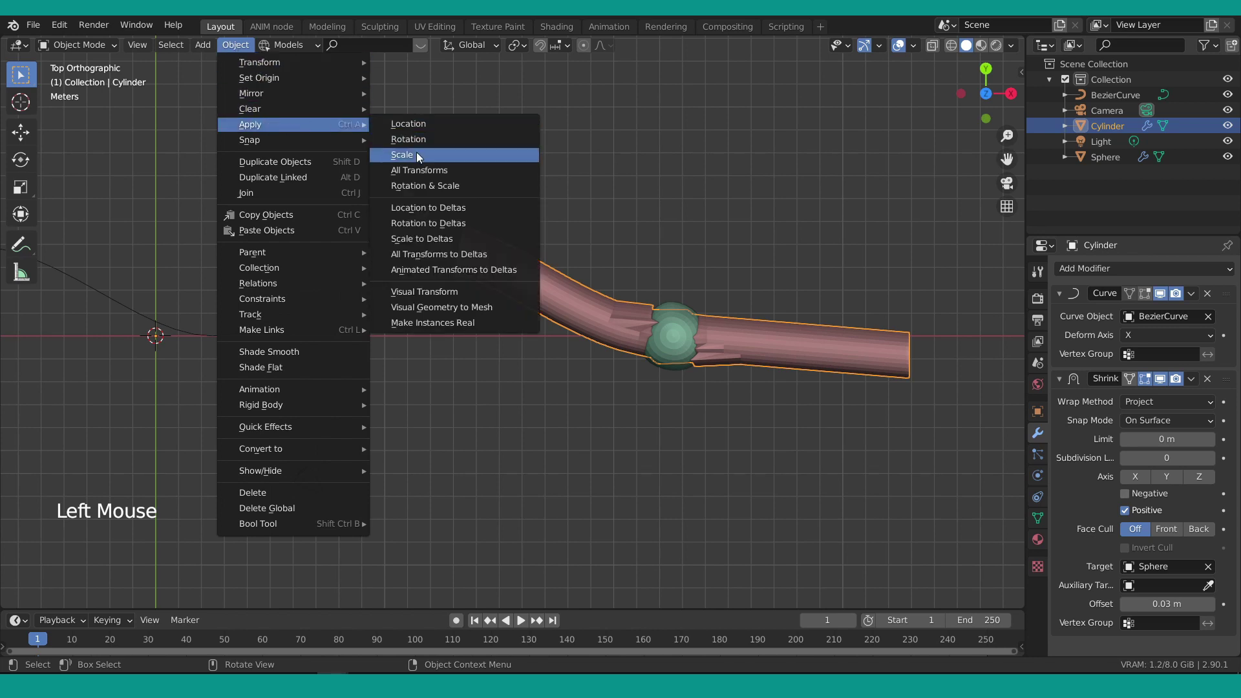
click(688, 352)
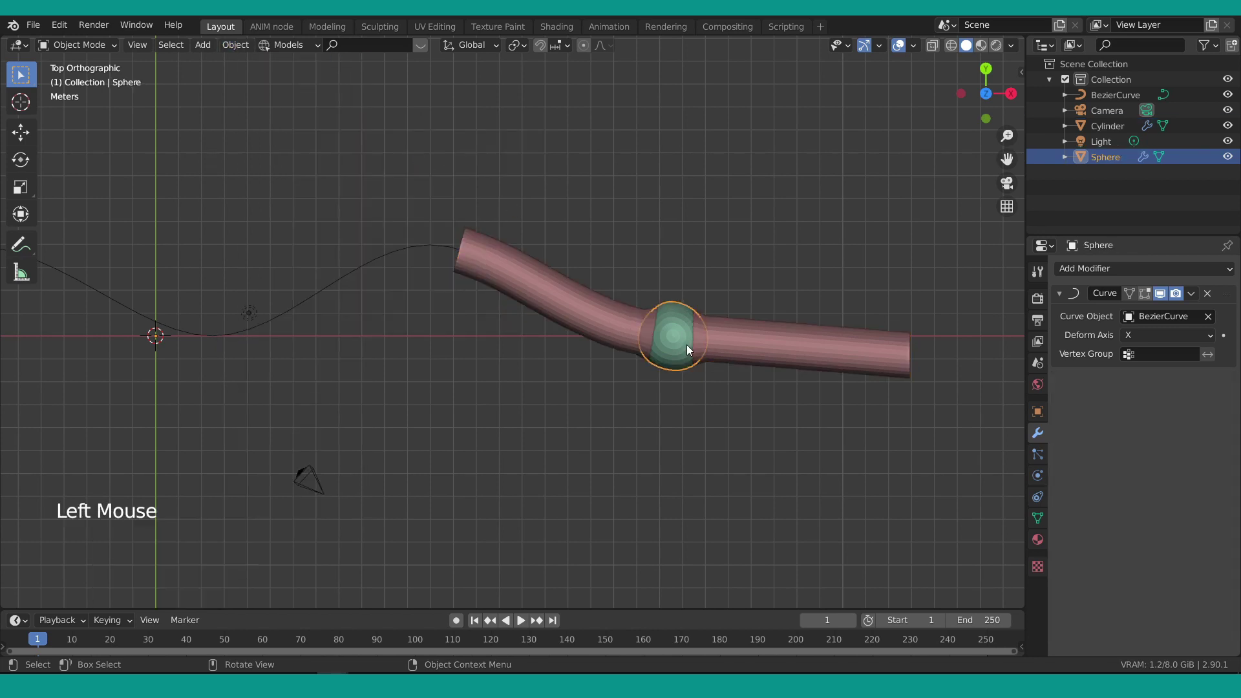
key(q)
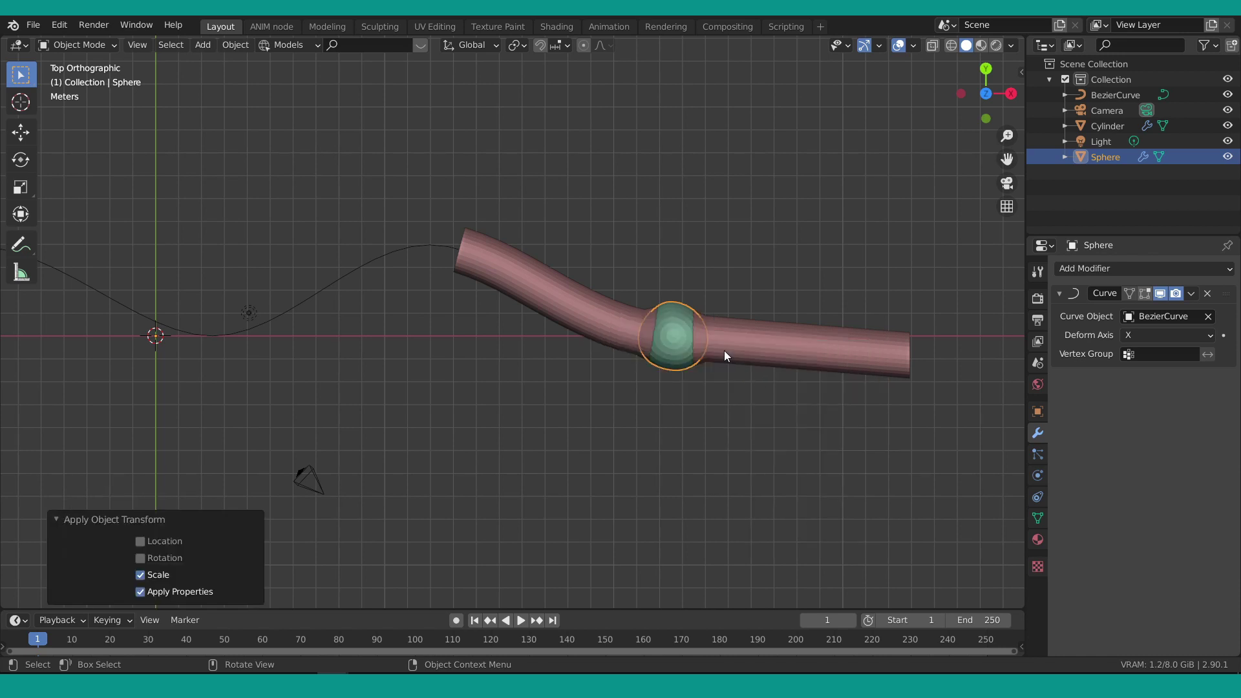
click(731, 356)
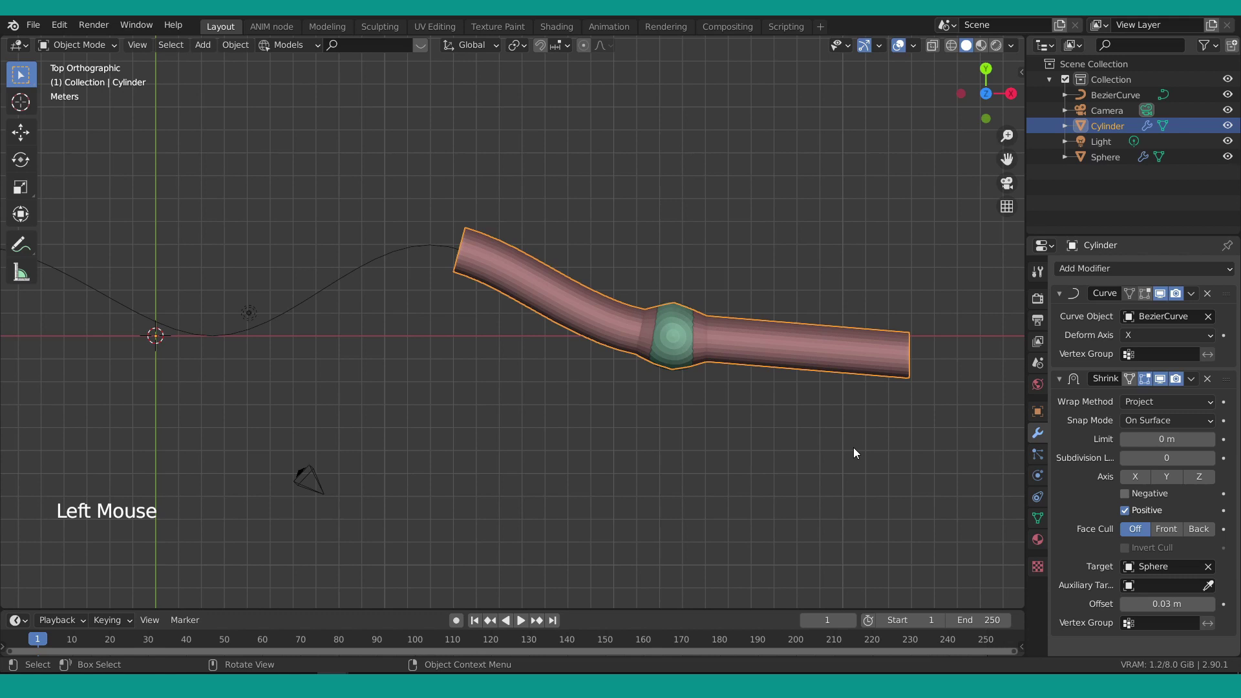
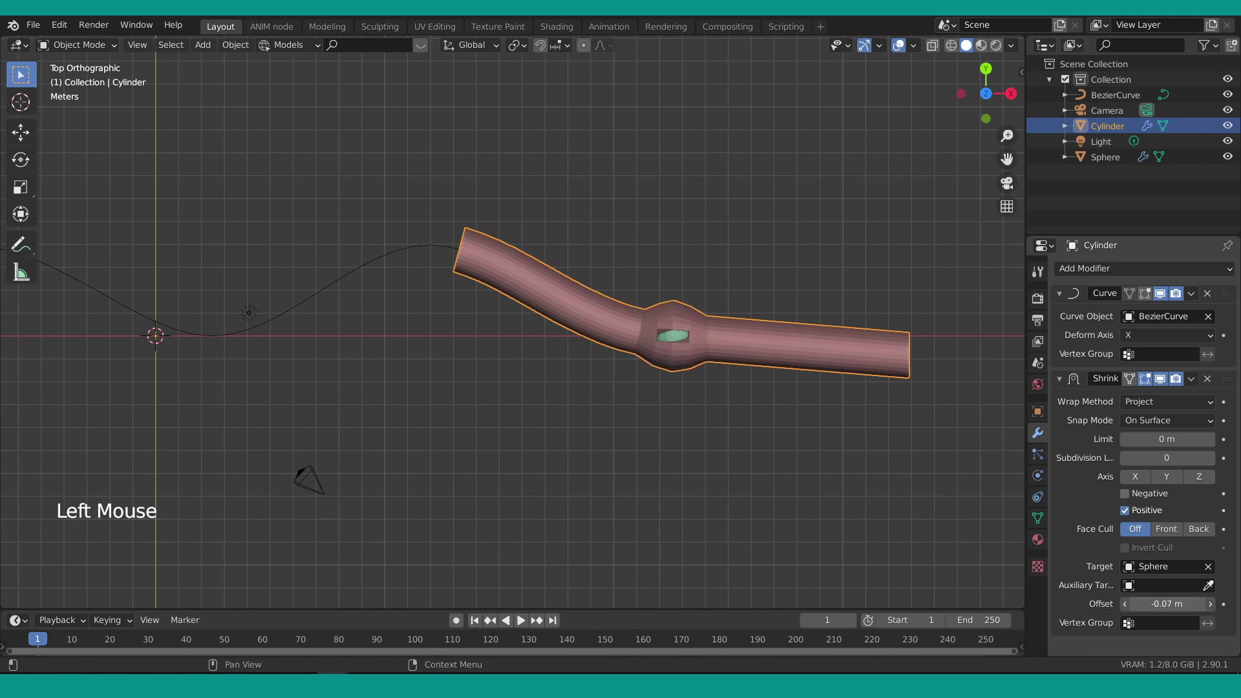
click(858, 372)
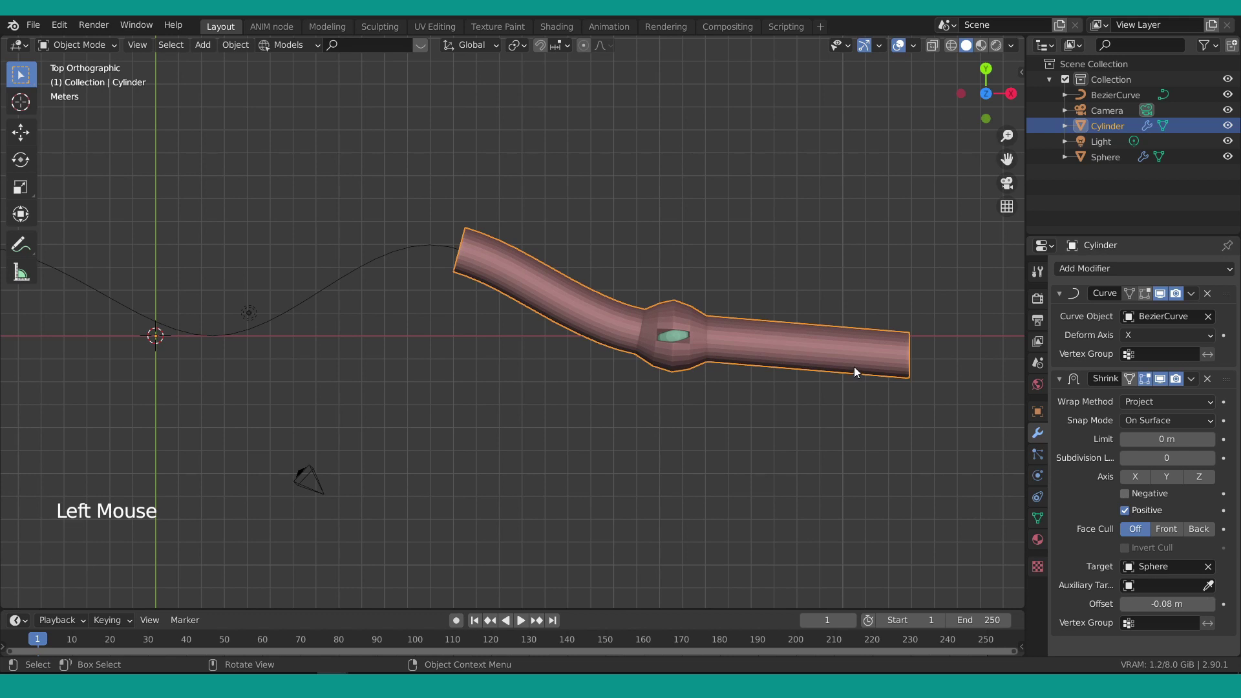
key(ctrl+1)
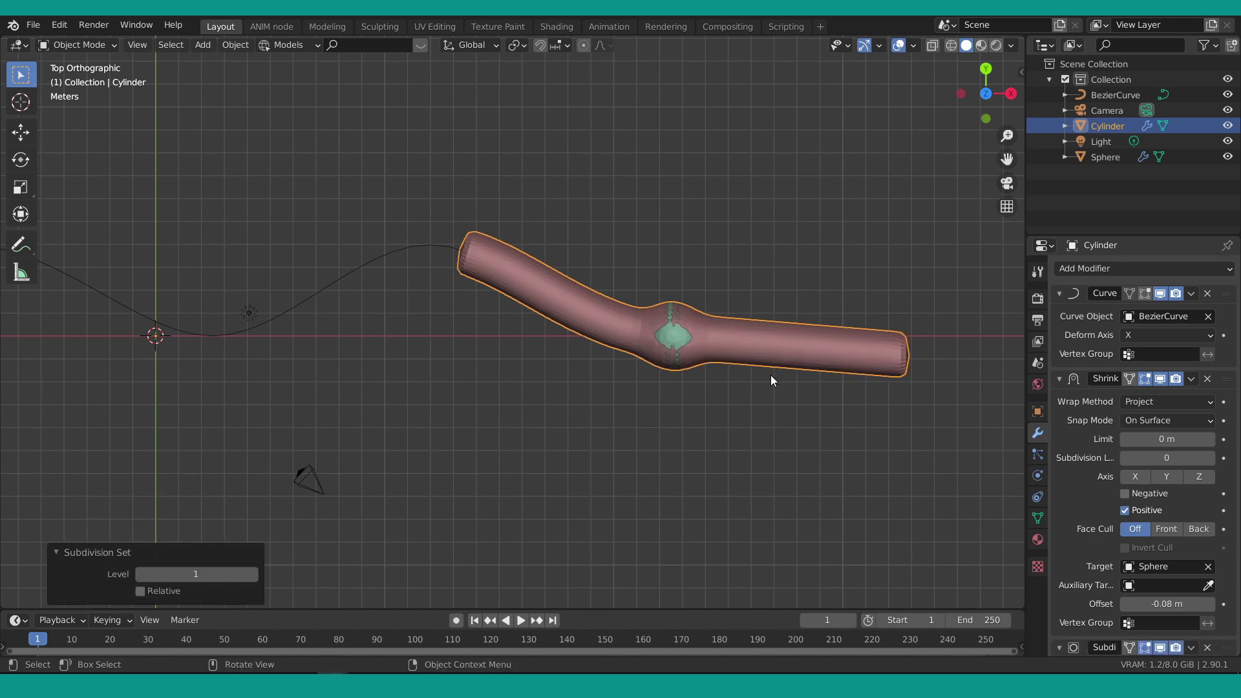
Orbit around the bulge to inspect it and select the sphere.
scroll(up, 3)
scroll(down, 3)
middle_click(664, 361)
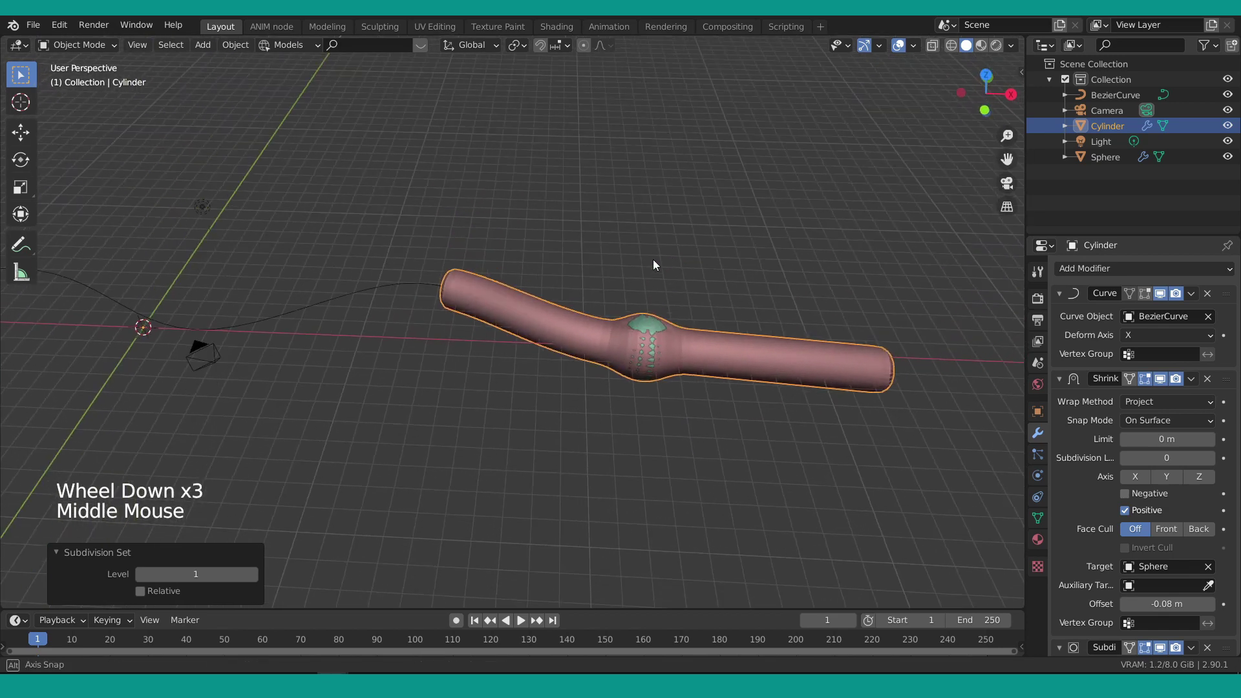
scroll(up, 3)
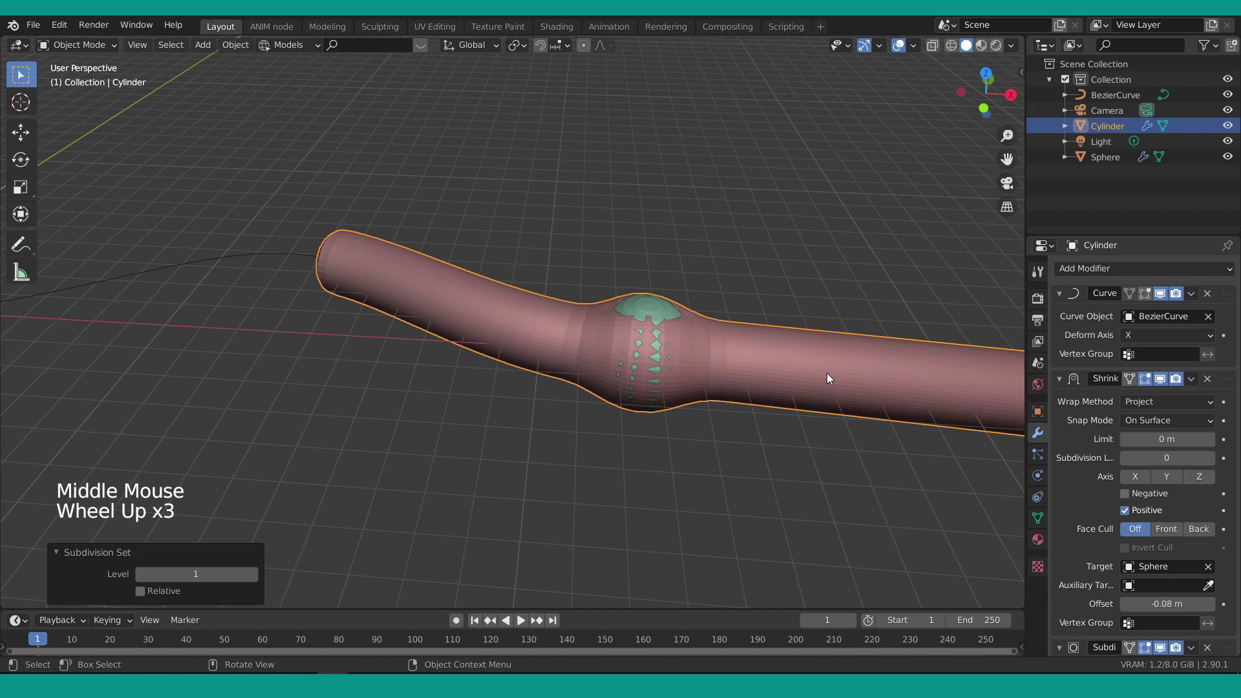
right_click(830, 377)
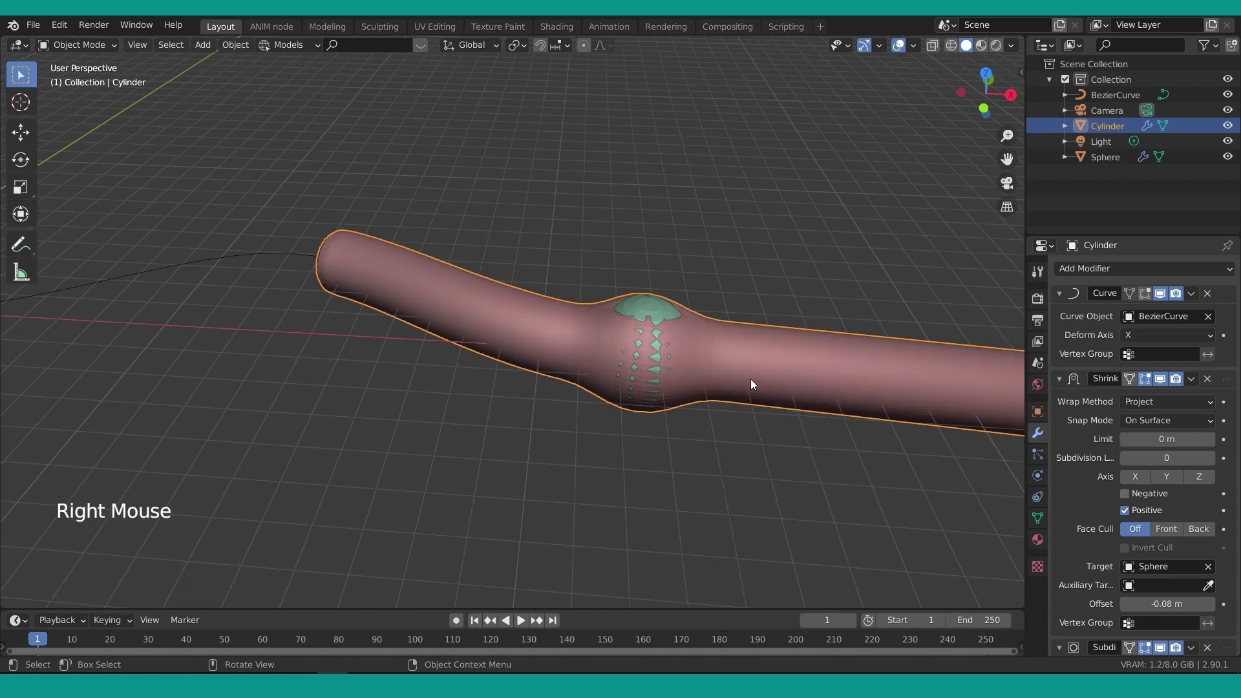
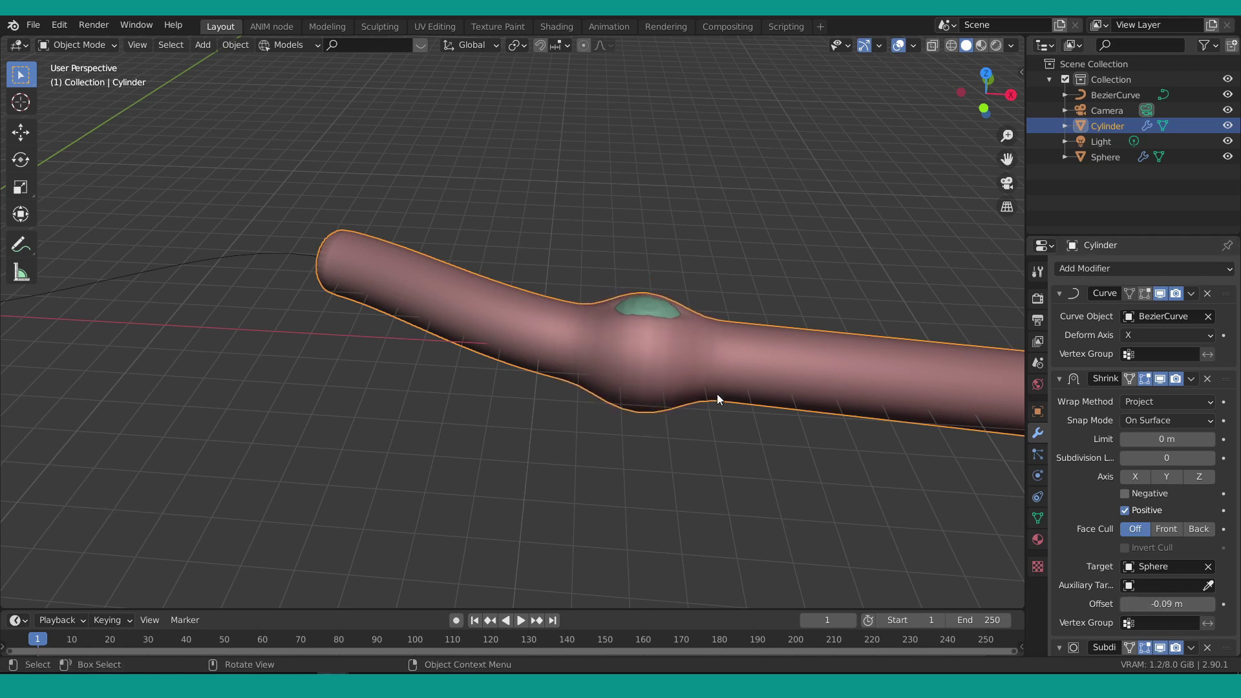
click(647, 312)
Scale the sphere down slightly, apply its scale and reselect the cylinder.
key(s)
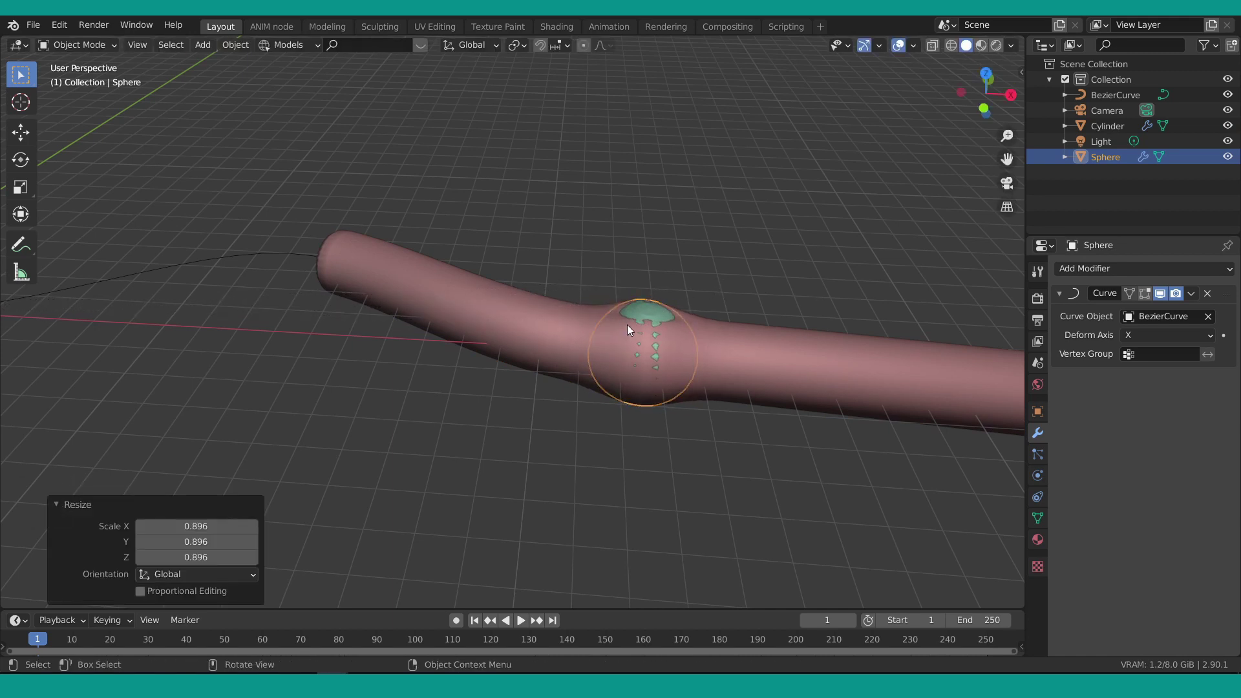
key(q)
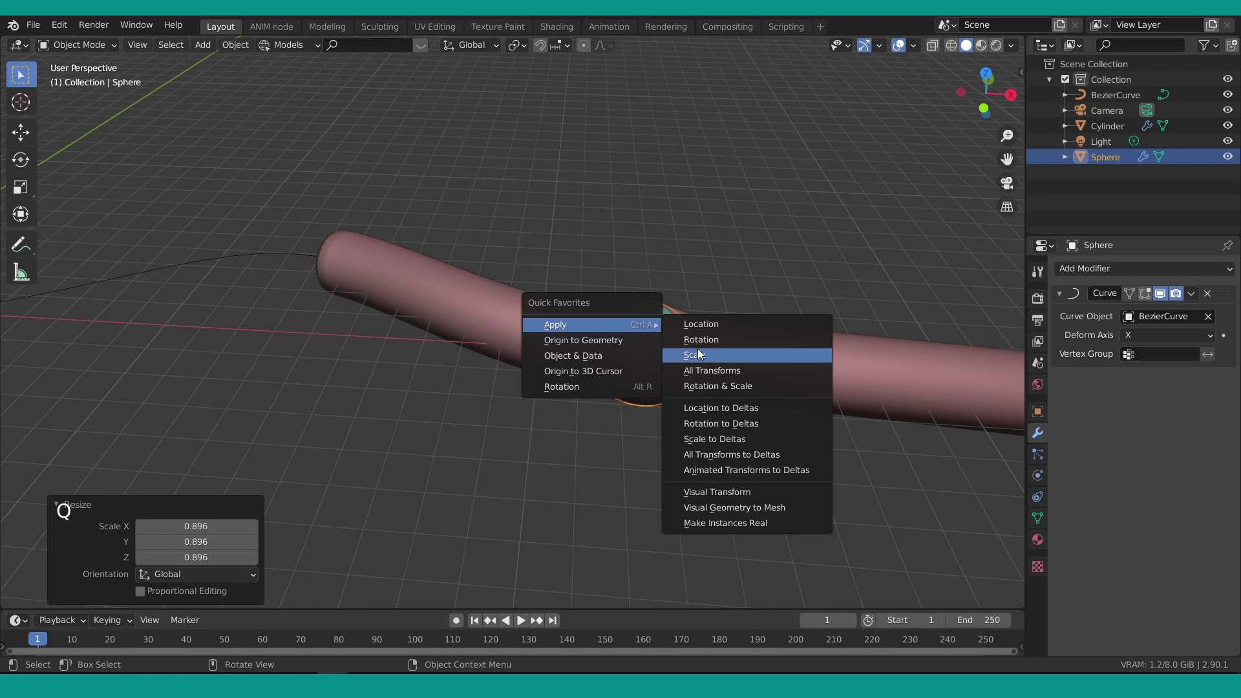
scroll(down, 3)
middle_click(579, 370)
scroll(up, 3)
click(667, 410)
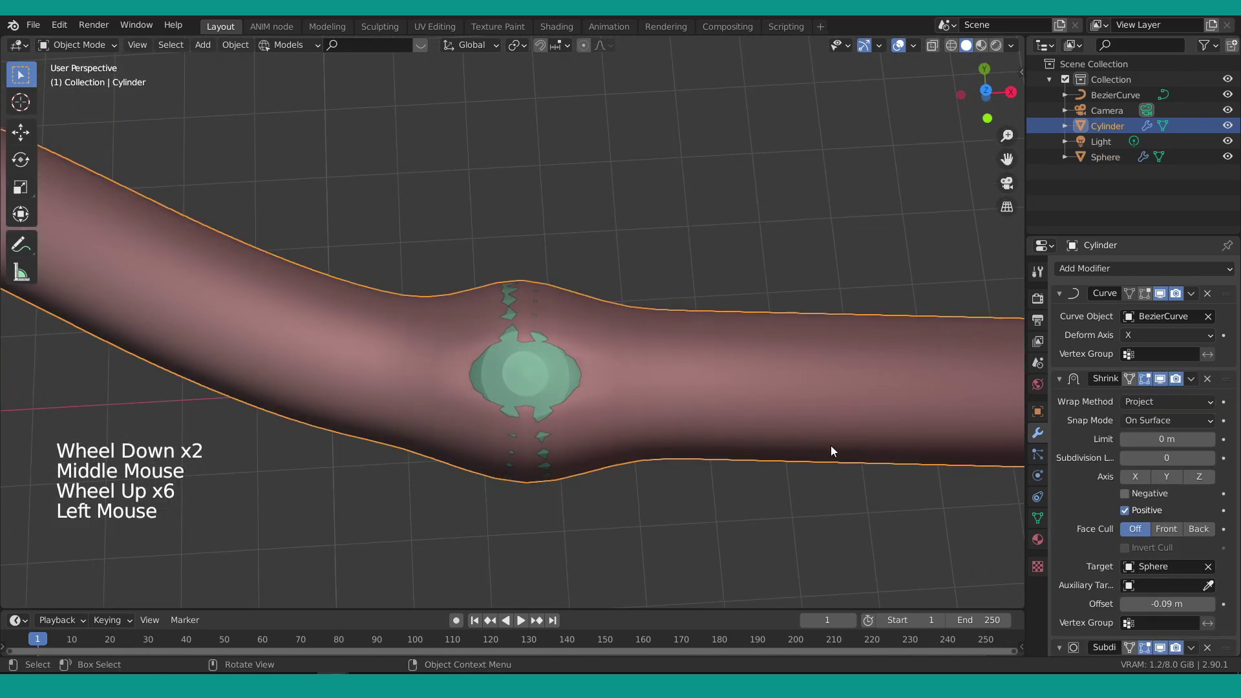
Add a Solidify modifier with 0.01 m thickness to the cylinder's stack after Subdivision.
click(1060, 384)
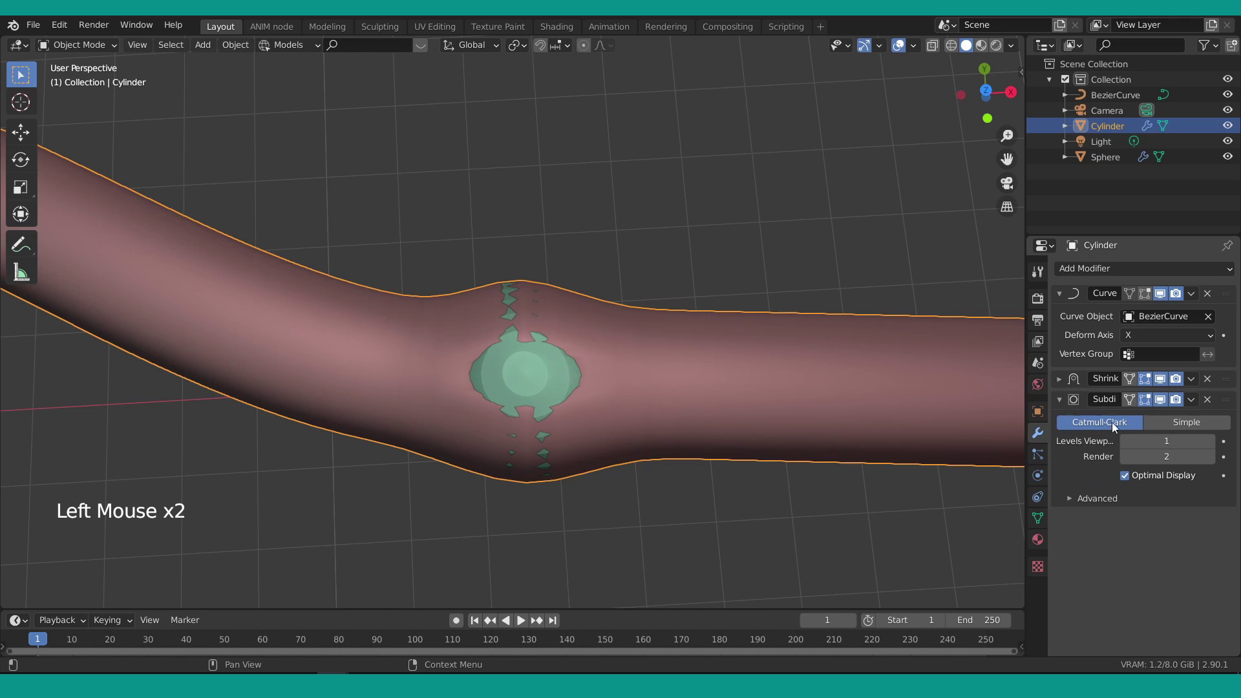
click(1081, 273)
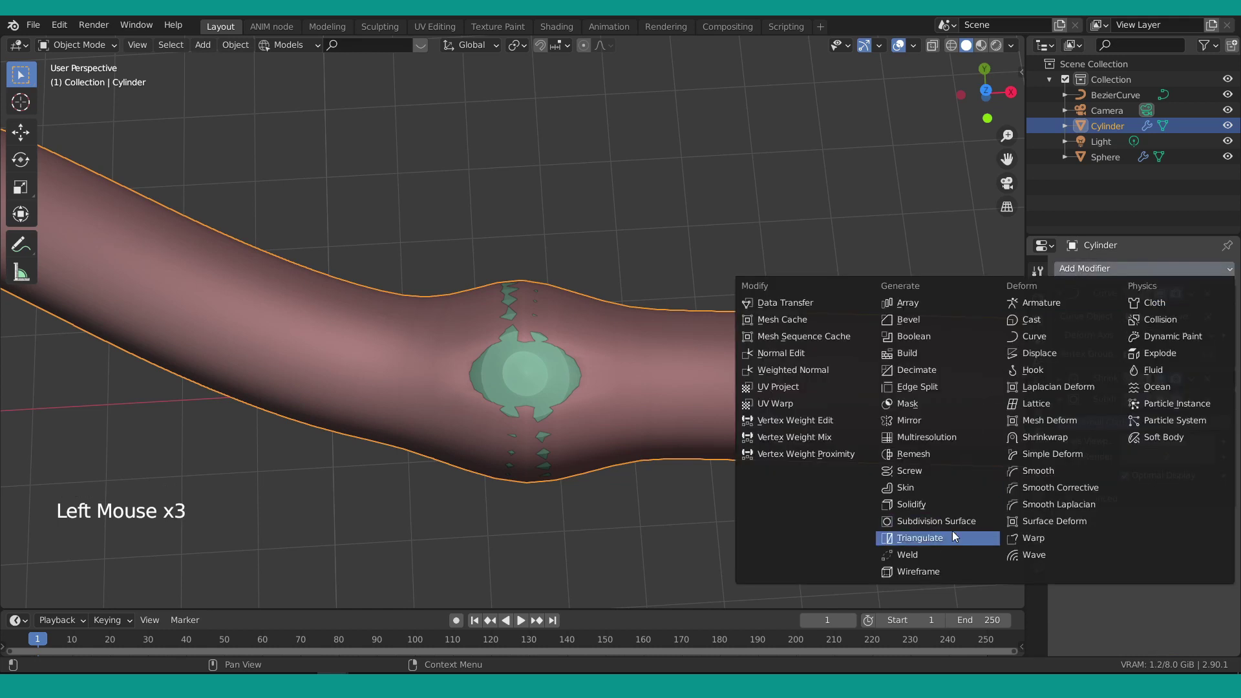
scroll(down, 3)
middle_click(578, 346)
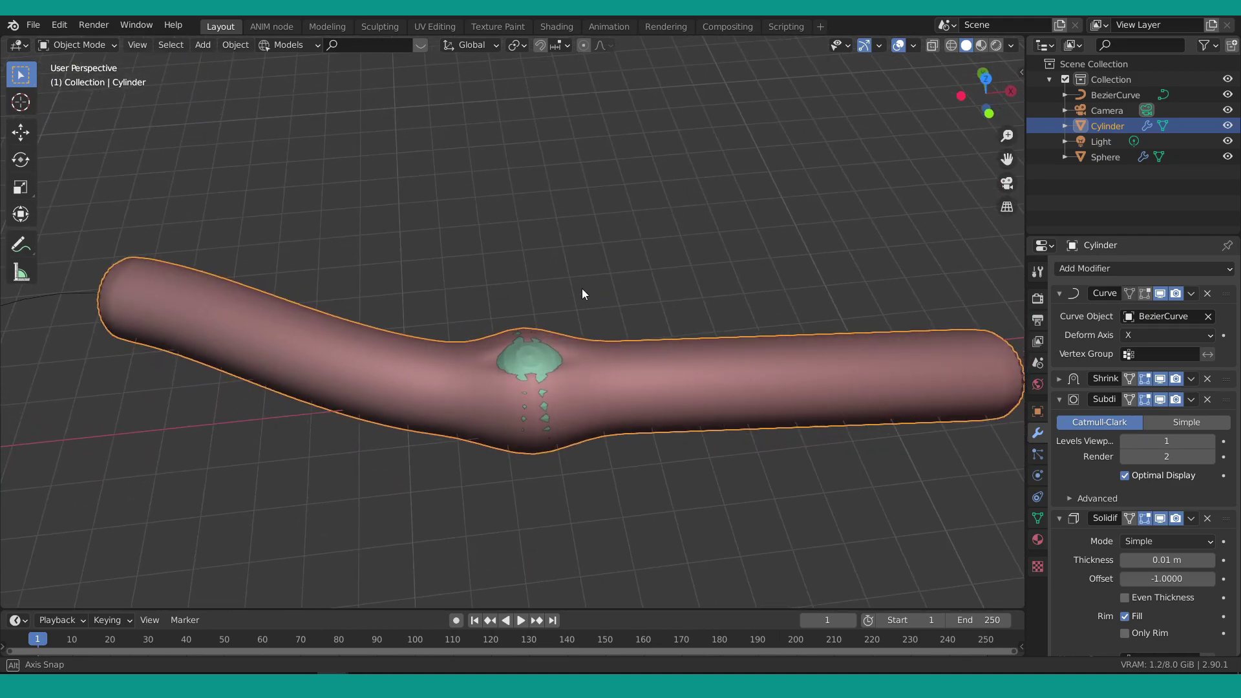
scroll(down, 3)
middle_click(547, 365)
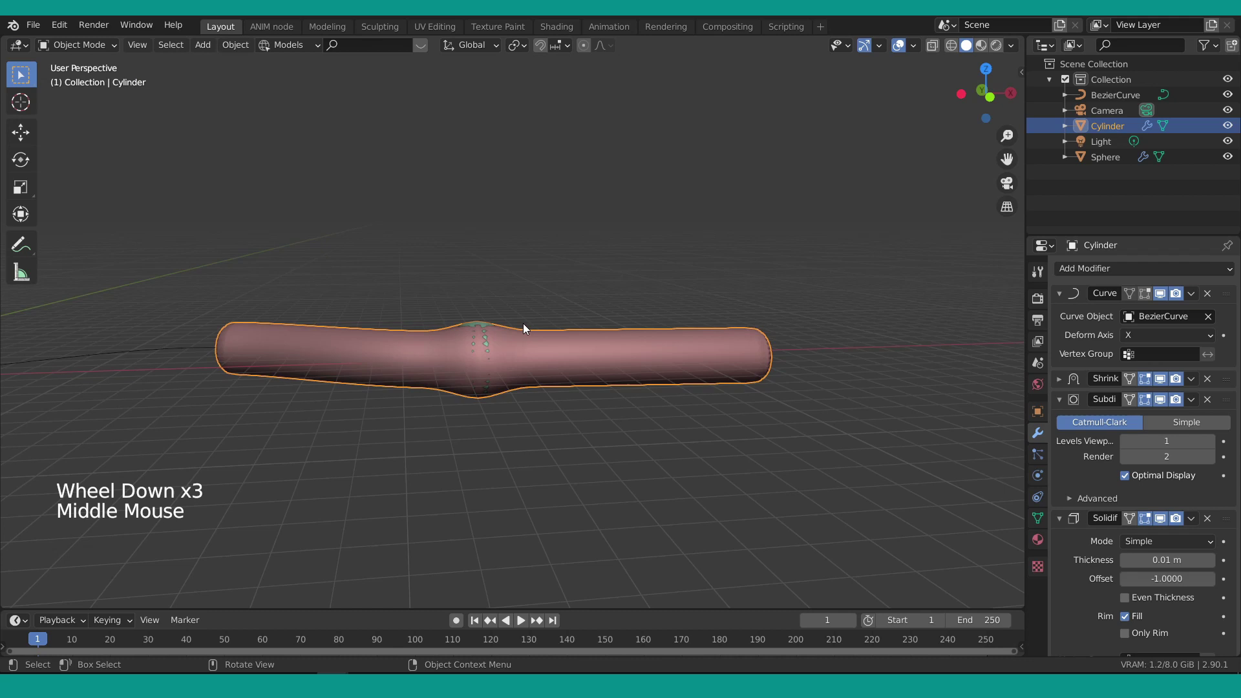
click(539, 355)
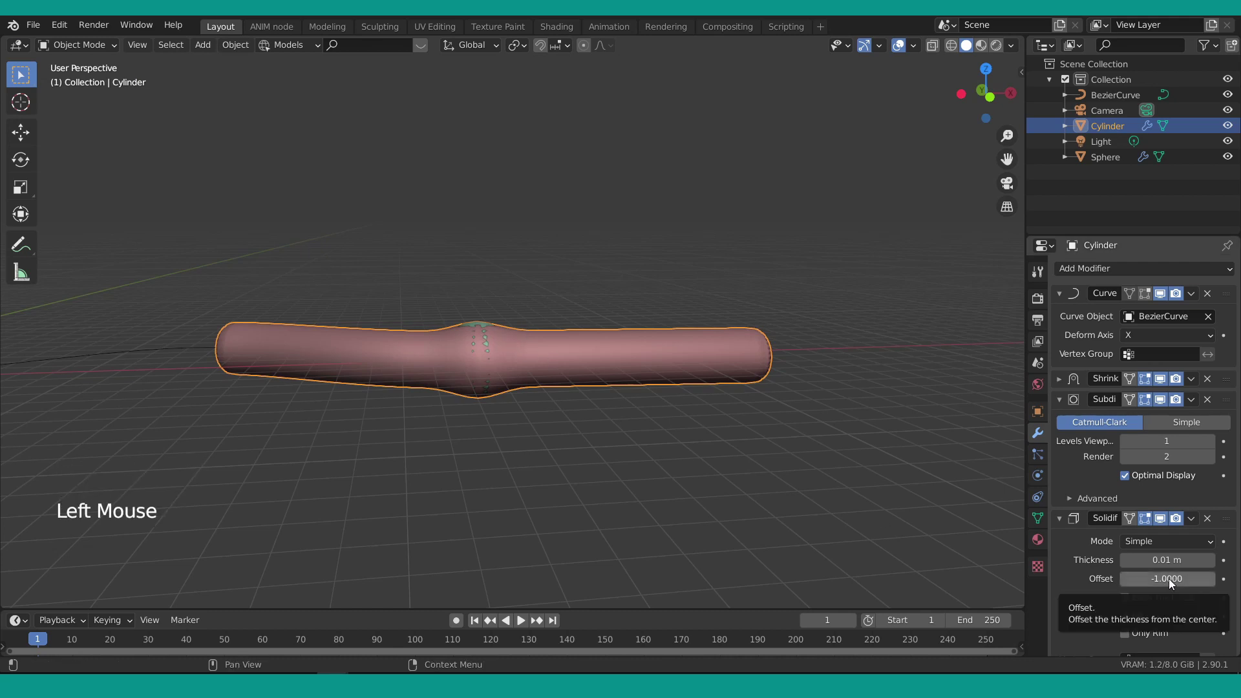
click(1064, 520)
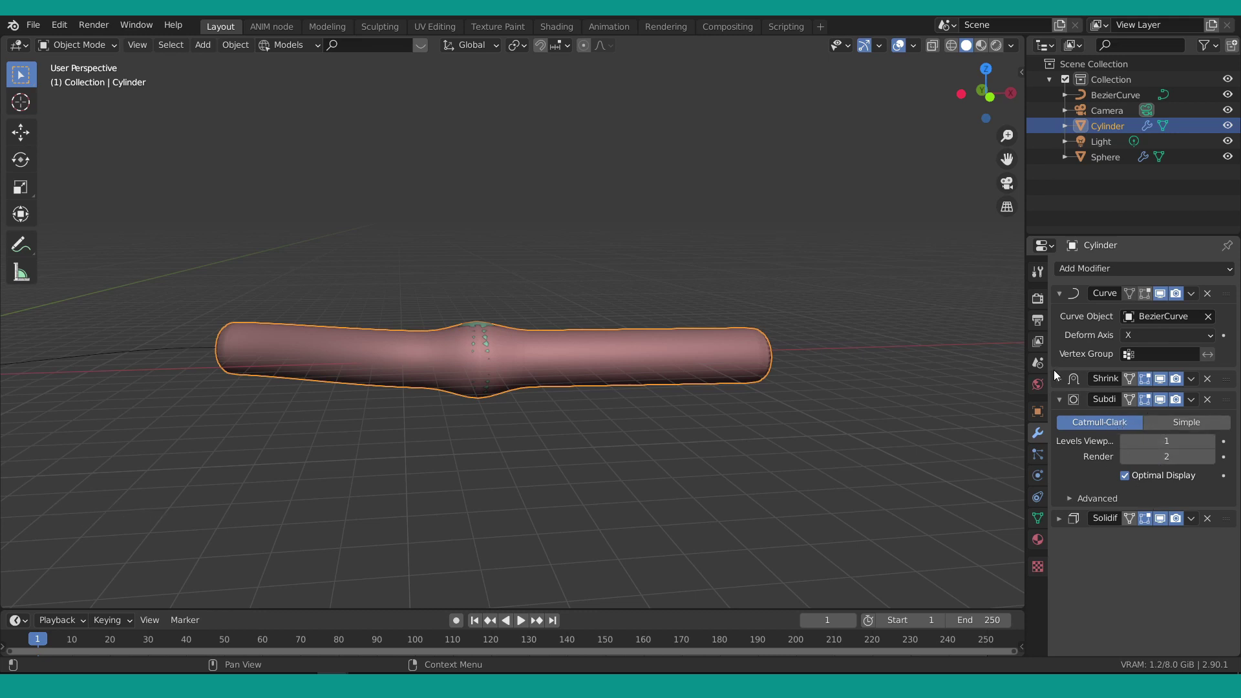
click(1059, 381)
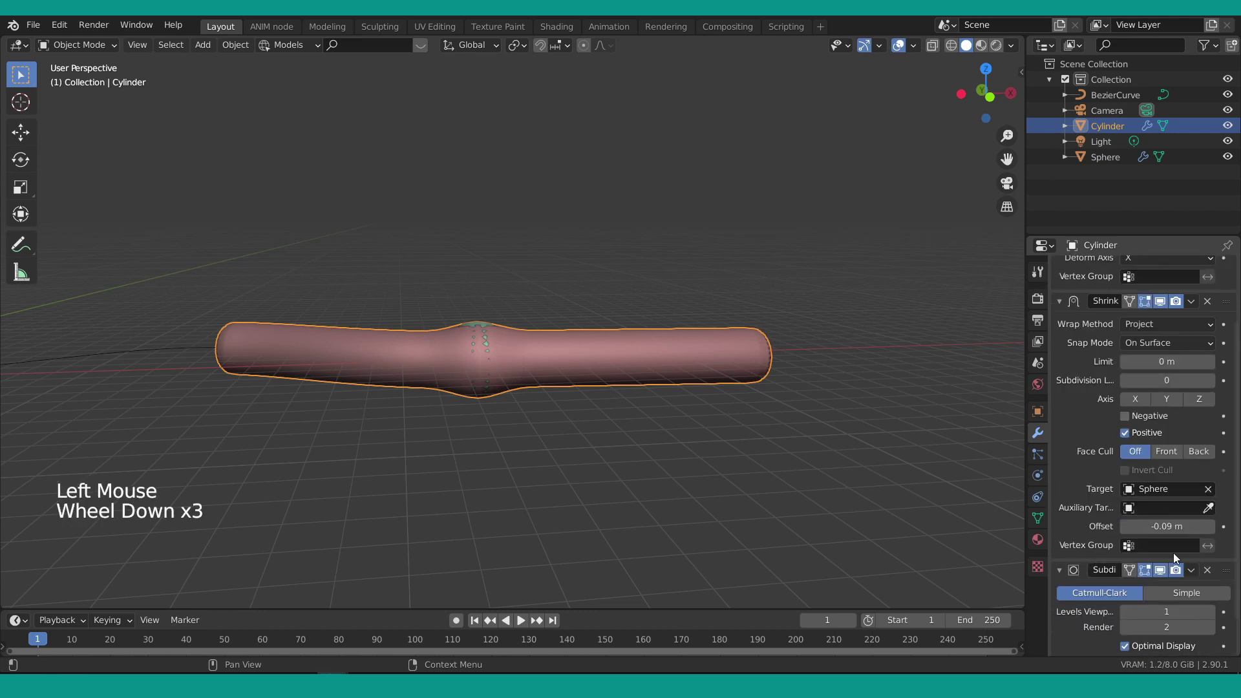
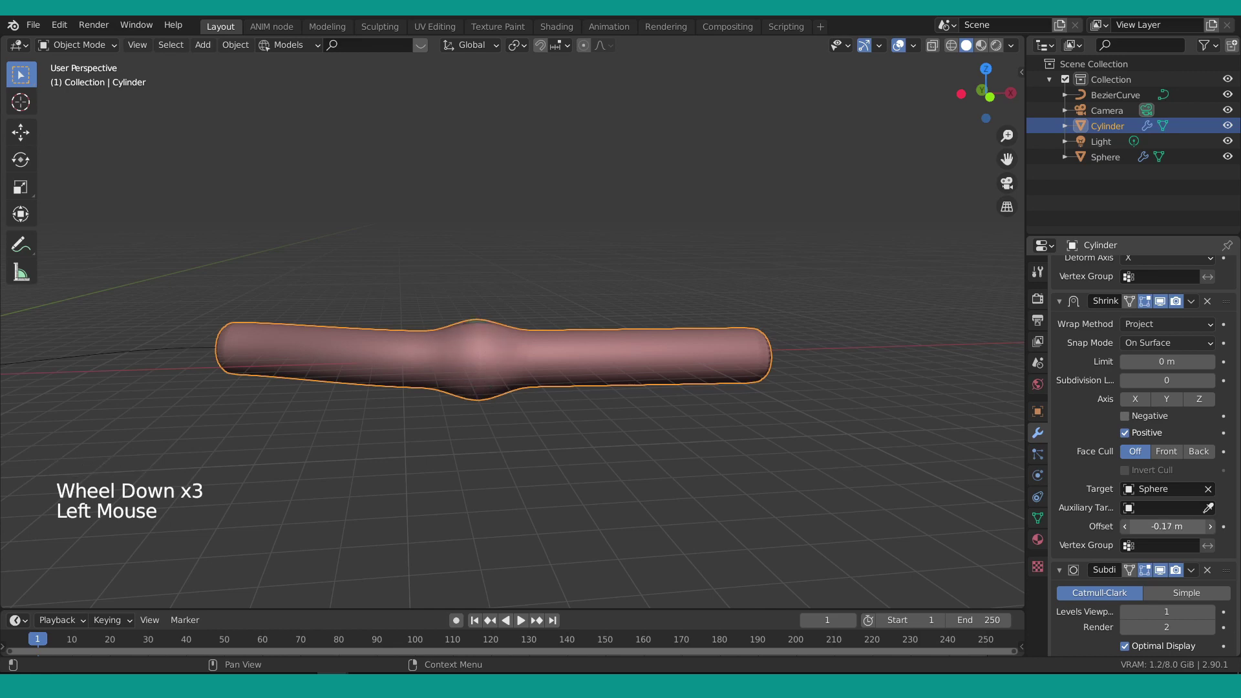
Deepen the cylinder's Shrinkwrap offset to about -0.16 m and select the sphere.
middle_click(571, 344)
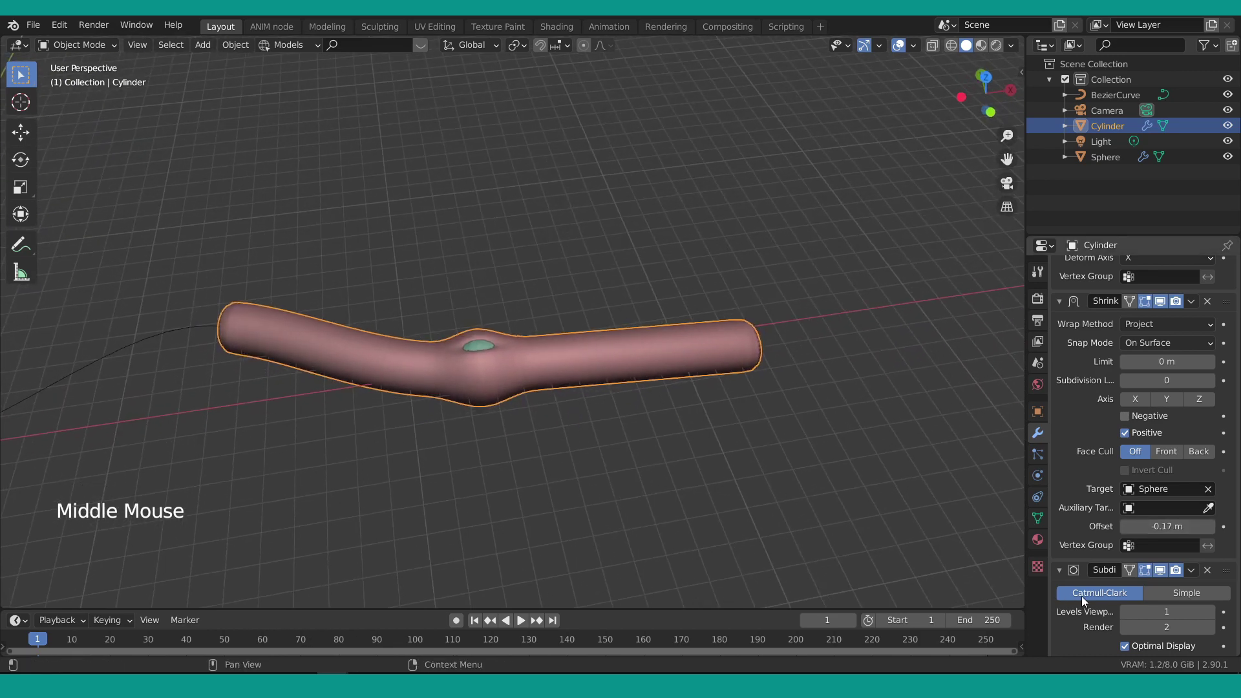
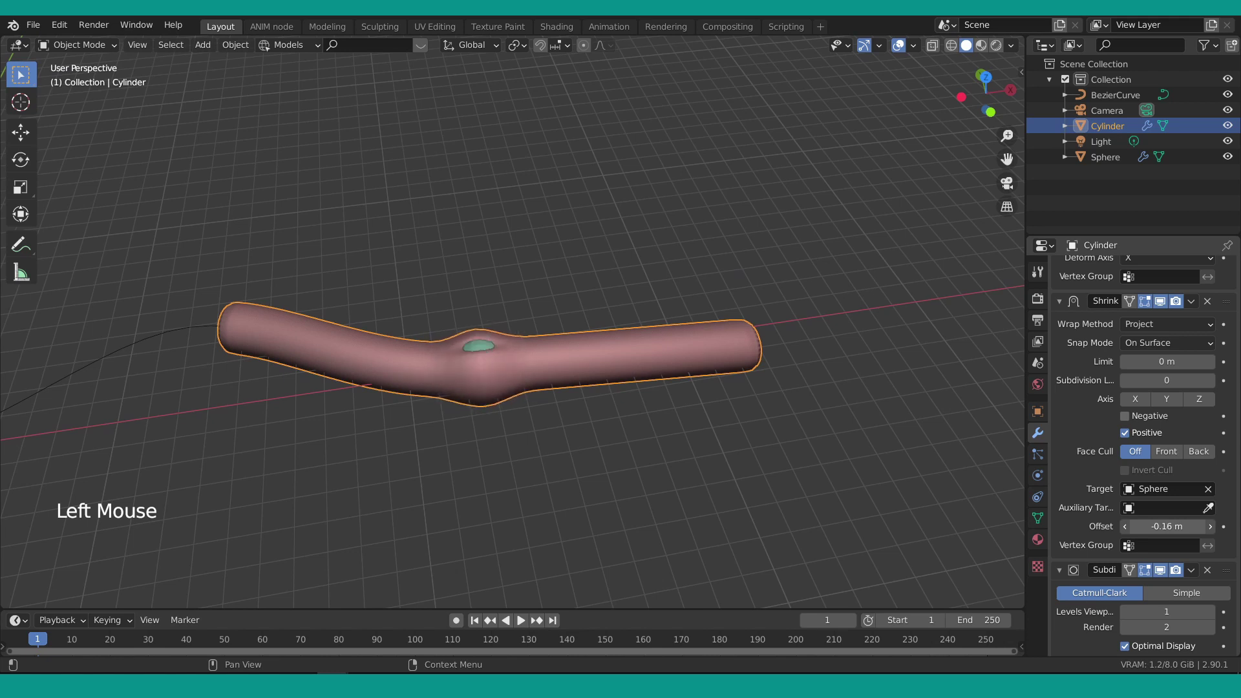
click(482, 354)
Rotate the sphere about Y, then apply the Bezier curve's scale with Ctrl+A.
key(r)
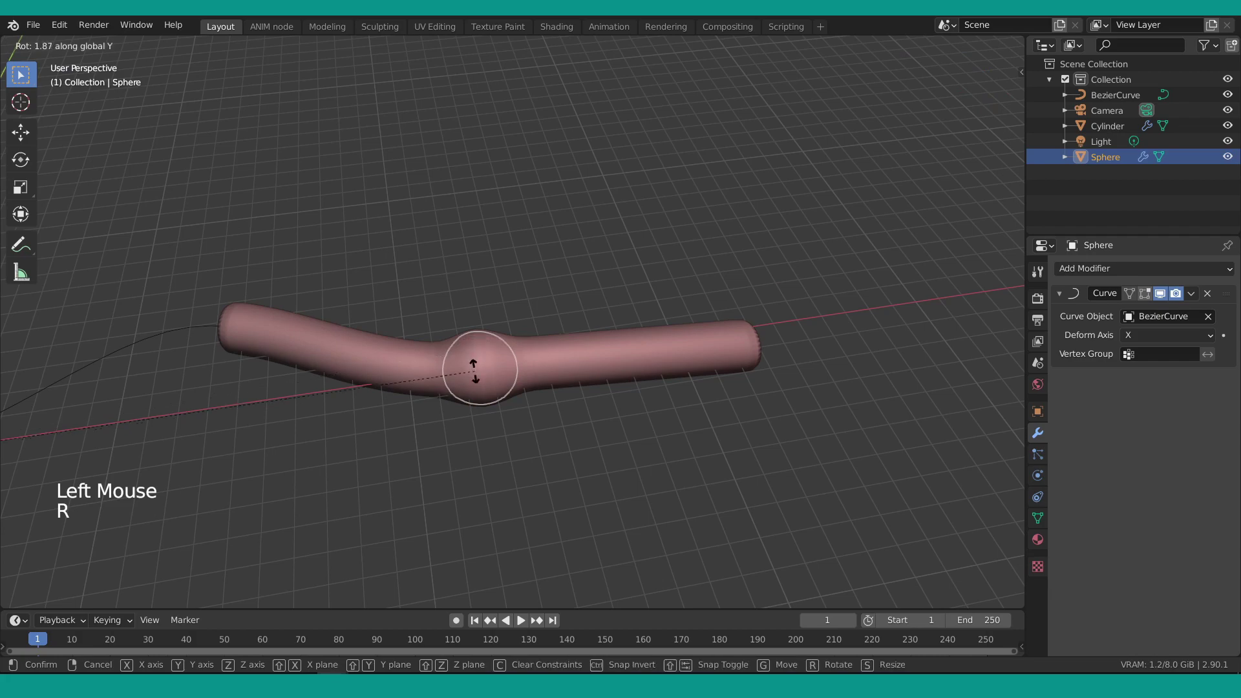
middle_click(585, 384)
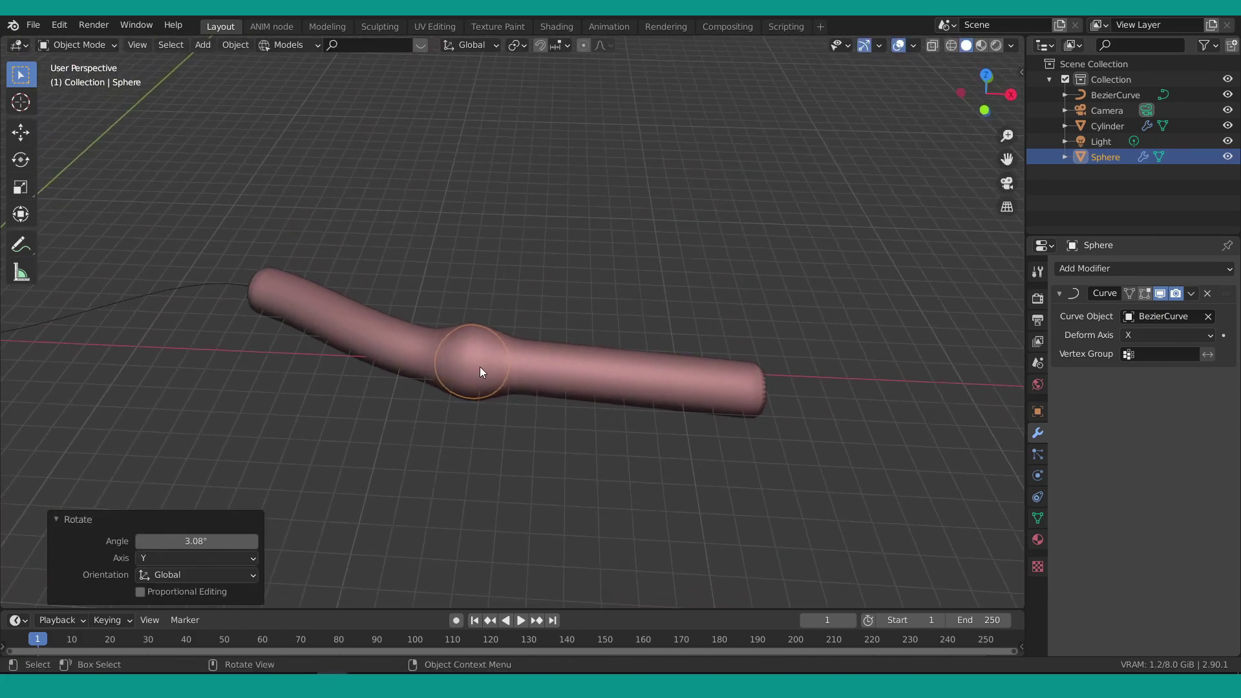
scroll(down, 3)
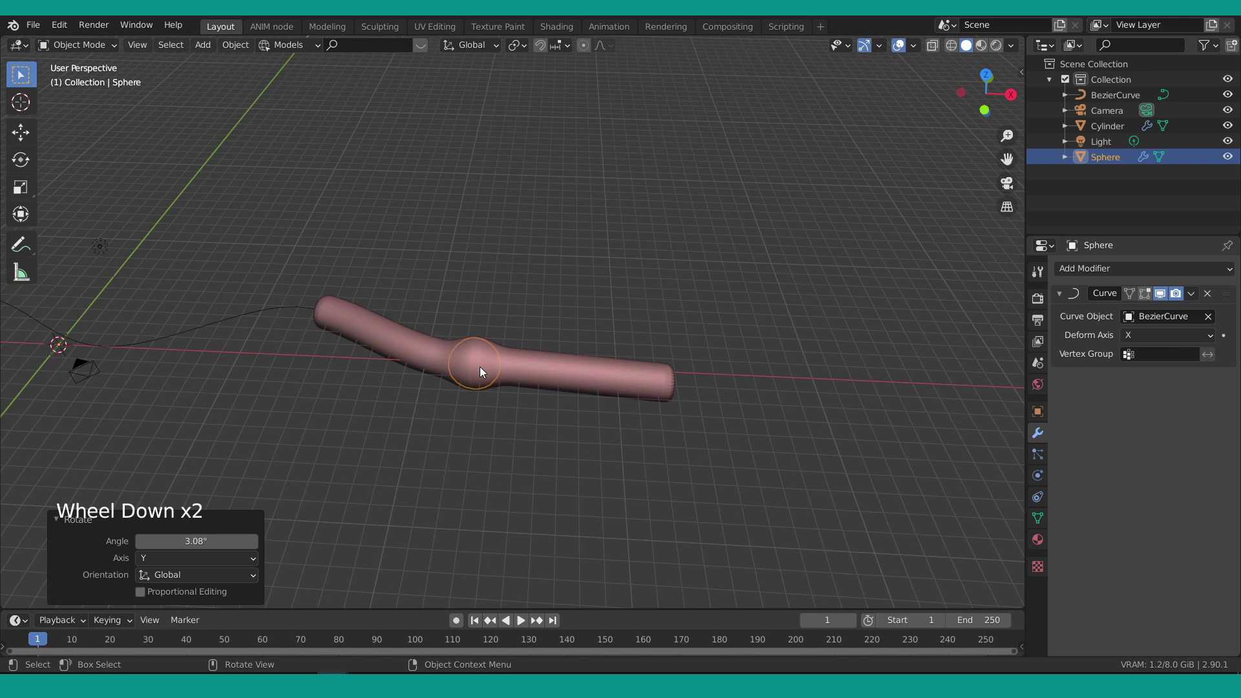
click(238, 326)
key(Tab)
key(Tab)
Undo the last change, inspect the scene, and reselect the cylinder.
key(q)
scroll(down, 3)
middle_click(466, 358)
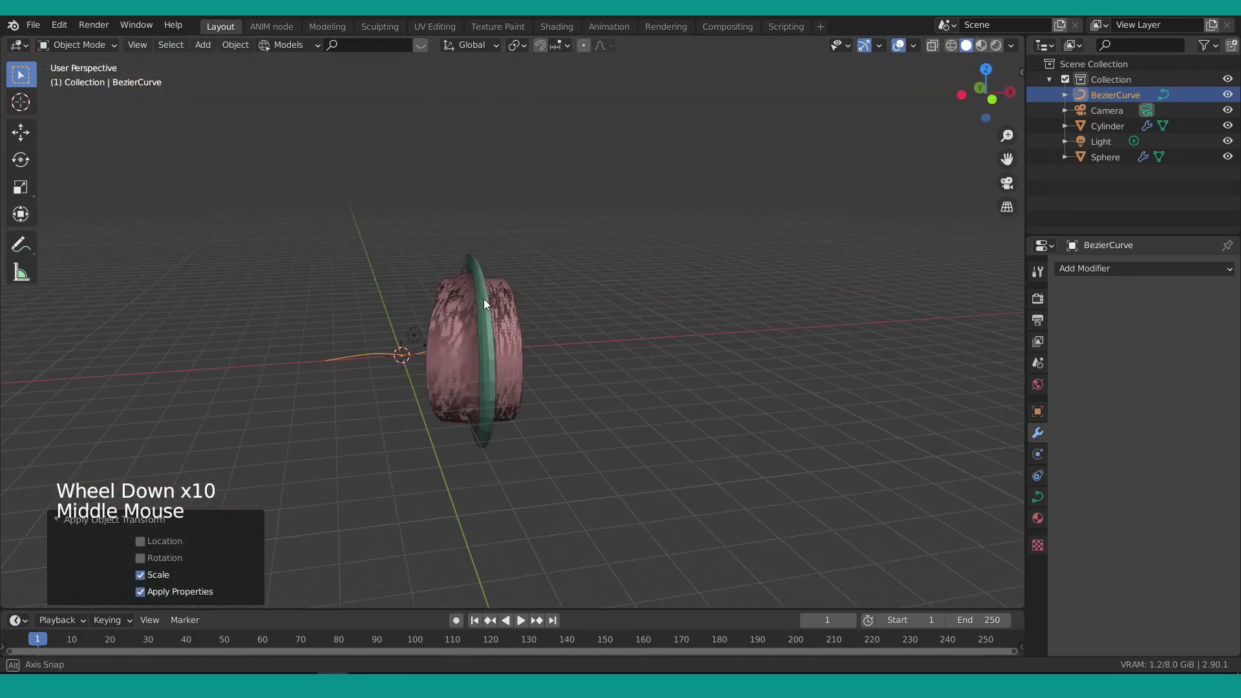
key(ctrl+z)
middle_click(470, 353)
scroll(up, 3)
click(579, 385)
Enter Edit Mode on the cylinder and view its mesh in Front Orthographic with X-ray.
scroll(up, 3)
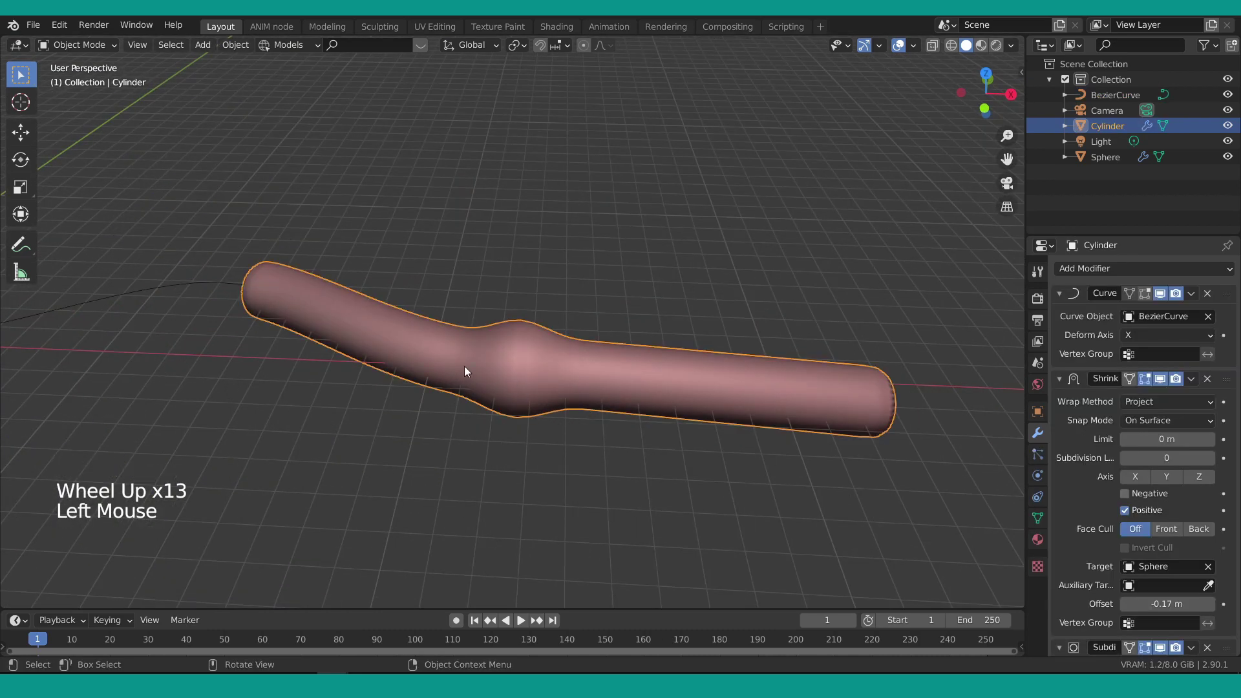
key(Tab)
scroll(down, 3)
scroll(up, 3)
key(KP_1)
key(shift+z)
key(alt+a)
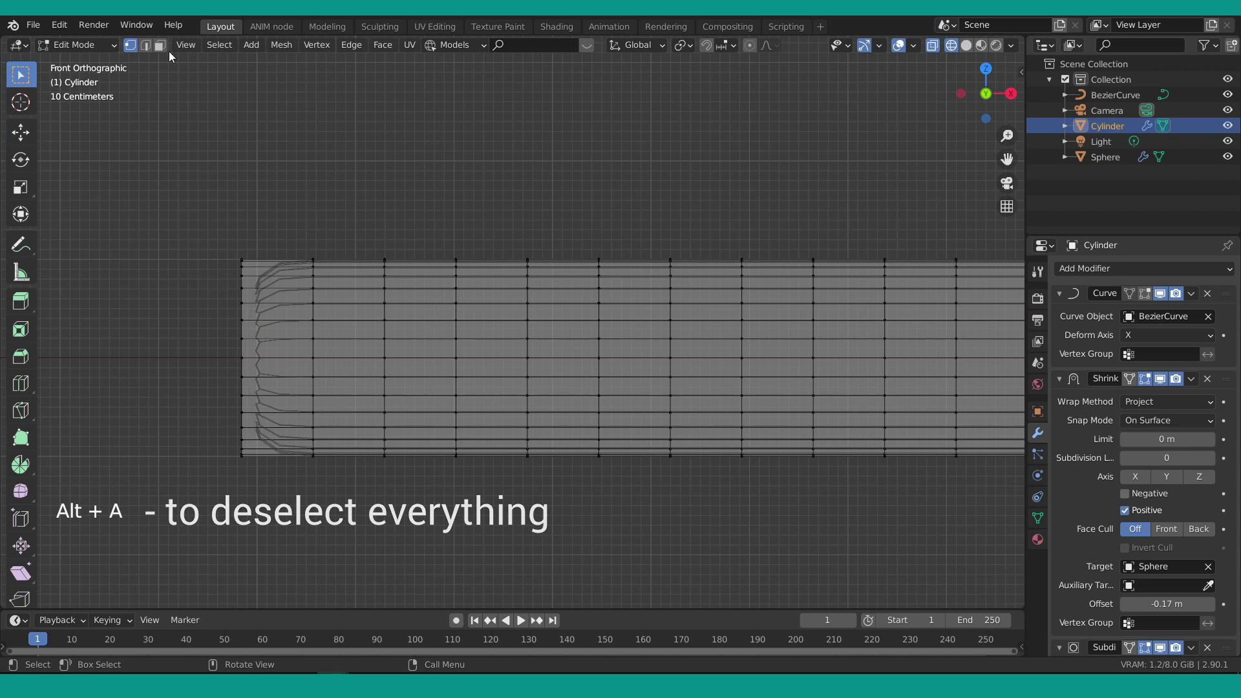
Switch to face select and box-select a band of the cylinder's faces.
click(168, 51)
key(c)
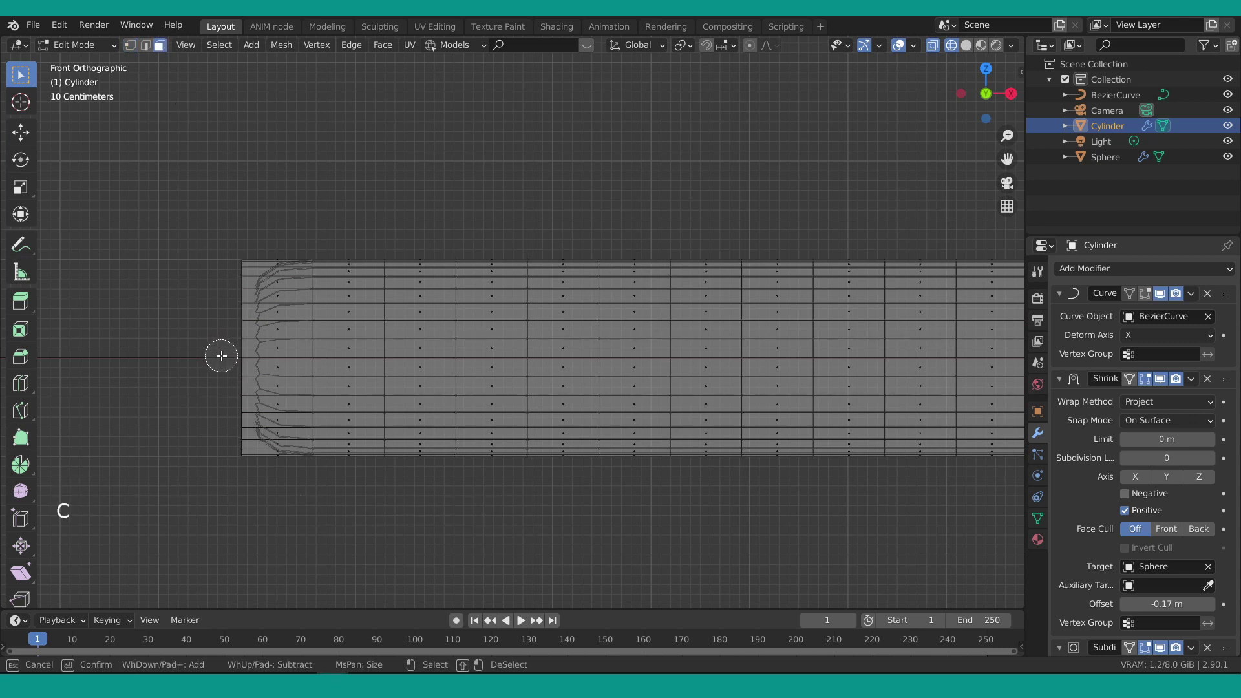
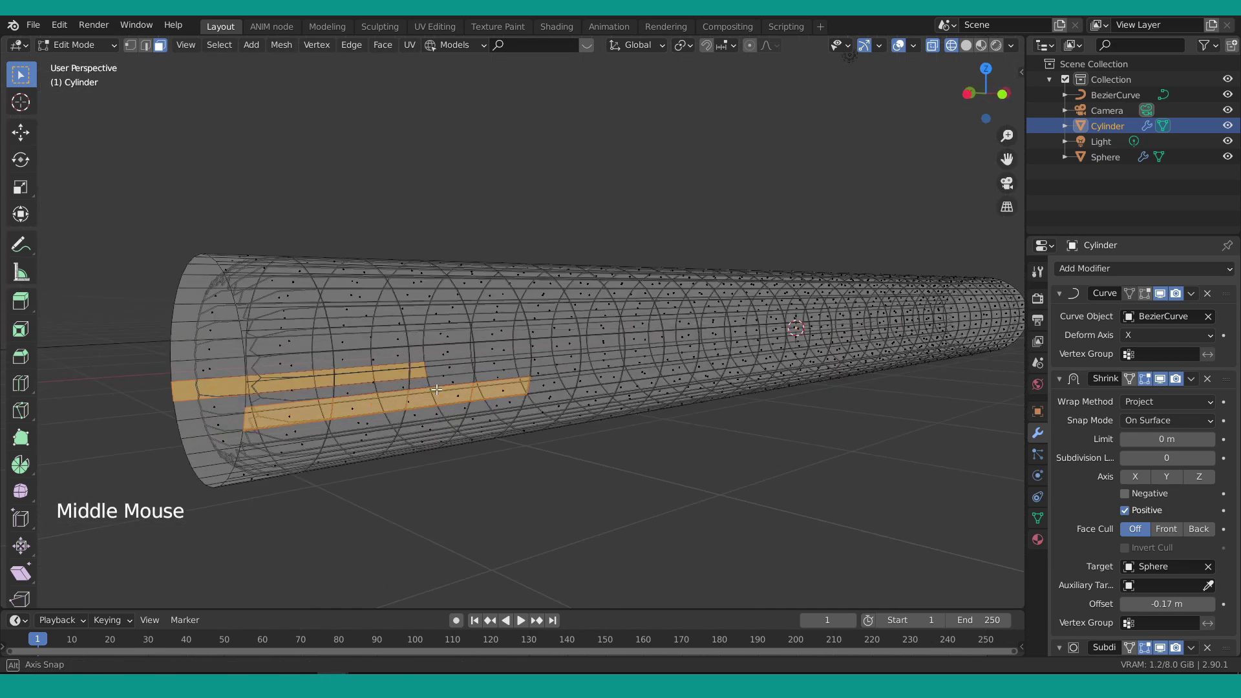
key(x)
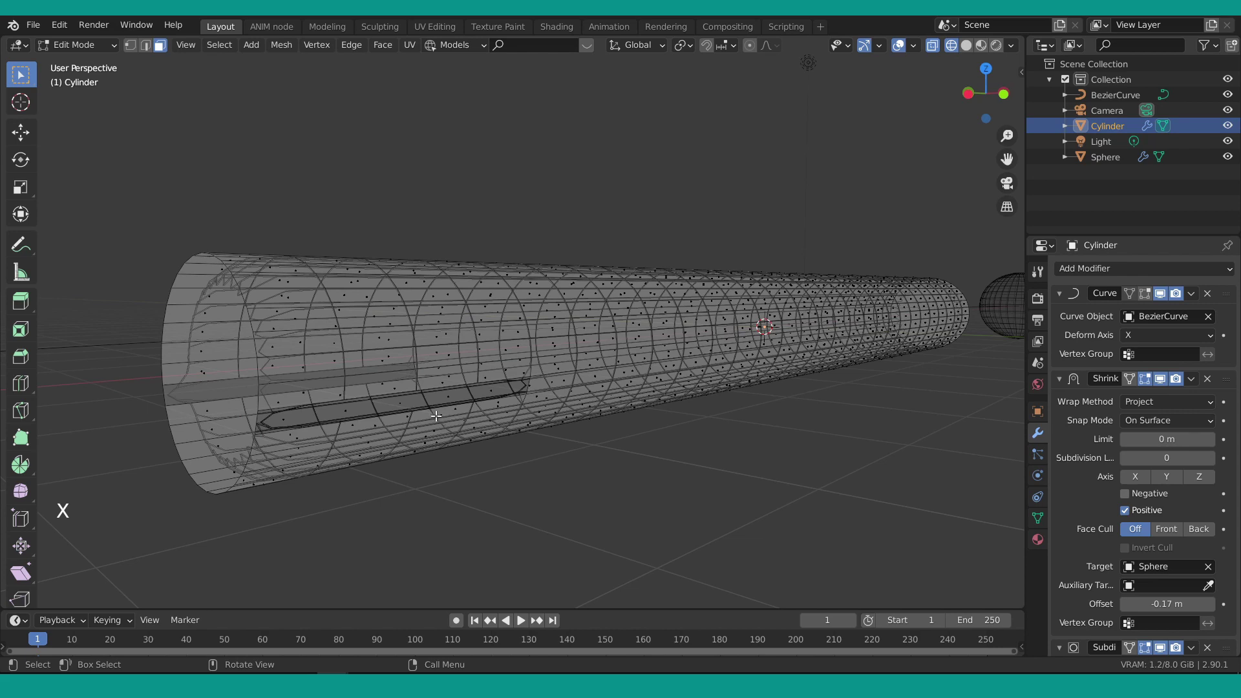
middle_click(436, 414)
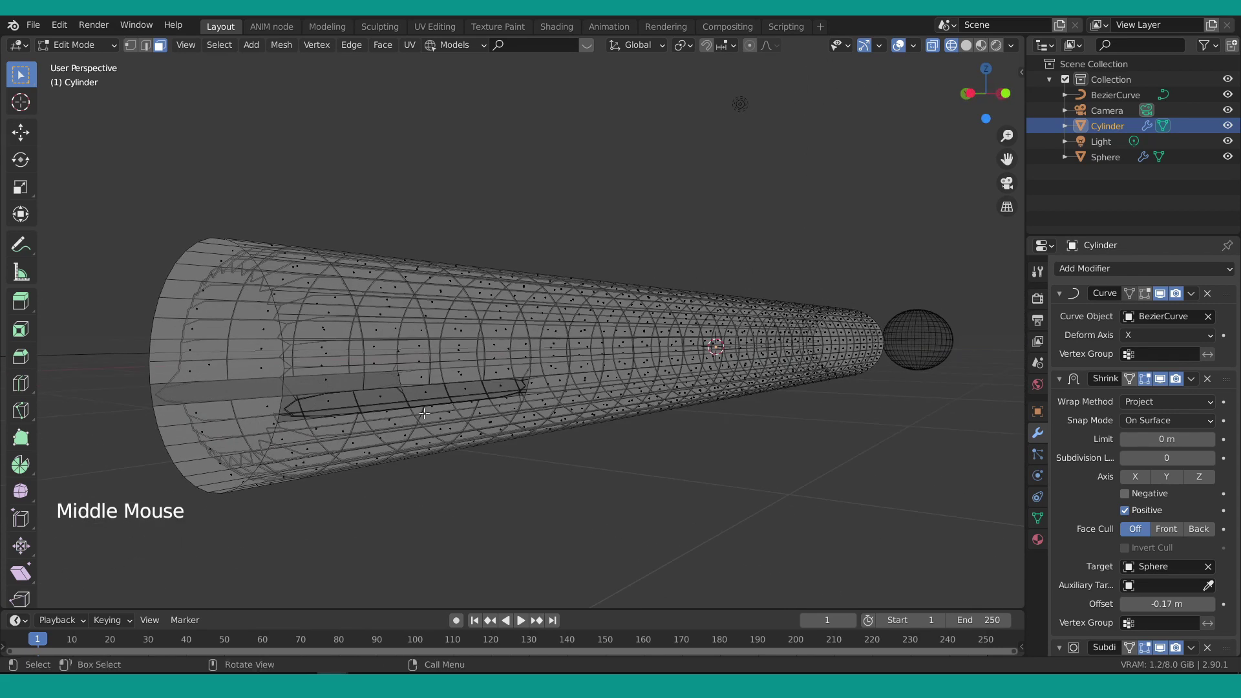
key(3)
click(236, 382)
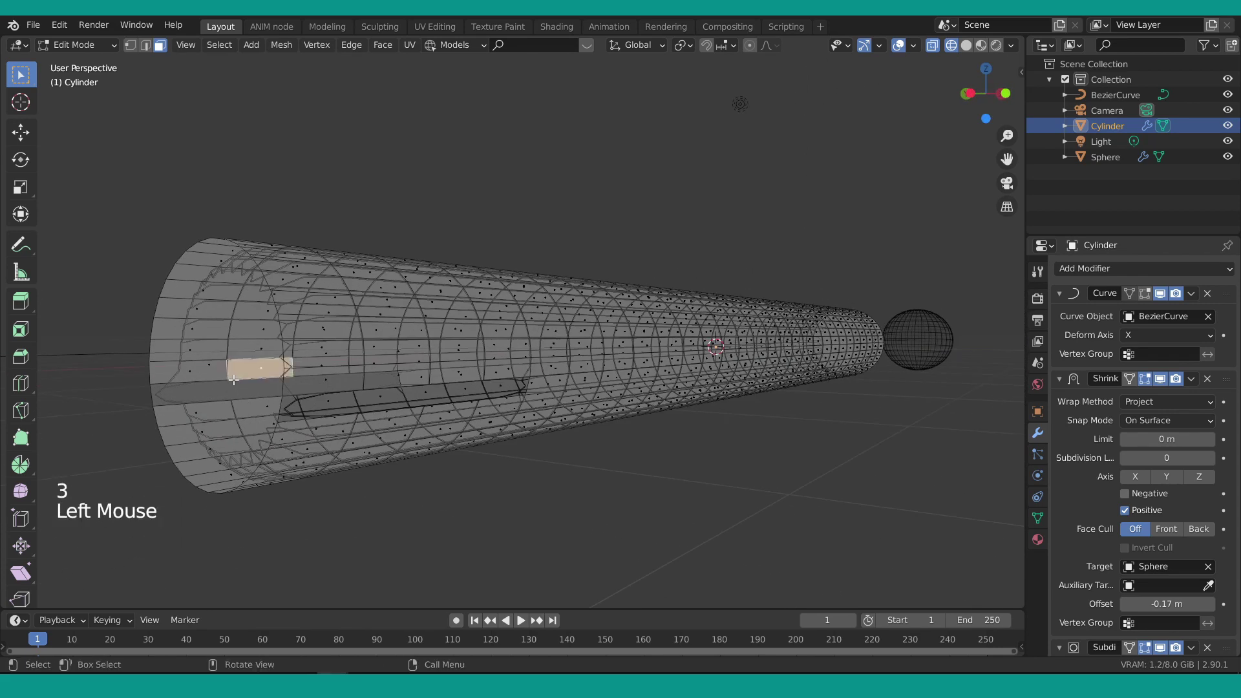
Return to solid shading and orbit along the tube to check the bulge.
key(shift+z)
click(231, 346)
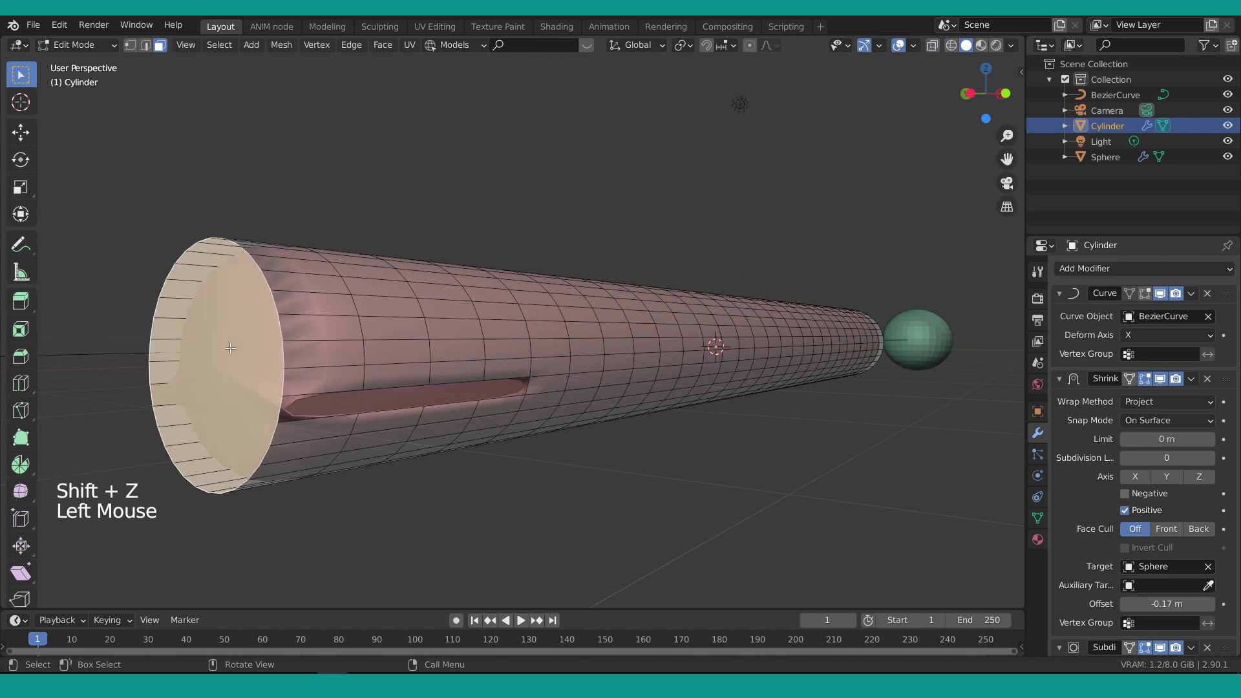
key(x)
middle_click(285, 376)
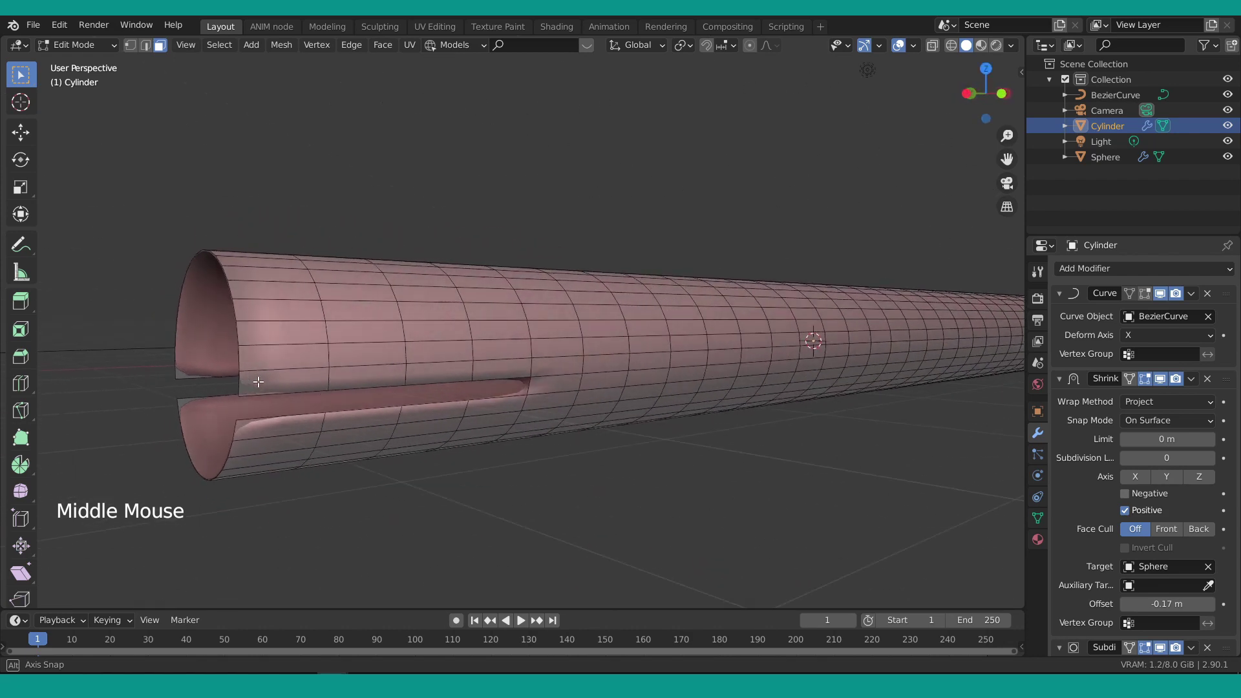
scroll(down, 3)
middle_click(367, 401)
Leave Edit Mode, test-slide the cylinder along X and put it back.
key(Tab)
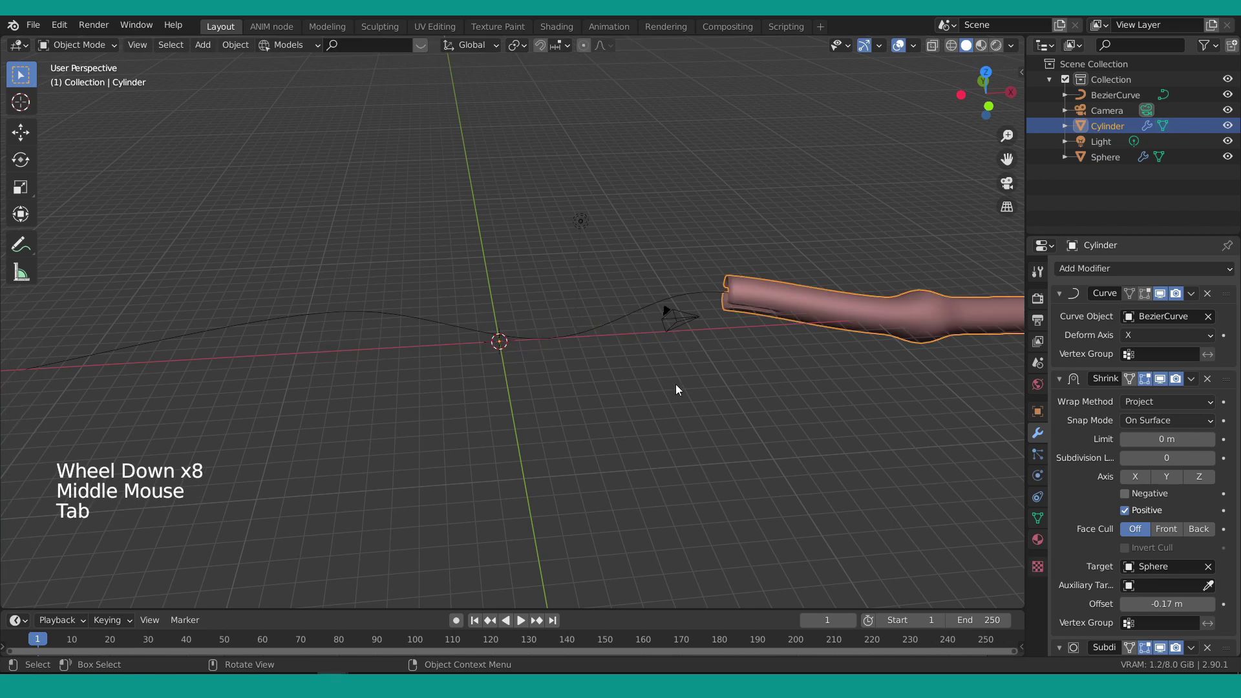
scroll(down, 3)
click(882, 334)
key(g)
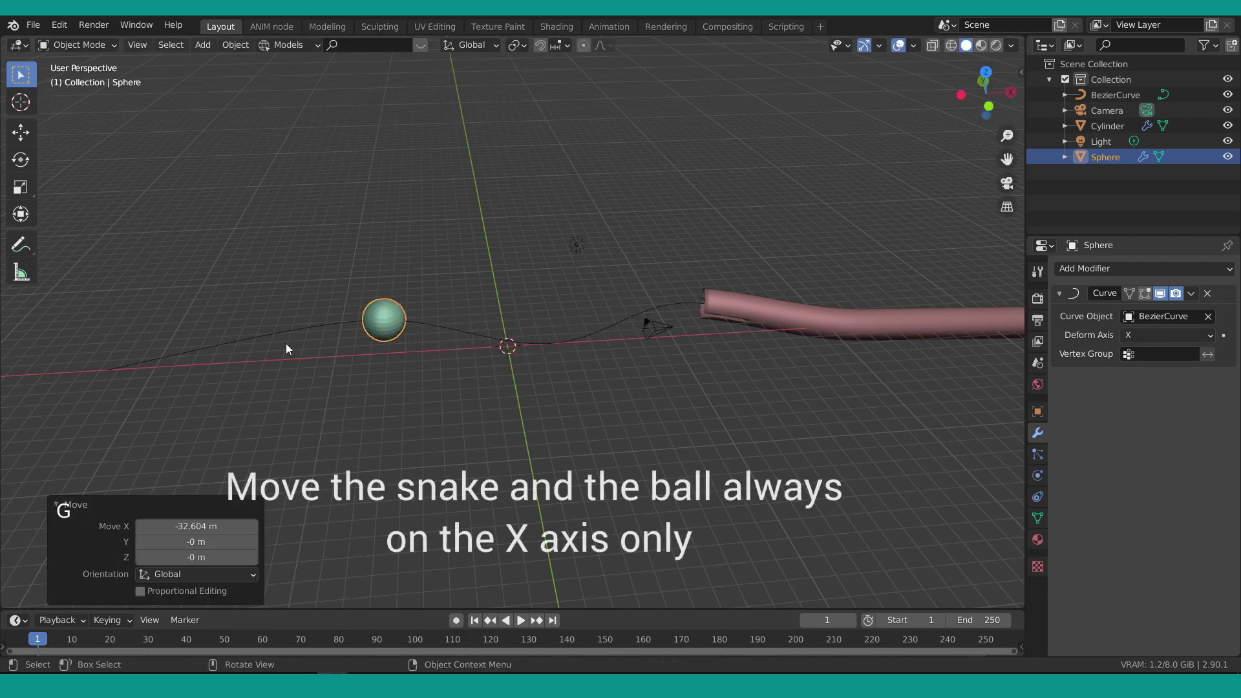
click(811, 316)
Select the sphere and move it back along X to before the cylinder.
key(g)
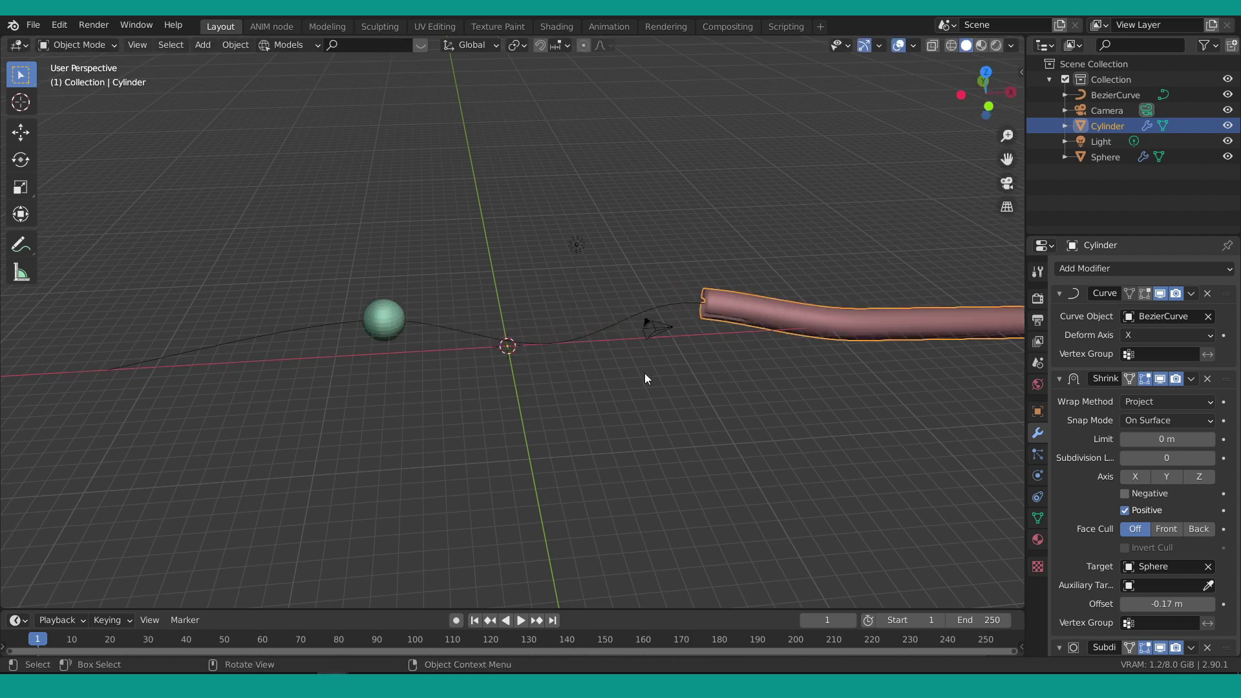
click(382, 324)
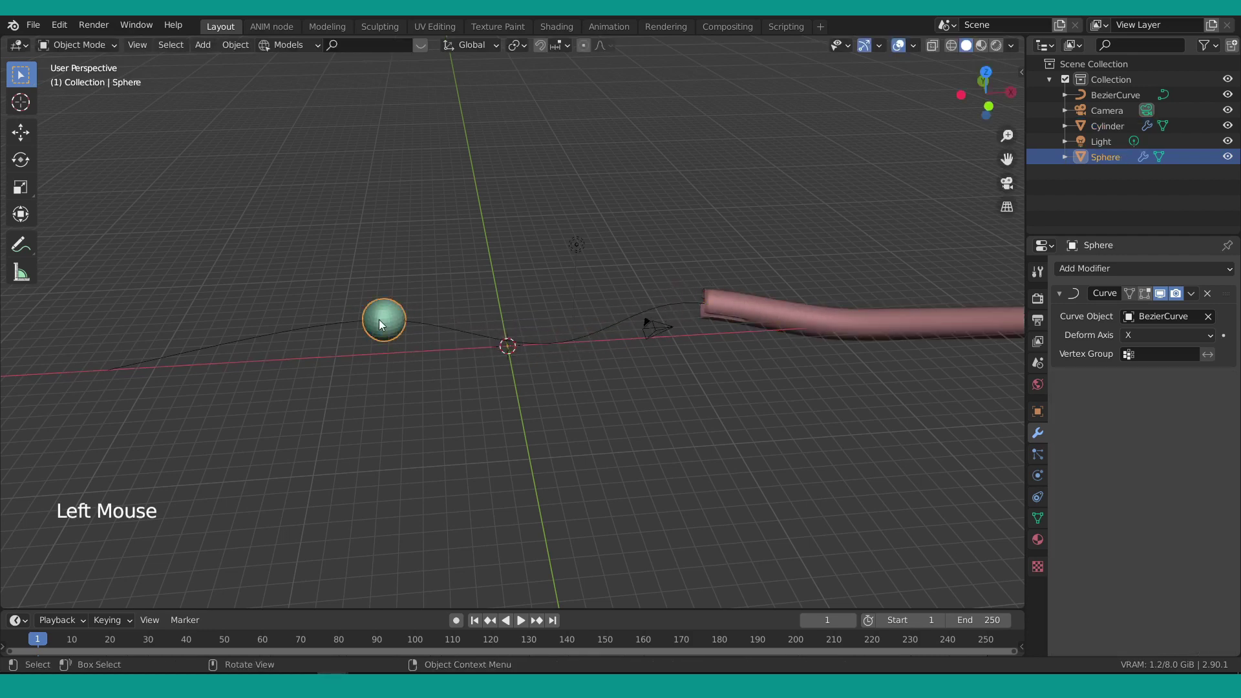
key(g)
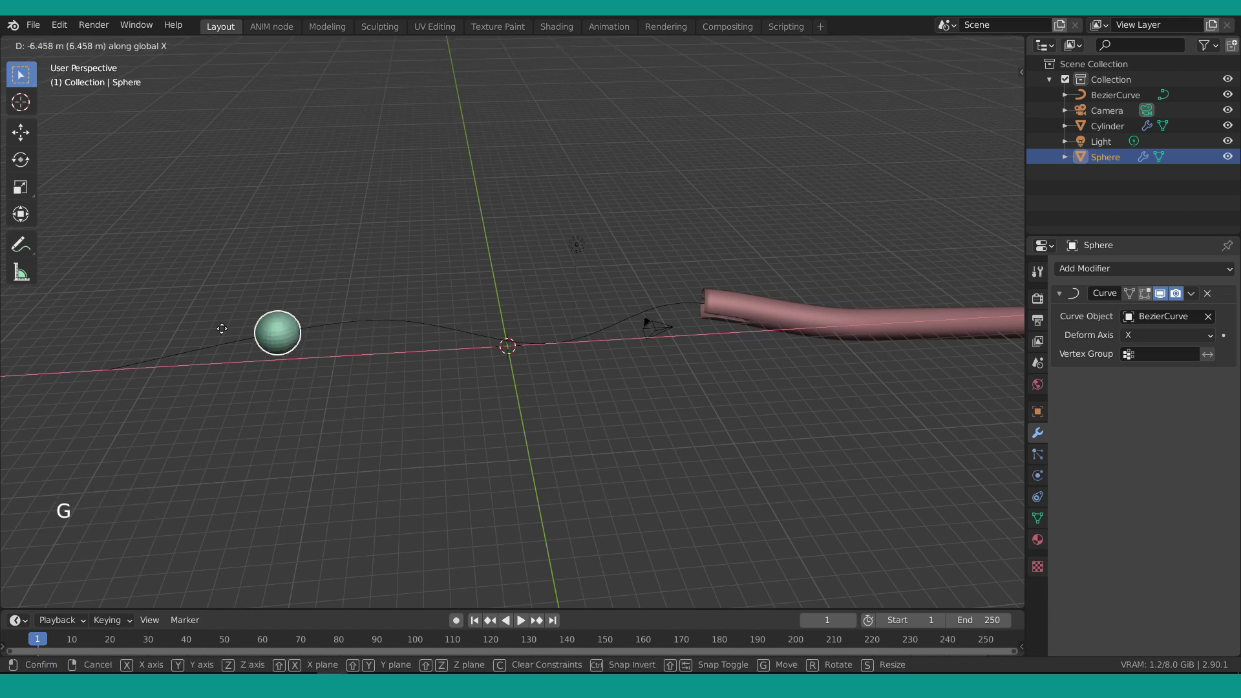
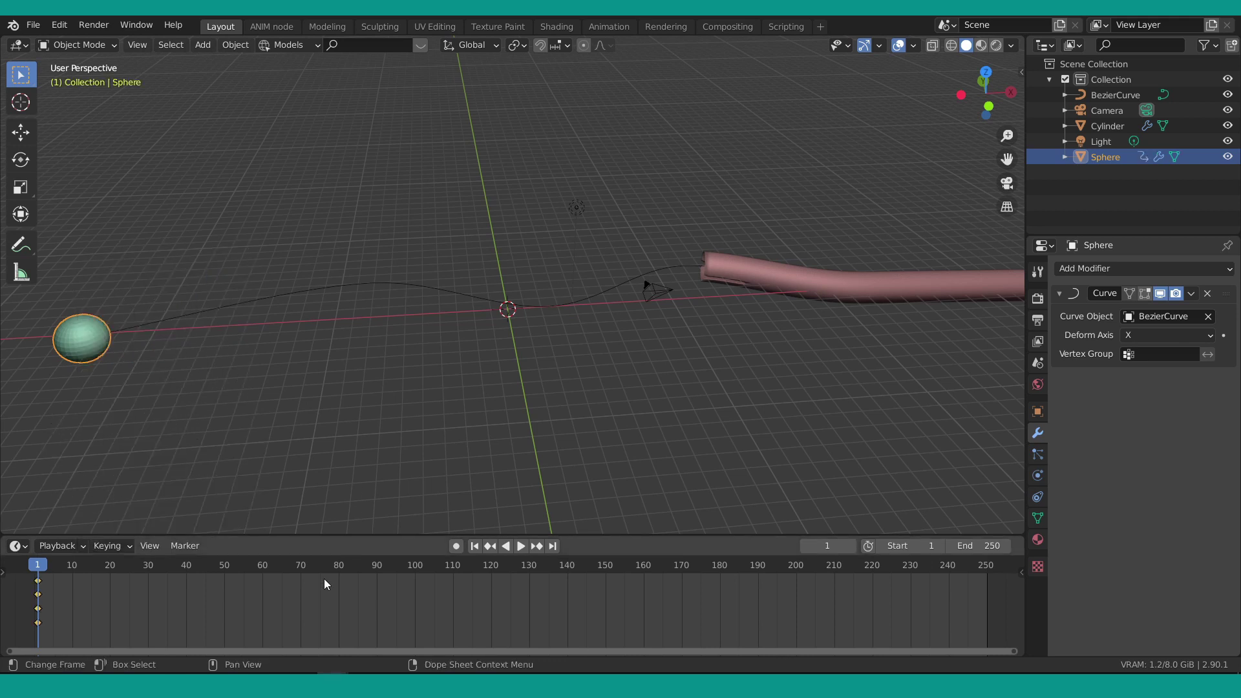
At frame 81 keyframe the sphere past the cylinder's far end and play-test.
click(348, 570)
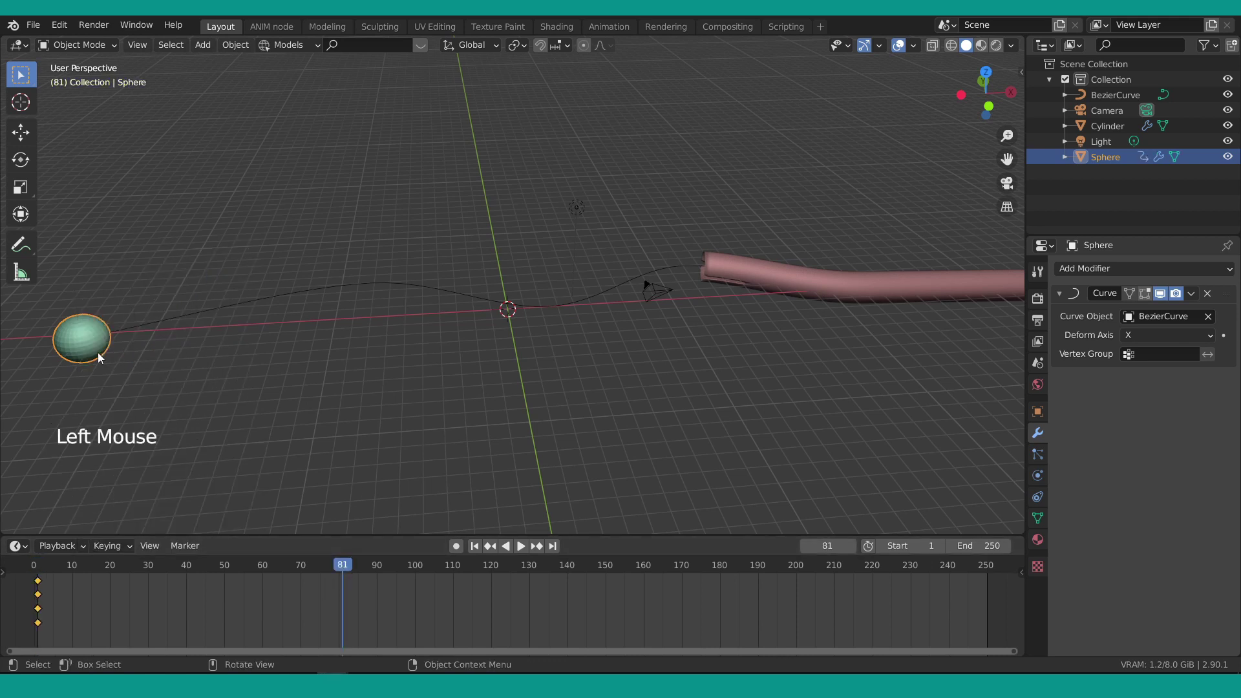
key(g)
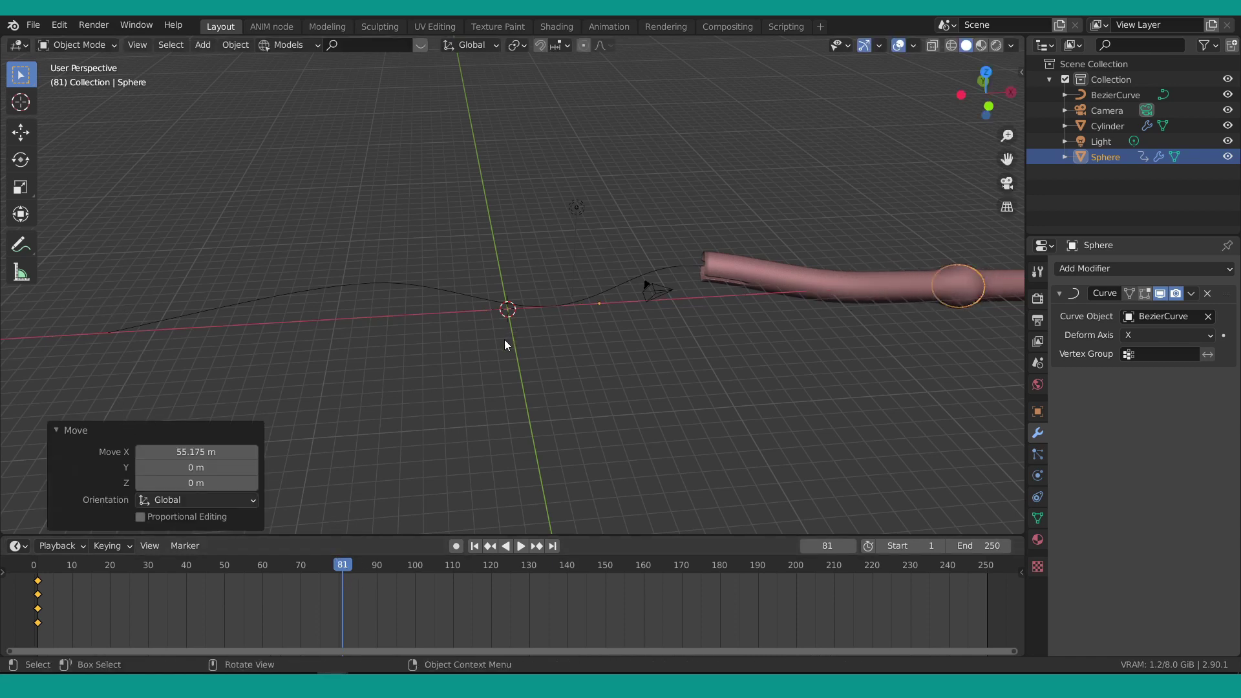
key(i)
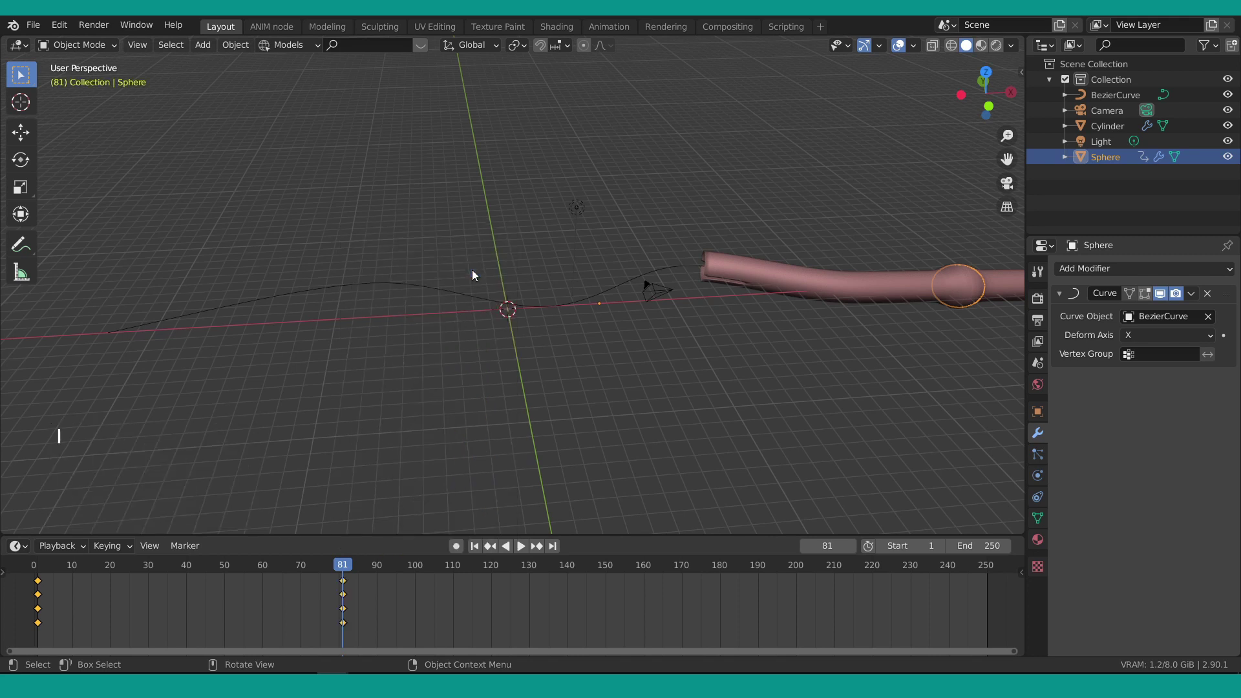
click(476, 548)
key(space)
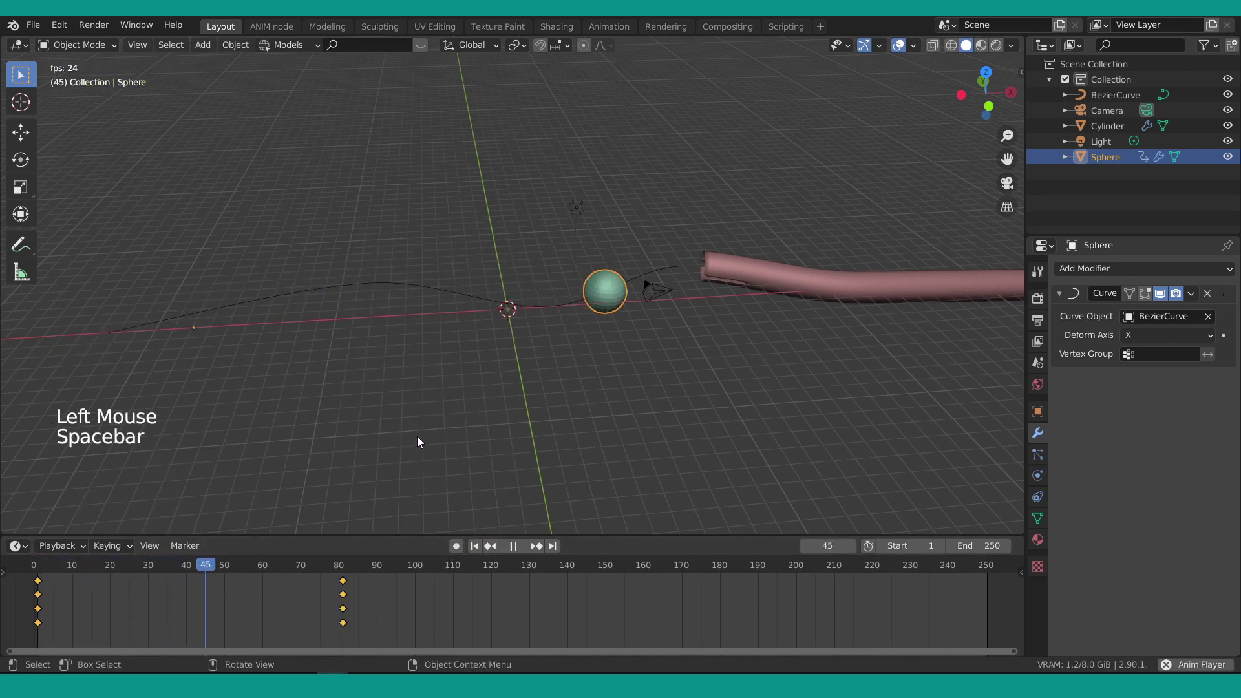
key(space)
Retime the frame-81 keys to frame 250 in the Dope Sheet and play the full pass.
click(349, 610)
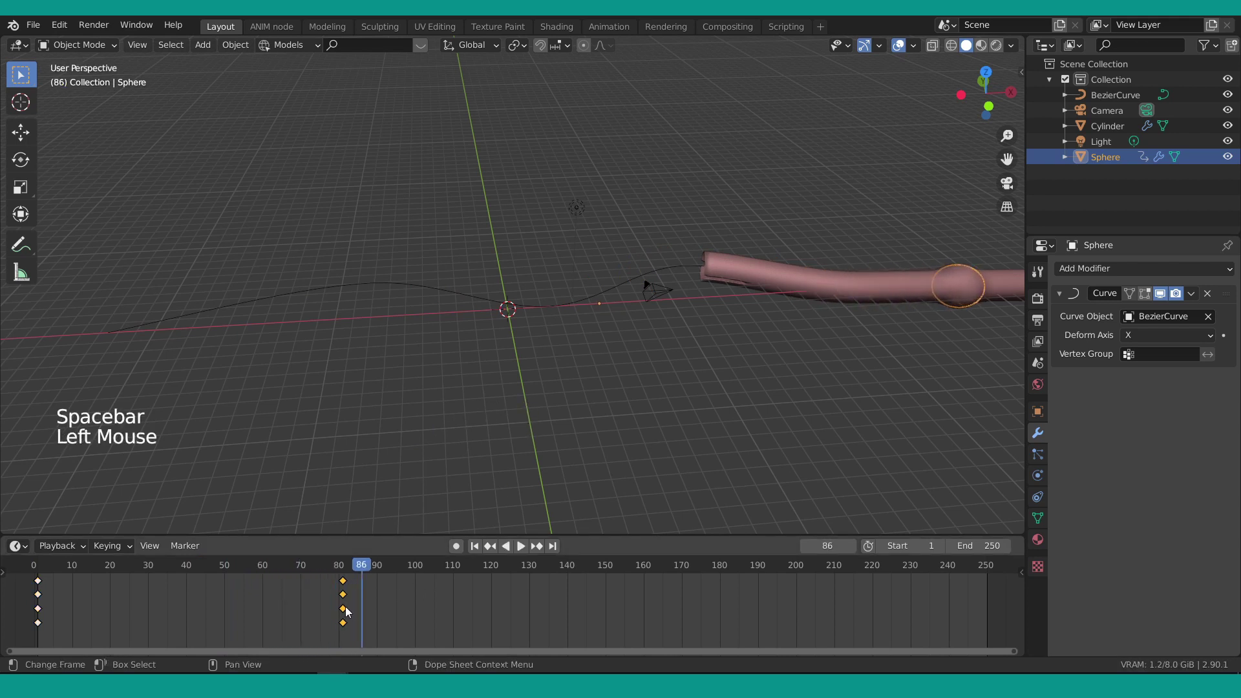
key(g)
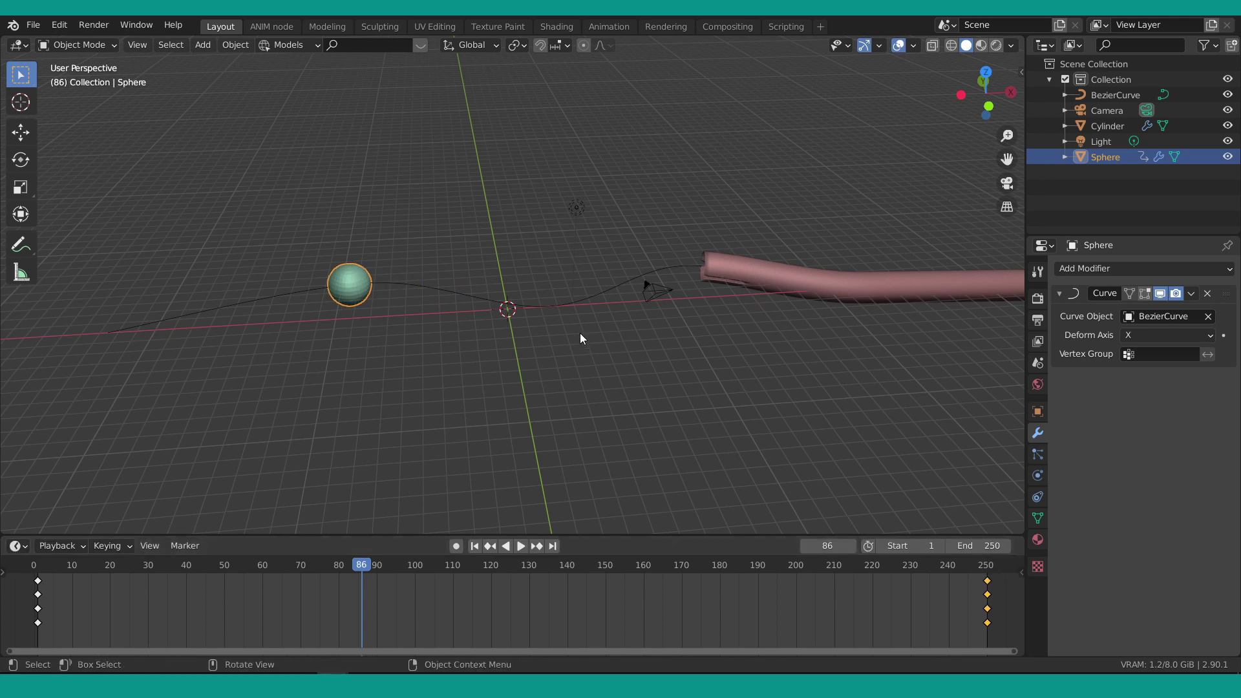
click(478, 548)
key(space)
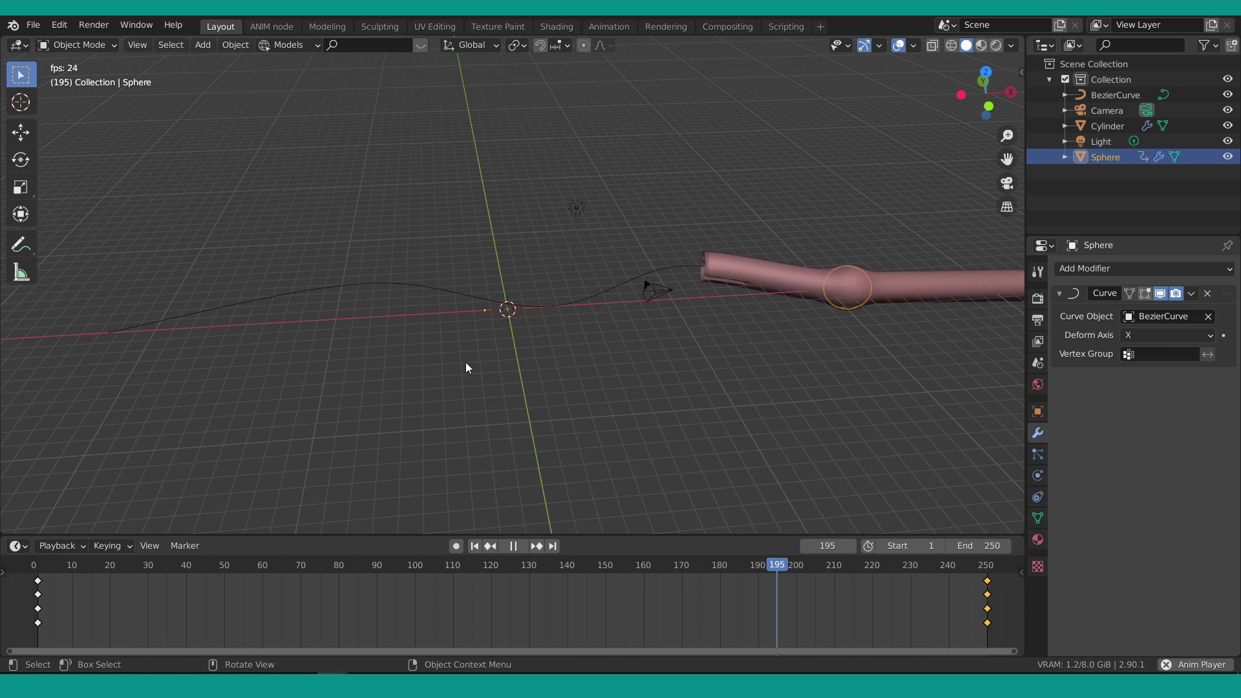
key(space)
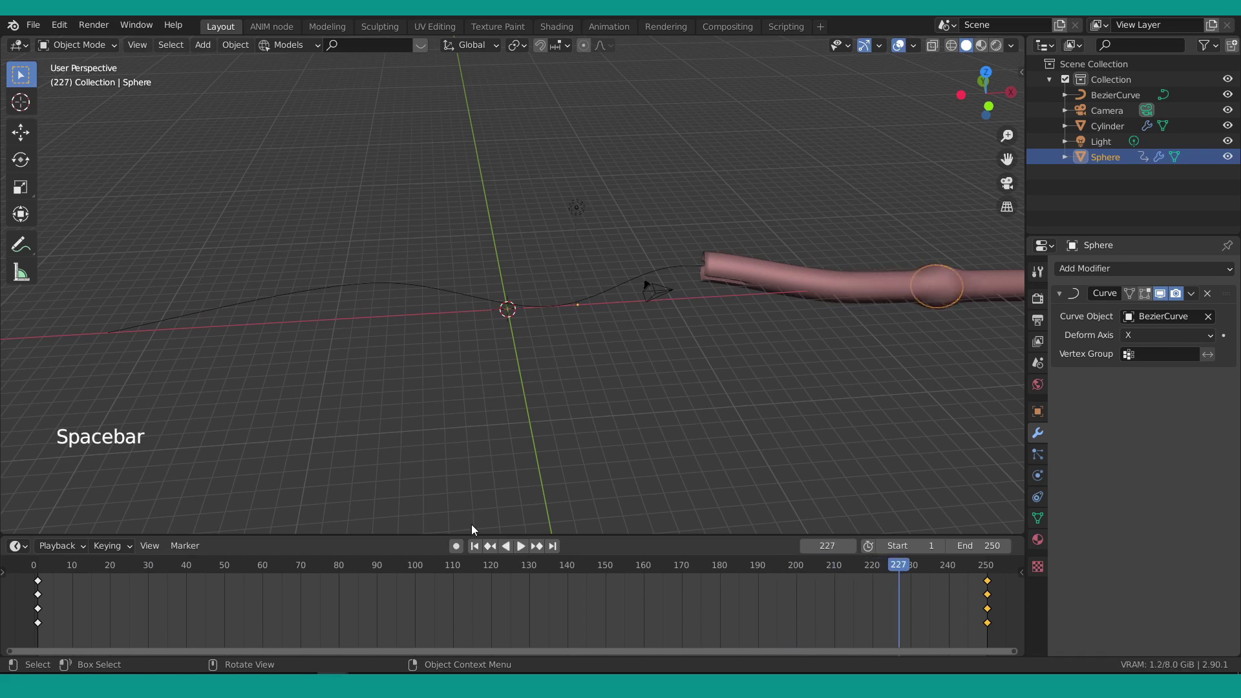
click(477, 544)
Test-slide the cylinder off the curve along X, jump to frame 92 and bring it back.
click(748, 286)
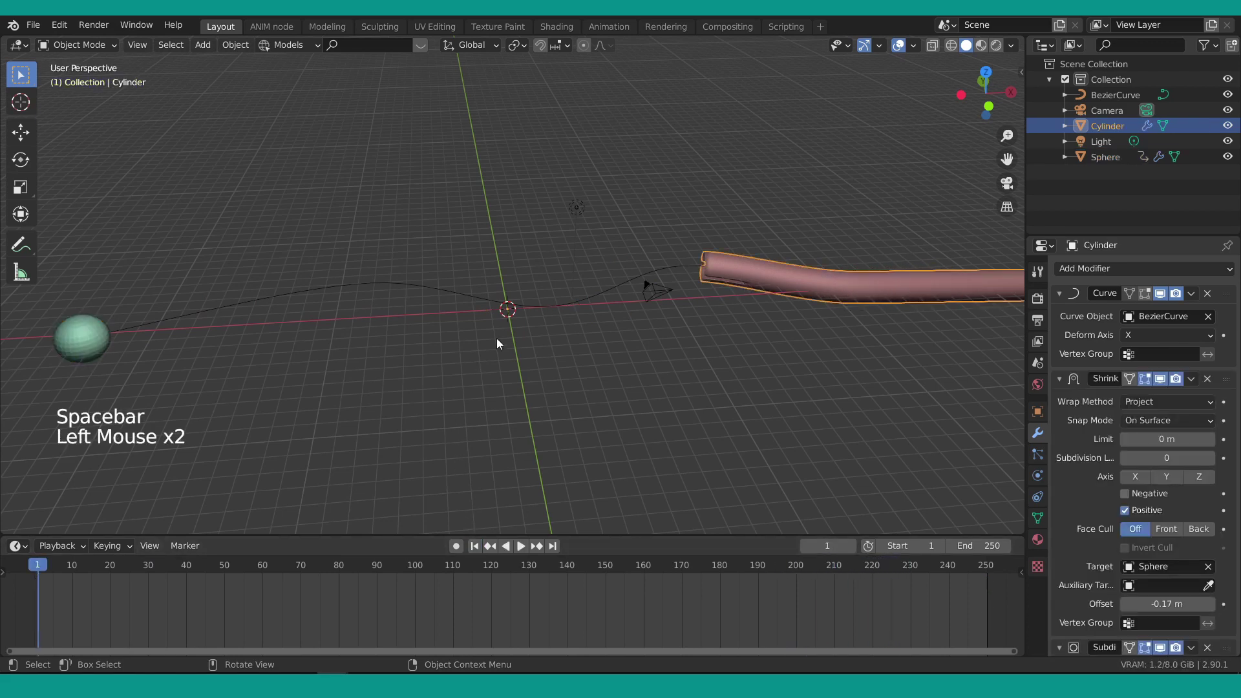
scroll(down, 3)
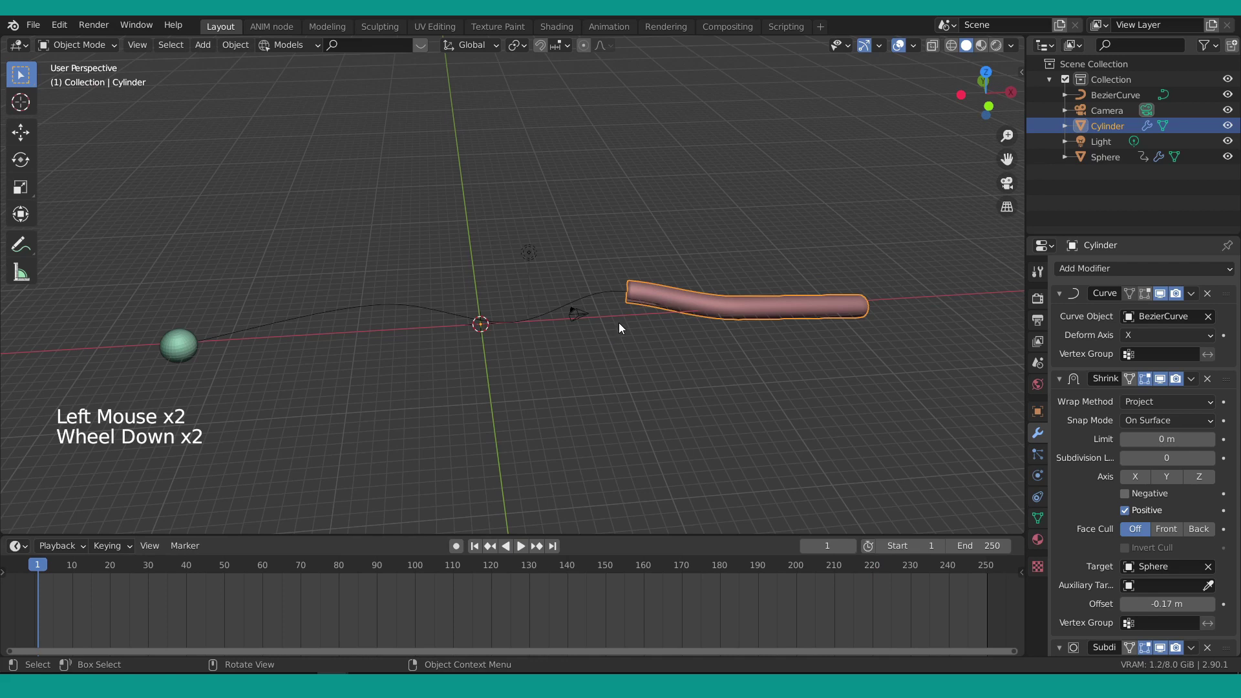
key(g)
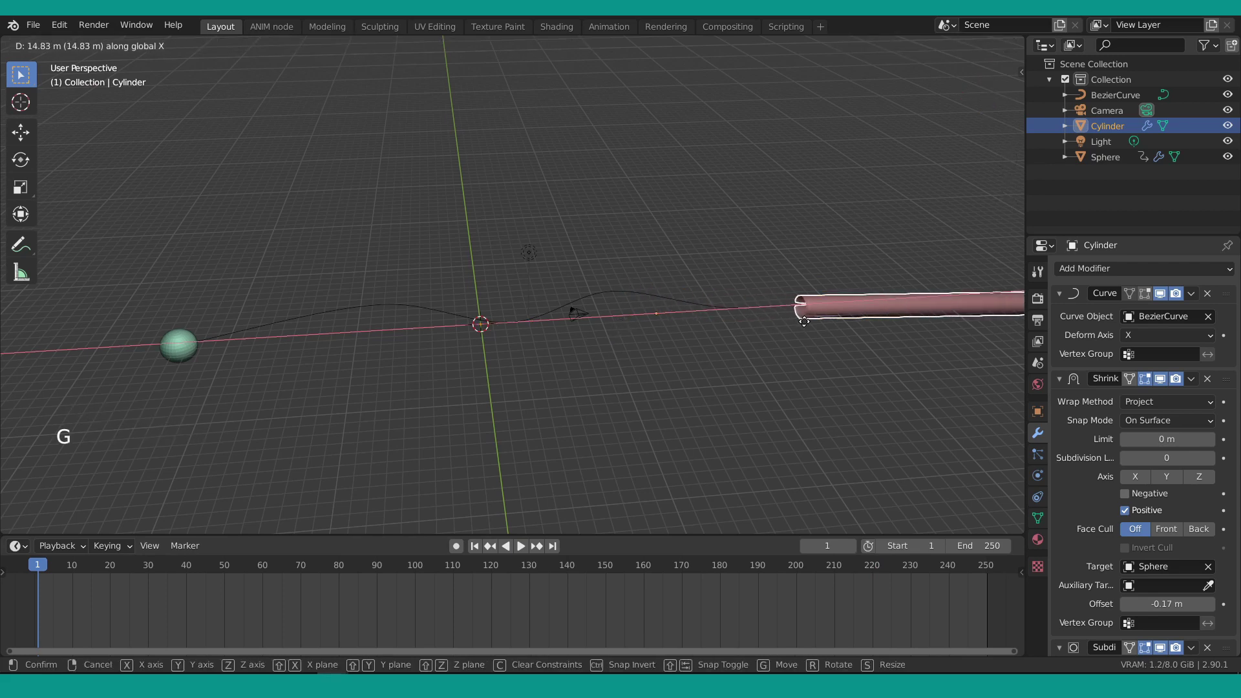
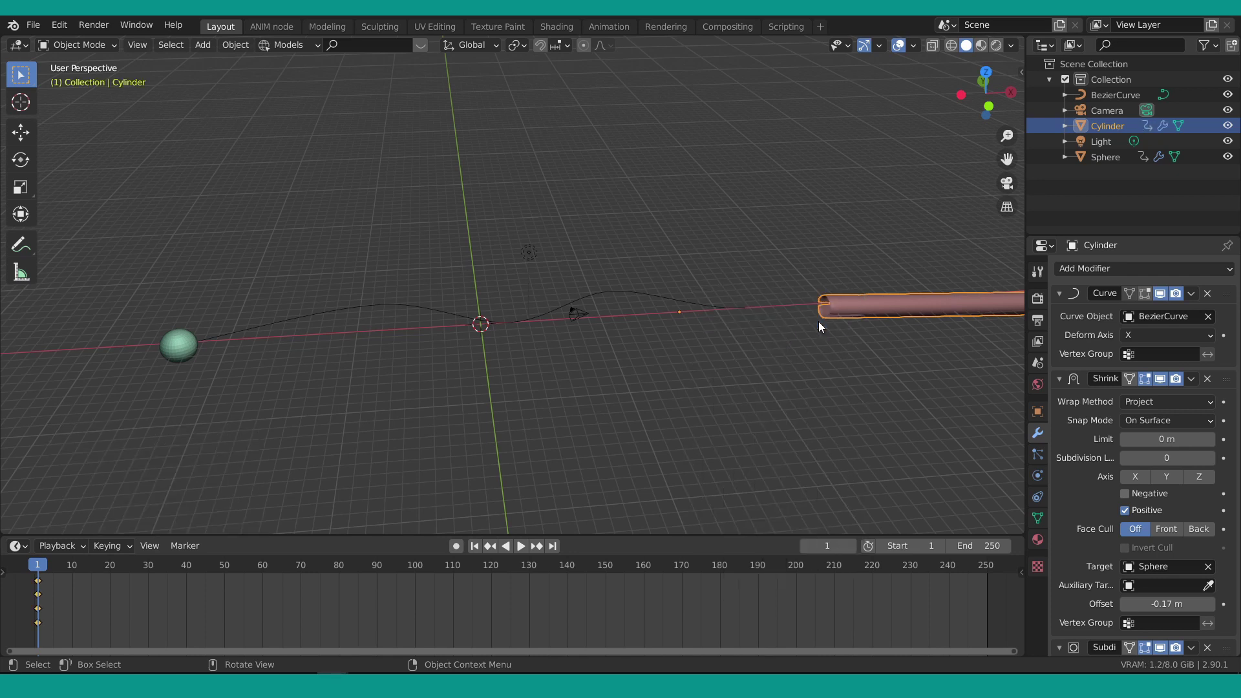
click(45, 567)
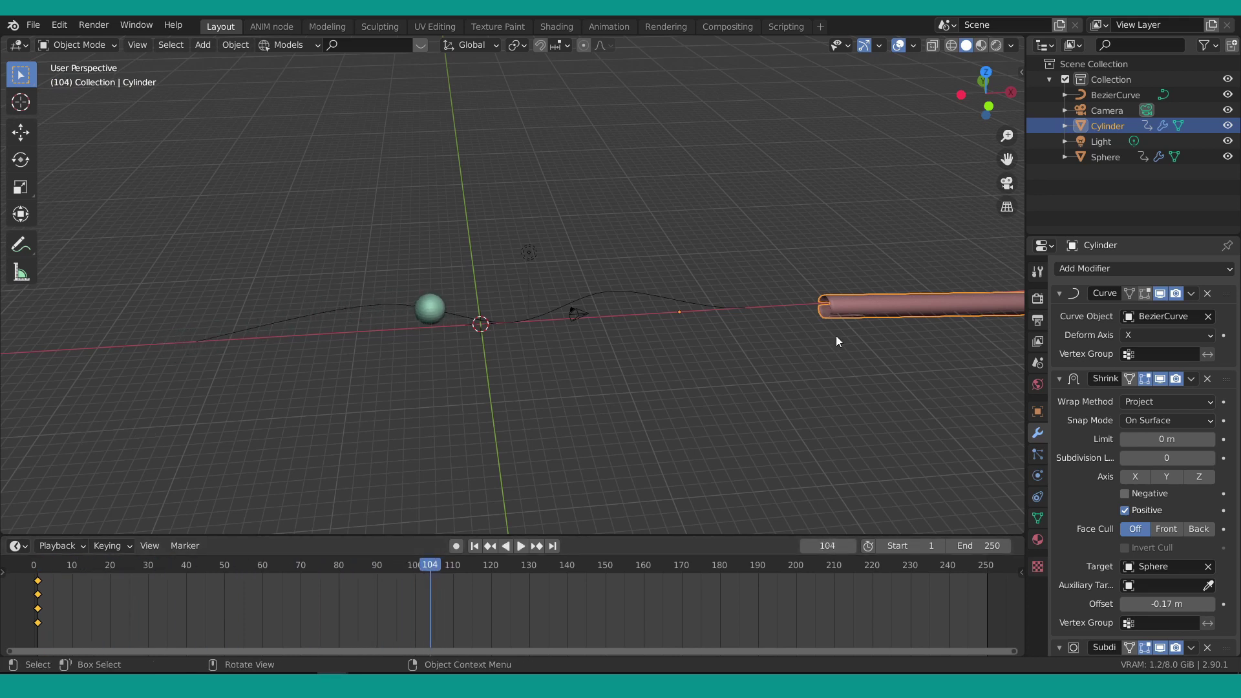
click(434, 568)
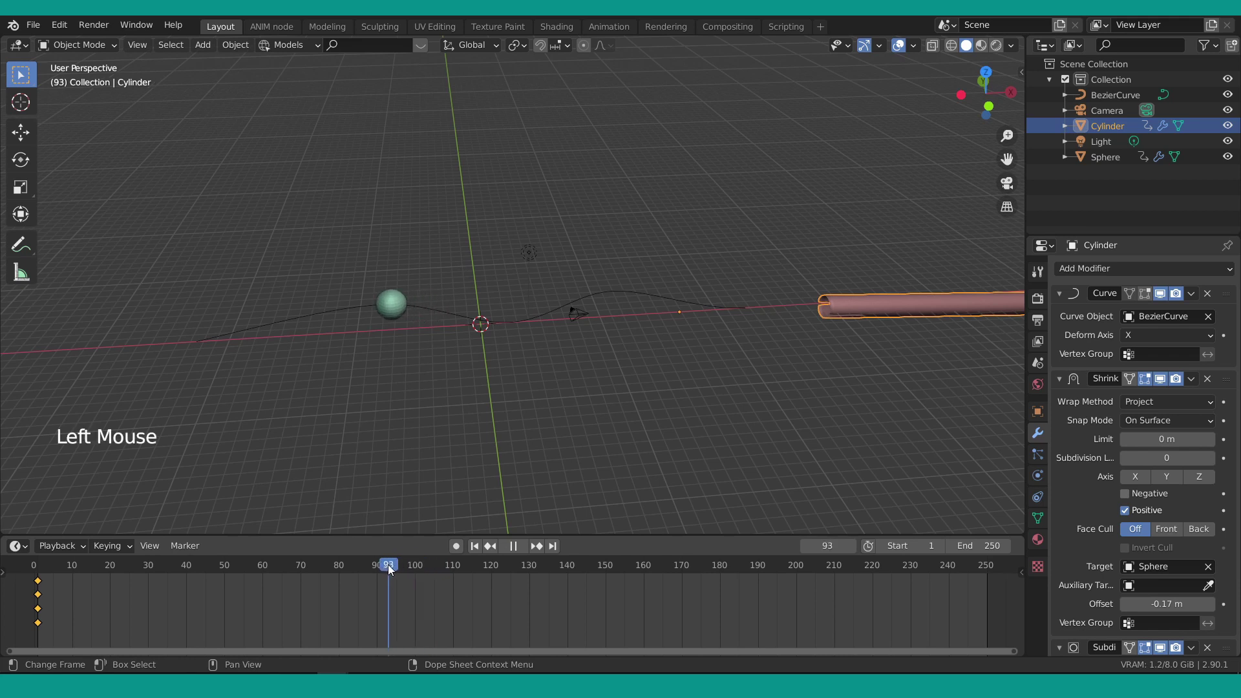
click(847, 310)
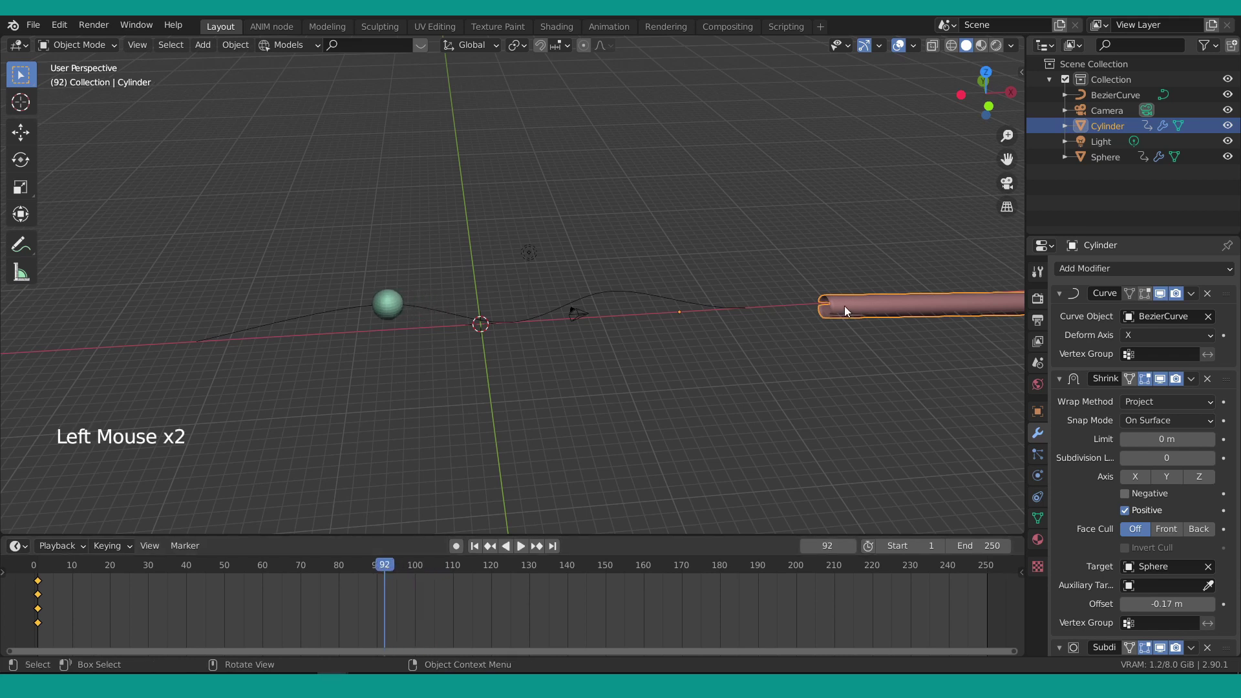
key(g)
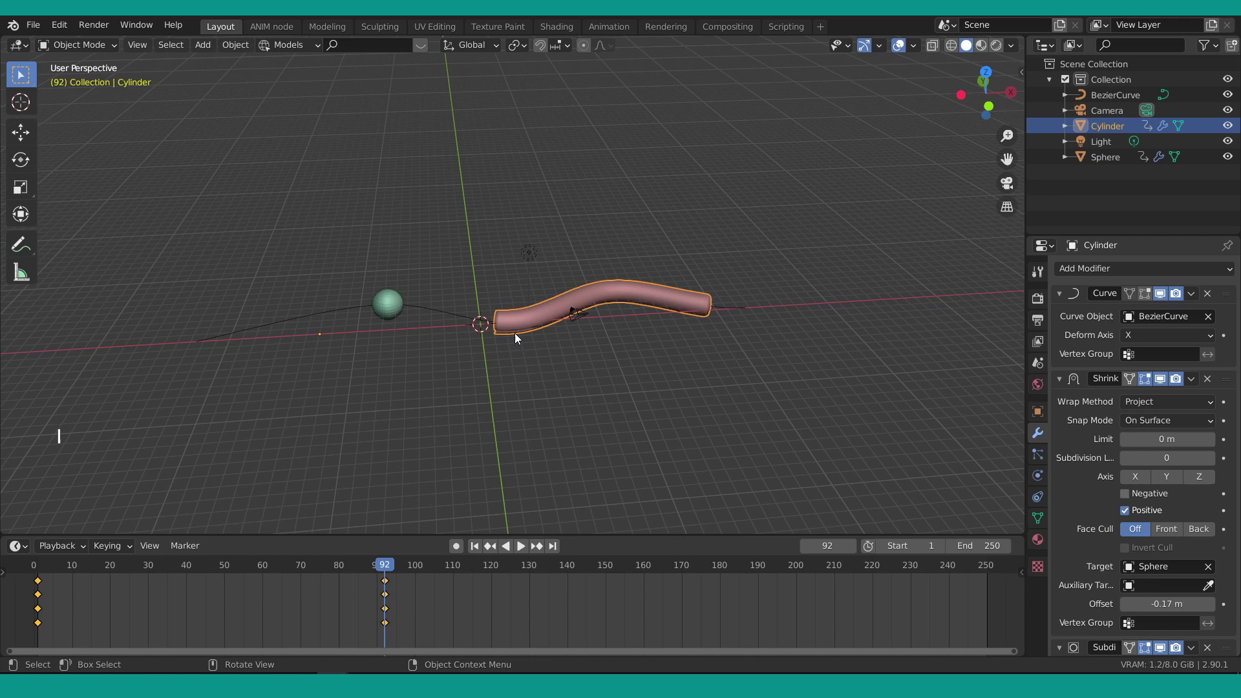
Jump to frame 249 and shift the object far along X toward the curve's end.
click(389, 571)
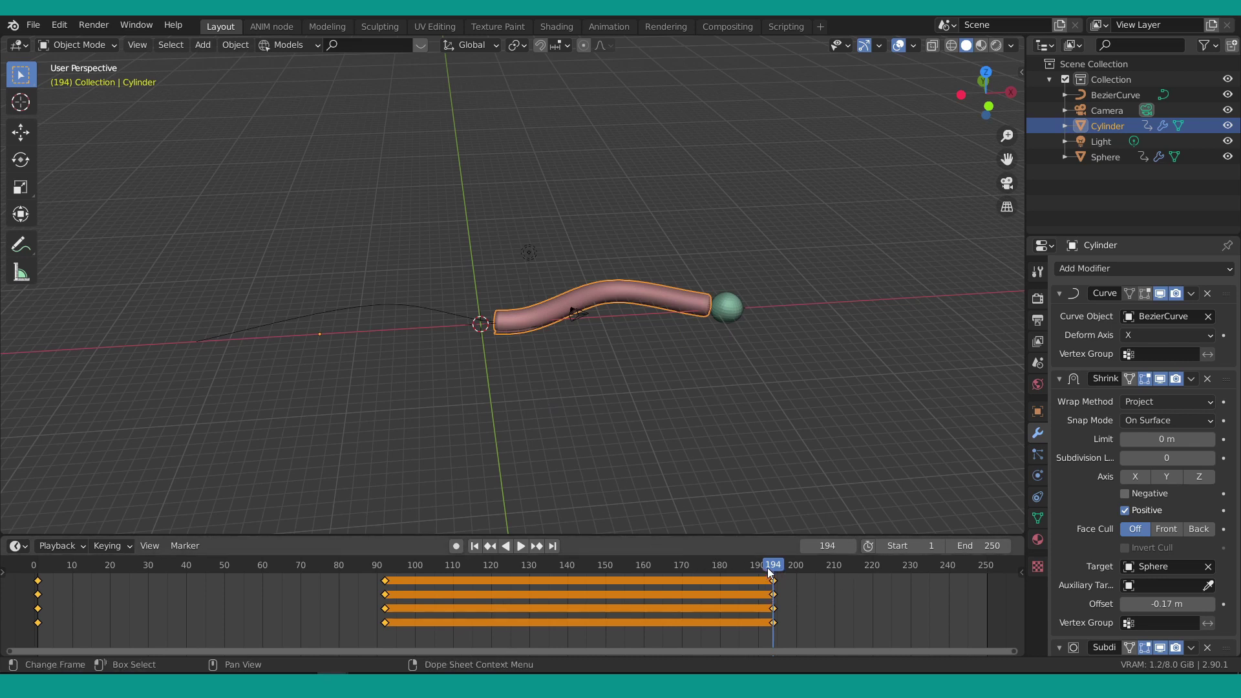
click(777, 569)
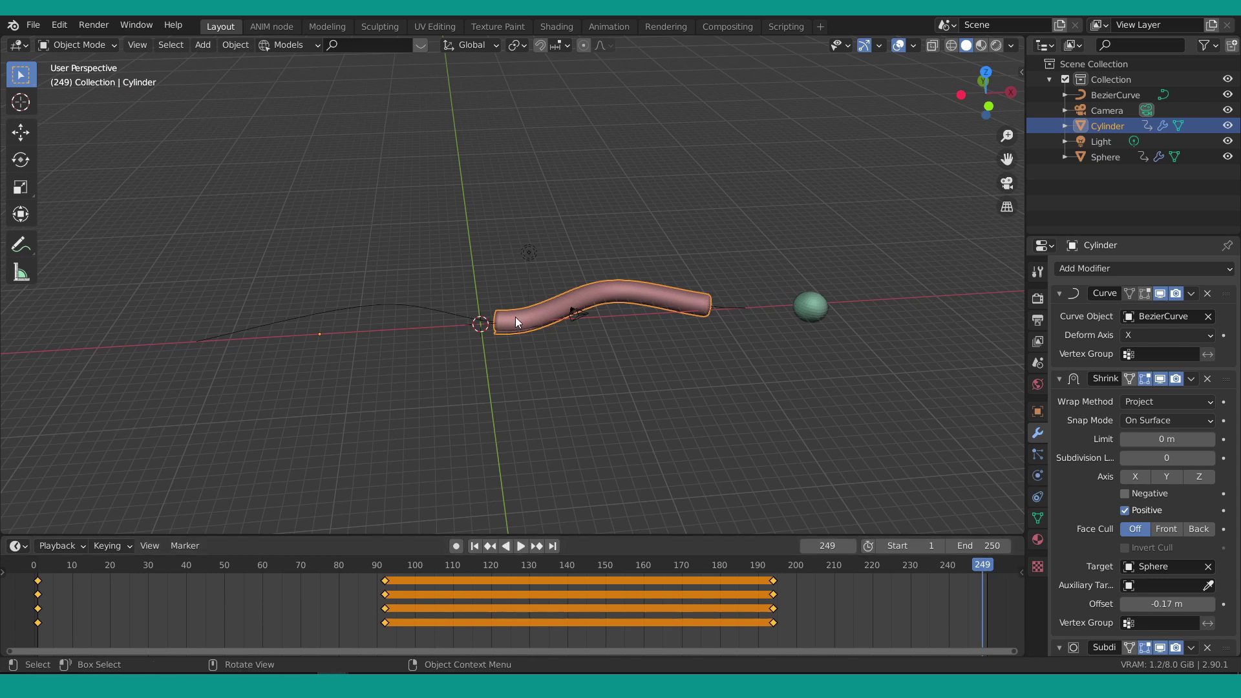
key(g)
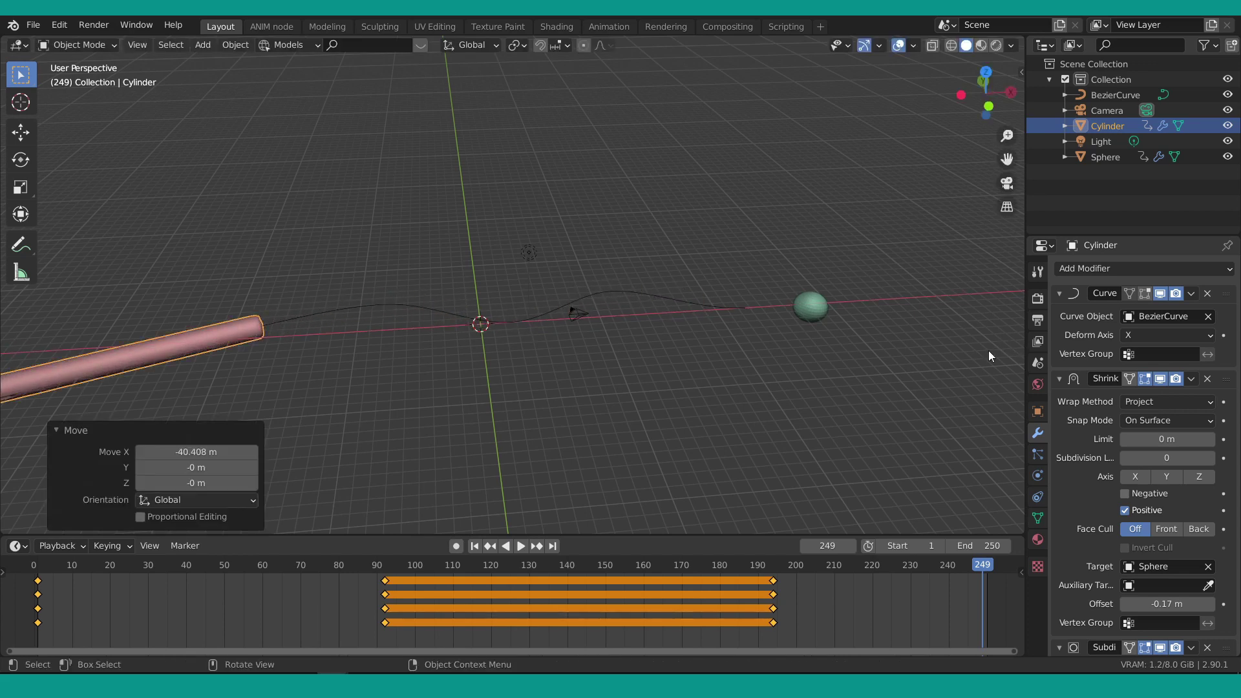
Insert a Location keyframe at the end, play the animation and return to frame 1.
key(i)
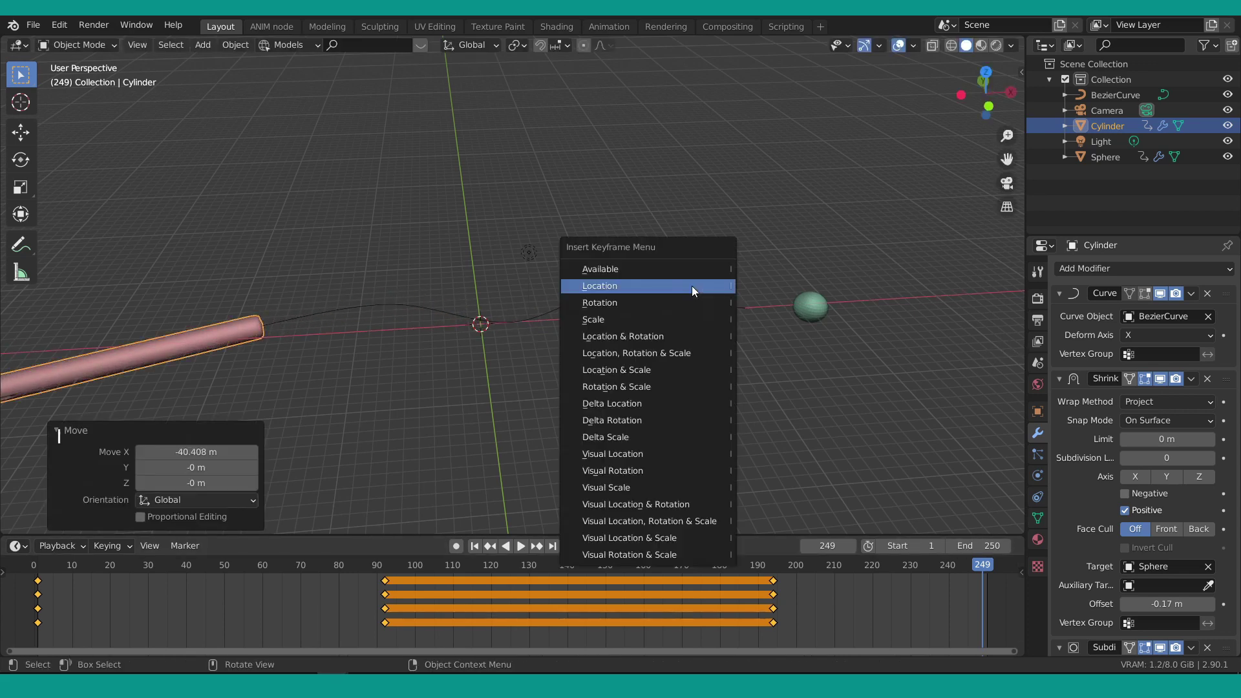
click(479, 549)
key(space)
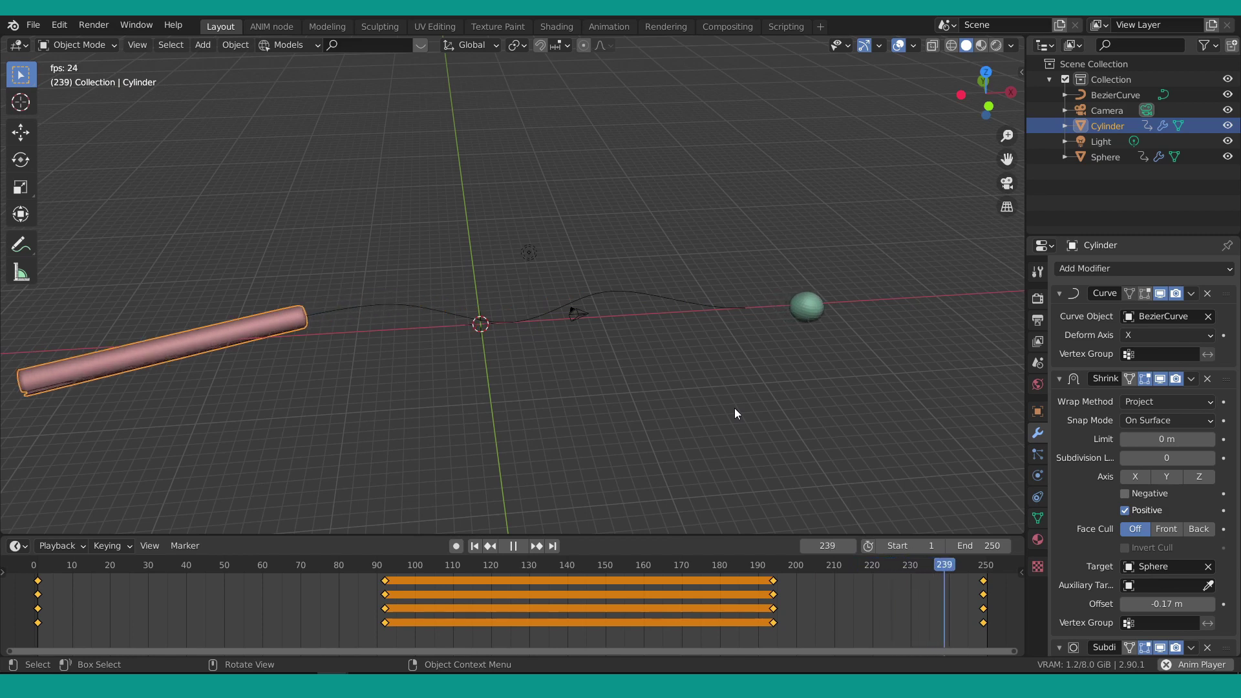
click(510, 553)
click(480, 547)
Select the cylinder, enter Edit Mode and orbit around its mesh.
middle_click(508, 432)
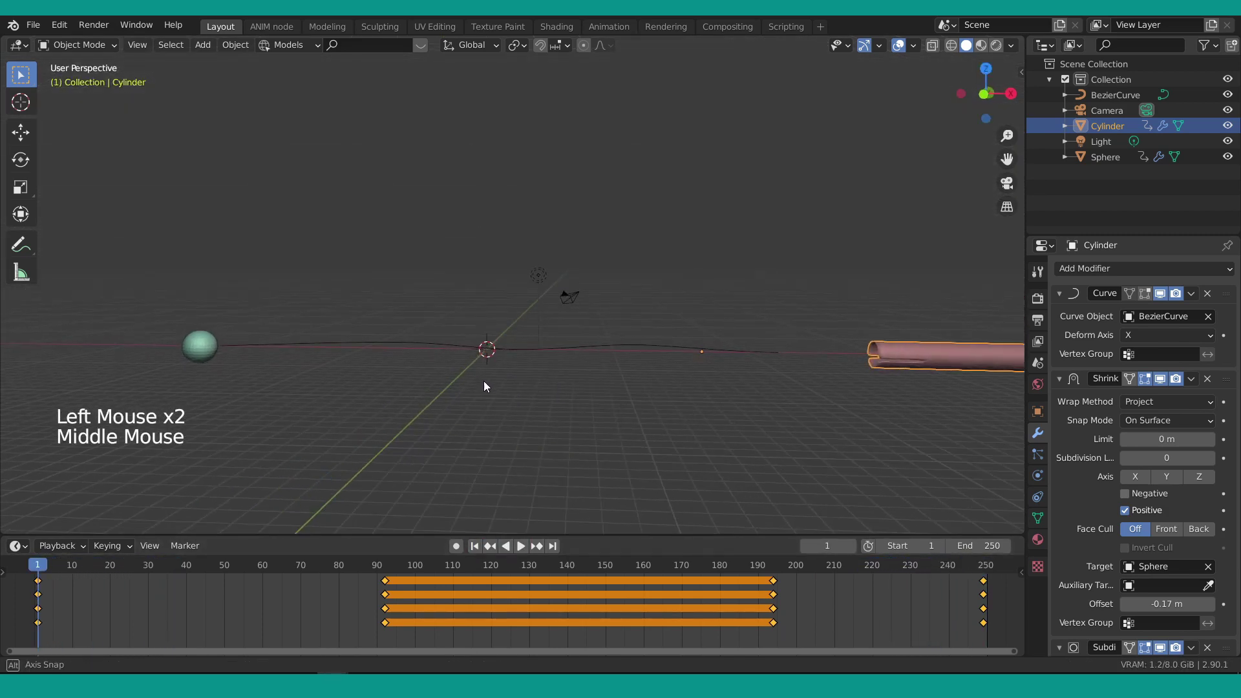
scroll(up, 3)
scroll(down, 3)
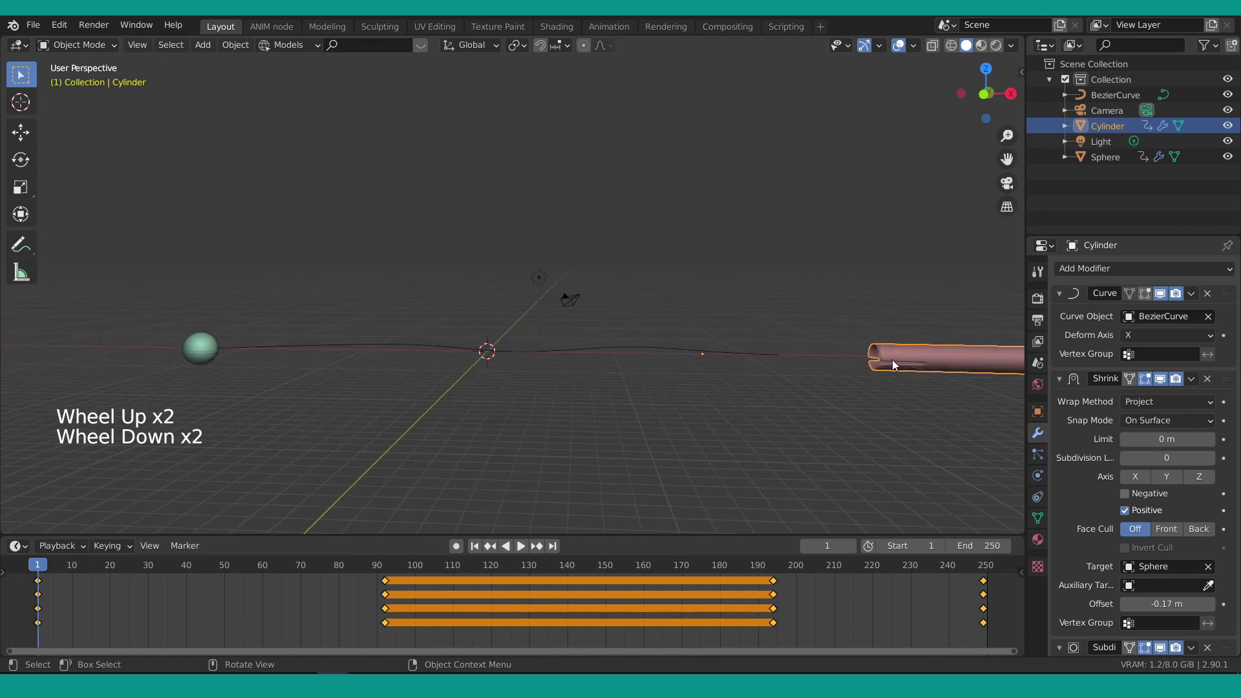
click(51, 574)
key(Tab)
scroll(up, 3)
middle_click(593, 357)
scroll(up, 3)
scroll(down, 3)
scroll(up, 3)
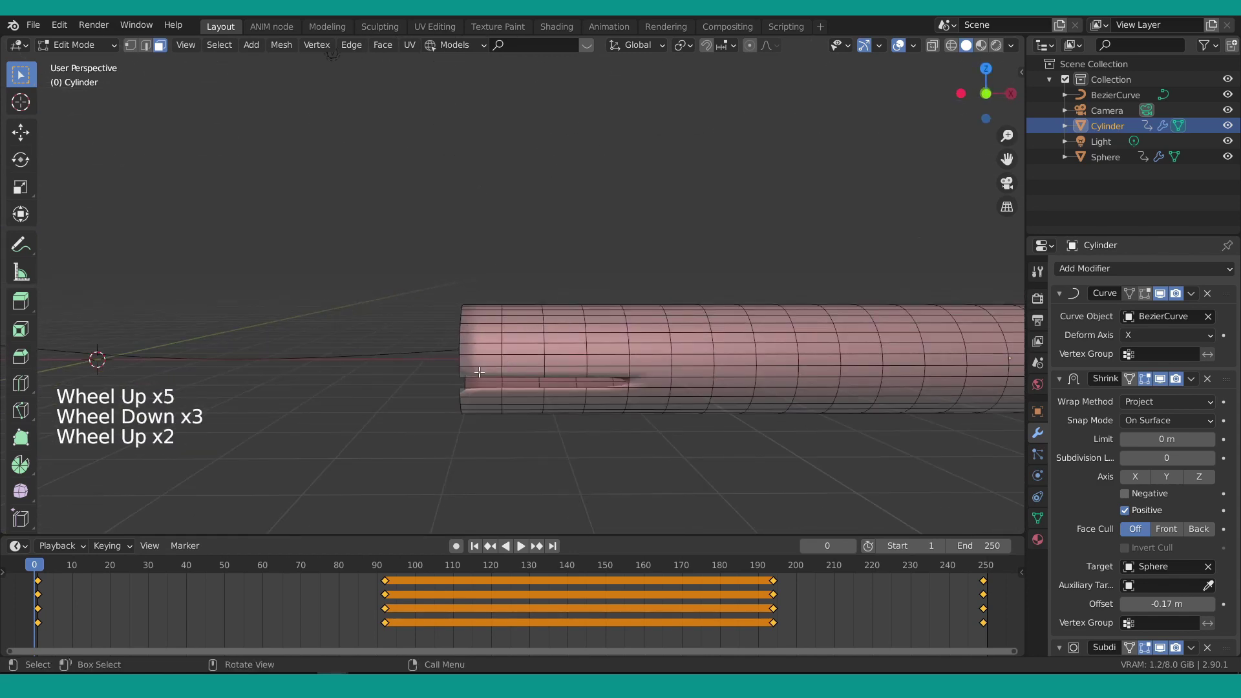
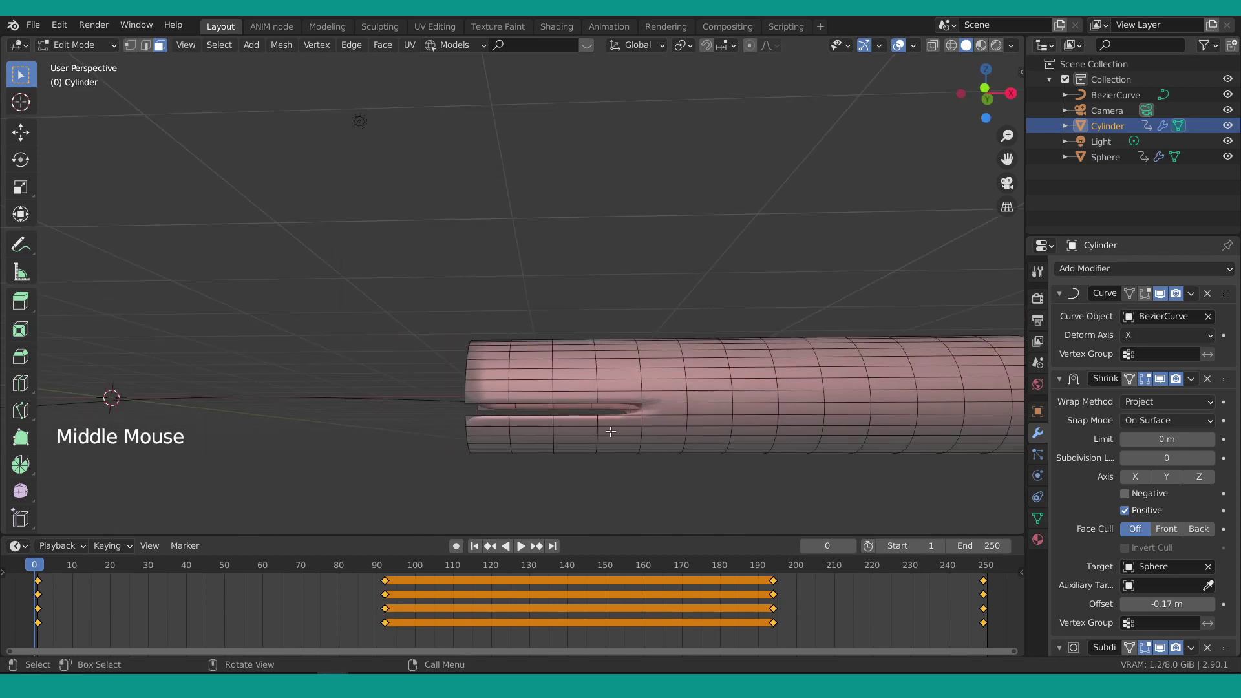
In front X-ray view box-select the lower faces, hide them, and show Object Data properties.
key(KP_1)
key(shift+z)
key(alt+a)
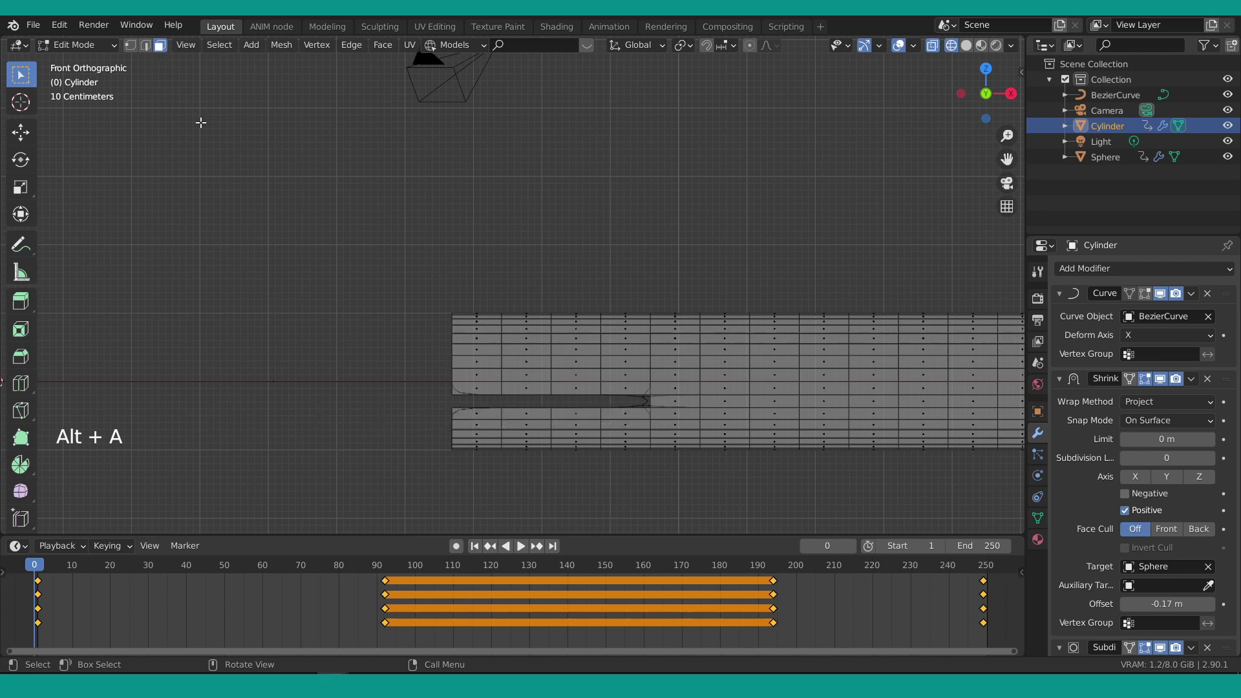
key(3)
key(b)
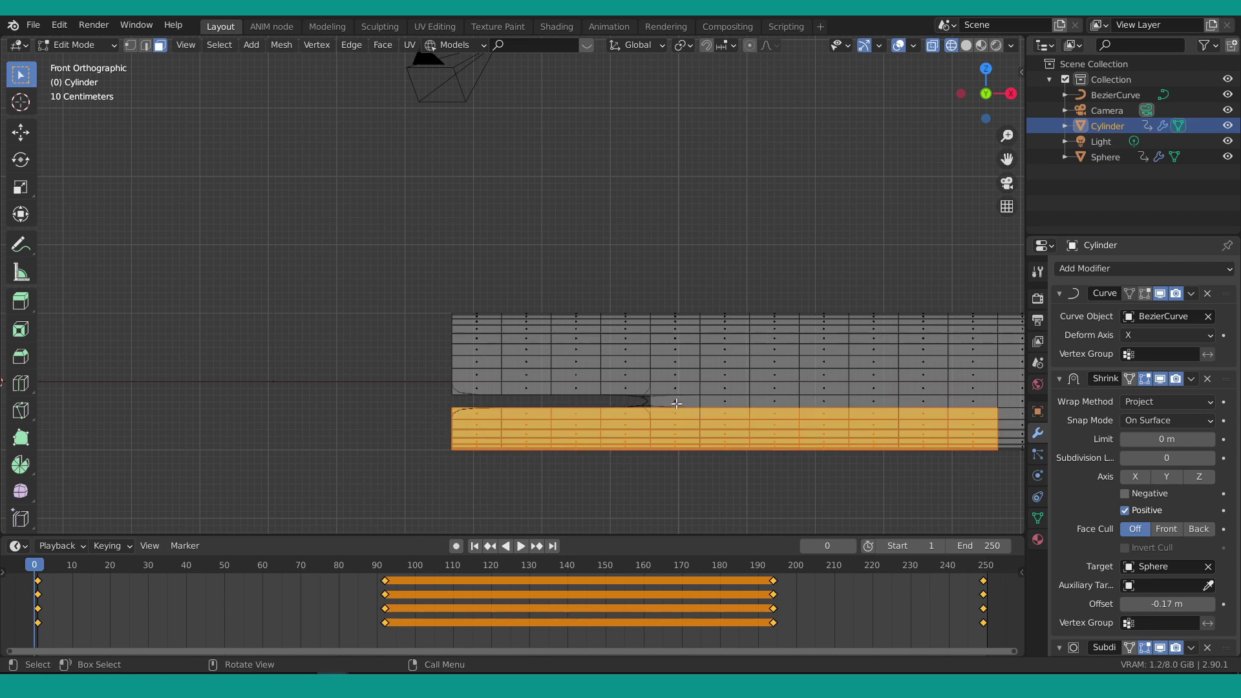
key(h)
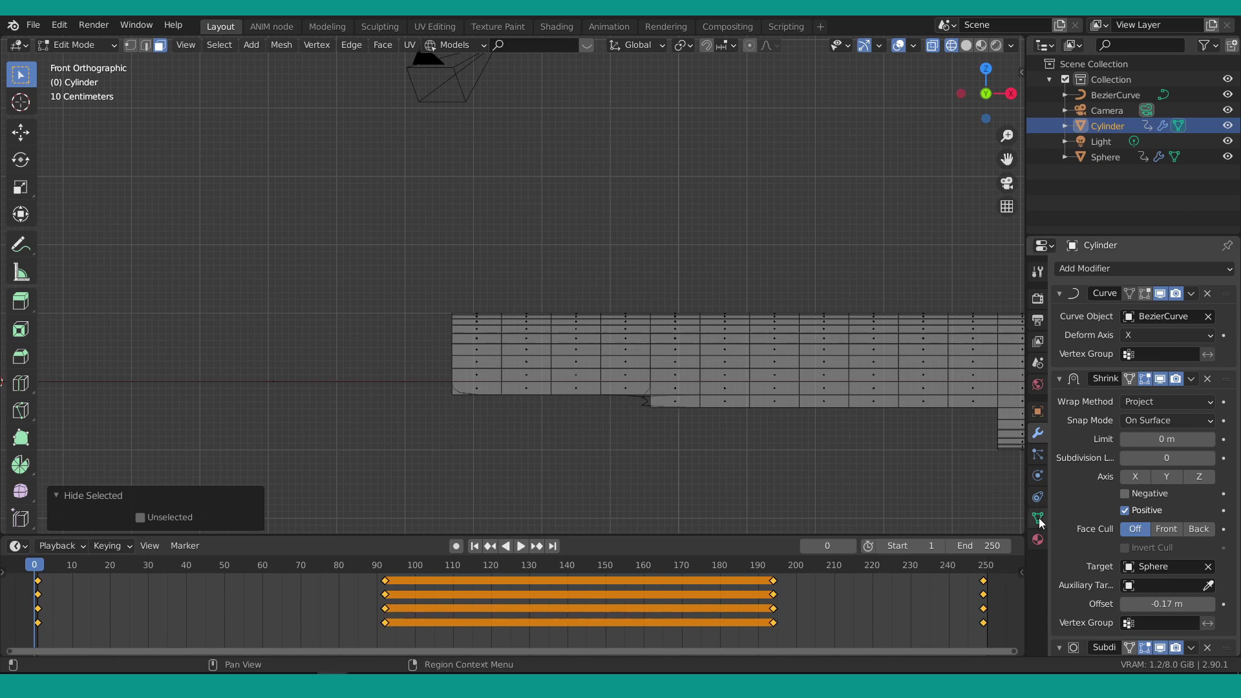
click(1042, 522)
Leave Edit Mode and frame the view on the cylinder.
key(Tab)
scroll(down, 3)
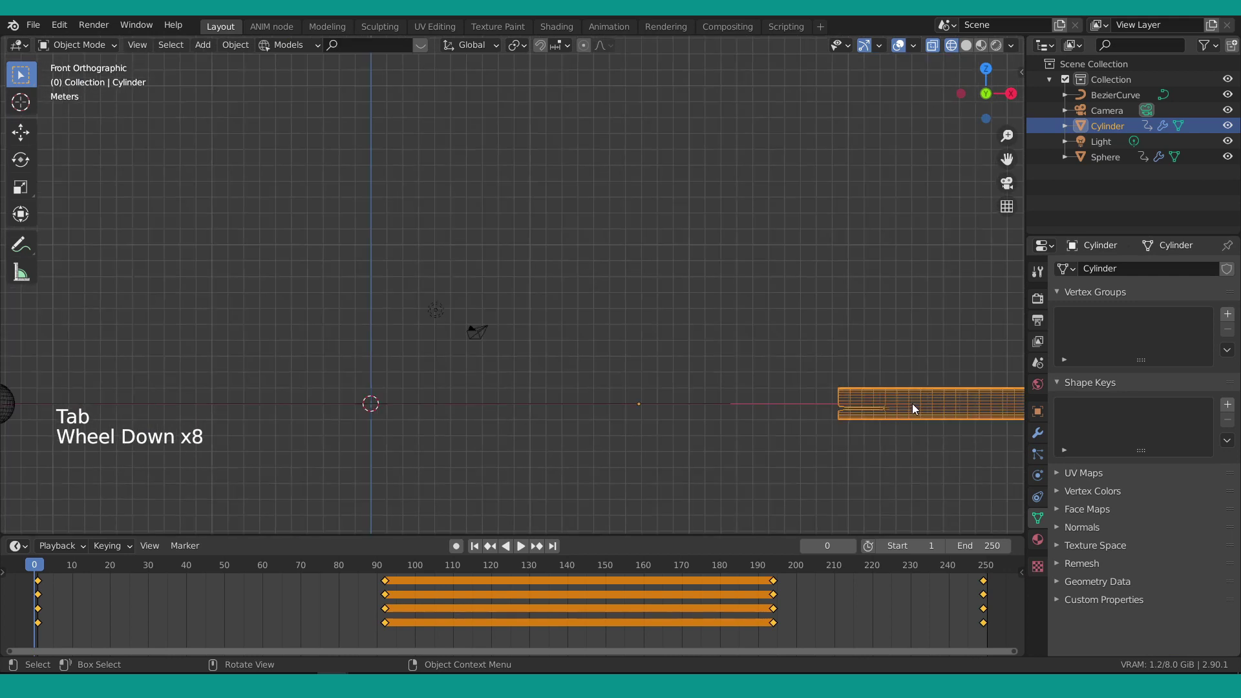
key(shift+z)
scroll(down, 3)
scroll(up, 3)
Add Basis and Key 1 shape keys, set Key 1's value to 1.0, and re-enter Edit Mode.
click(1233, 411)
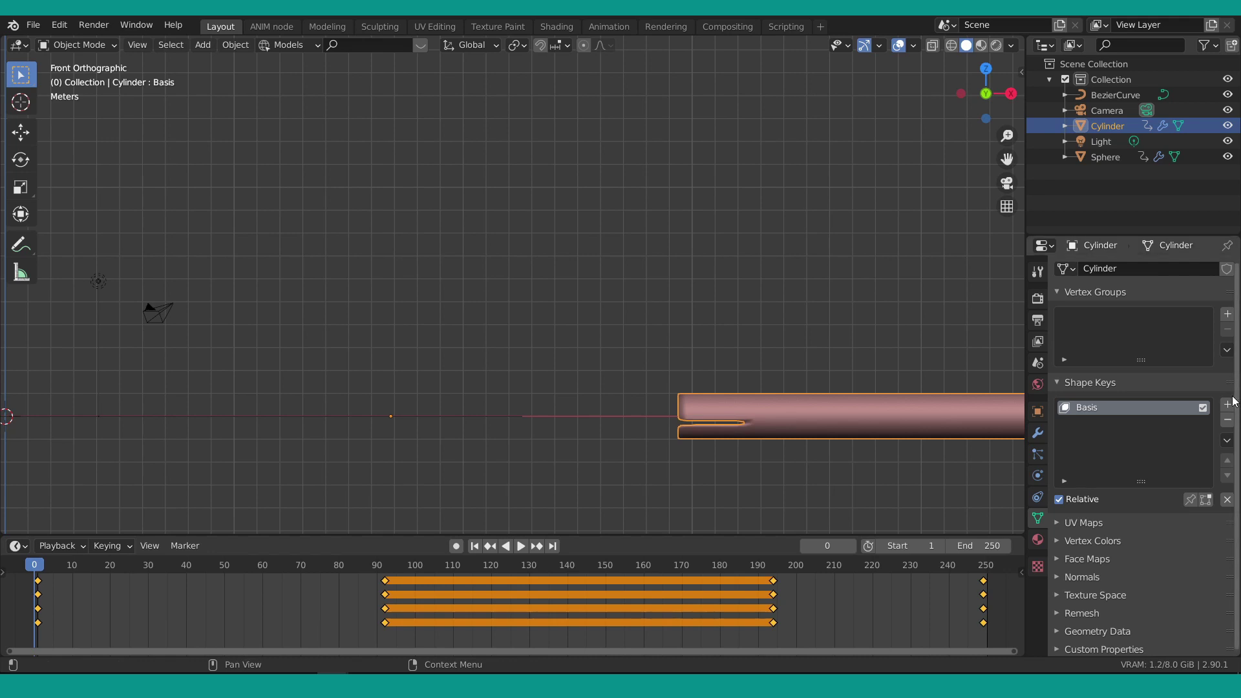
click(1230, 404)
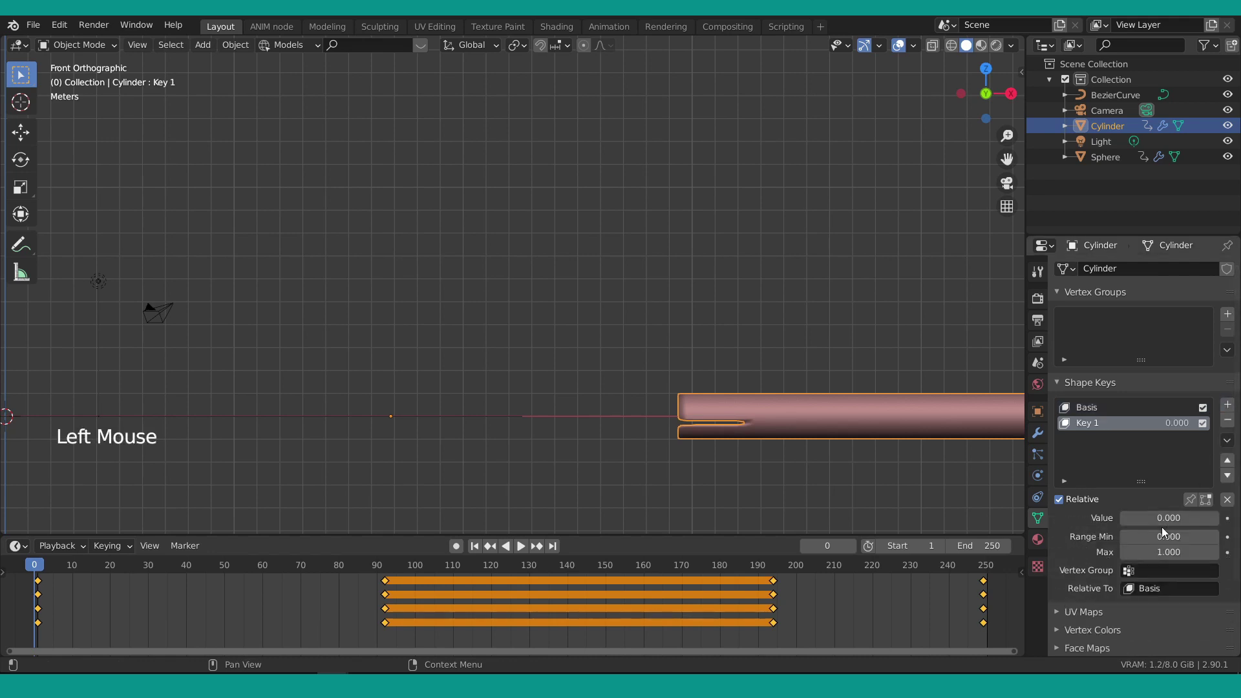
click(1132, 520)
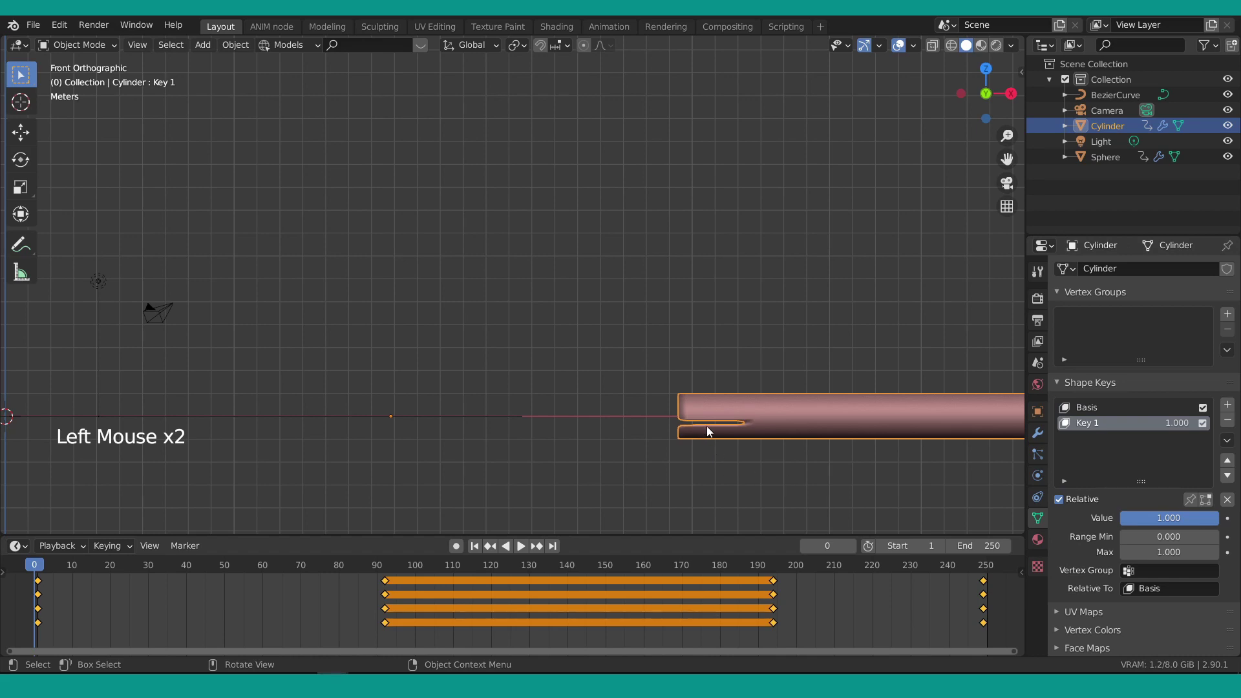
key(Tab)
With proportional editing on, grab vertices near the cylinder's open end outward into a bulge.
scroll(down, 3)
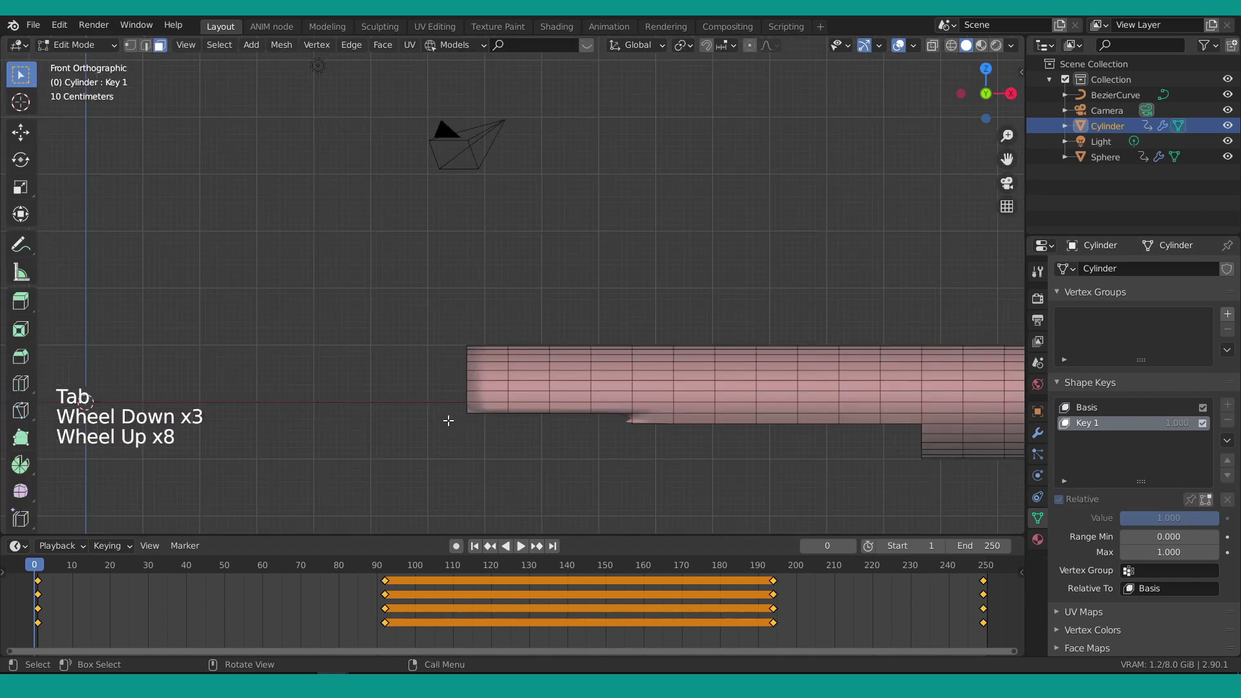
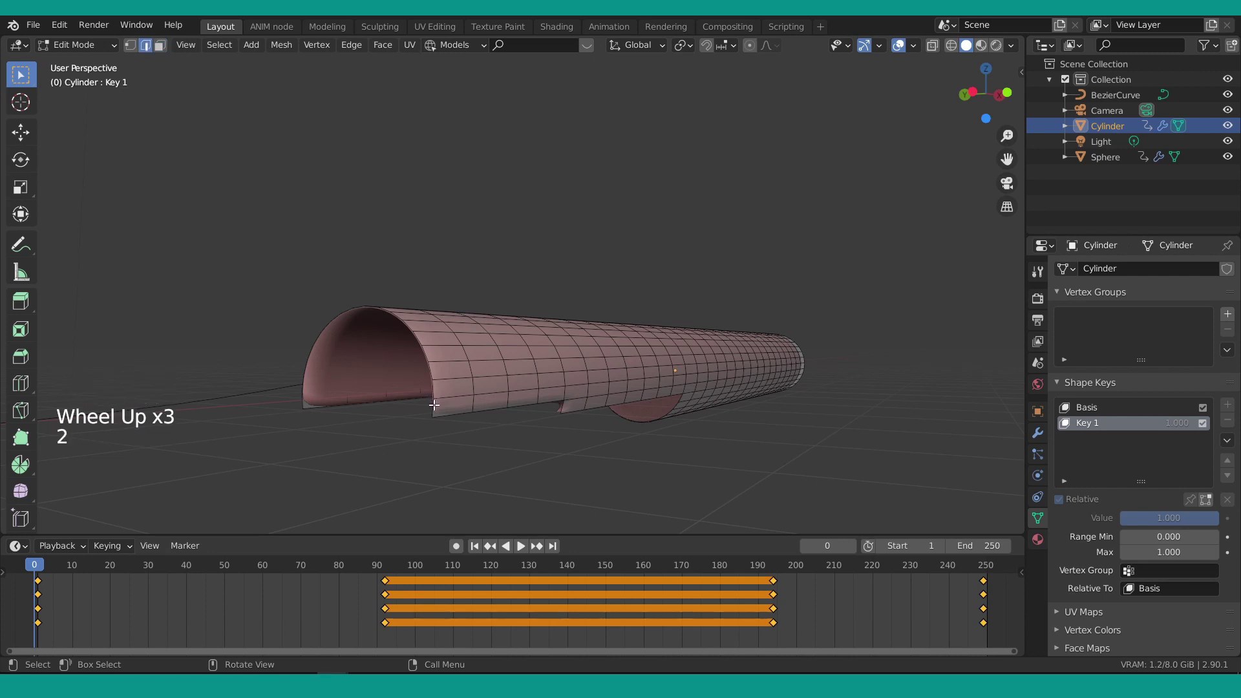
click(435, 403)
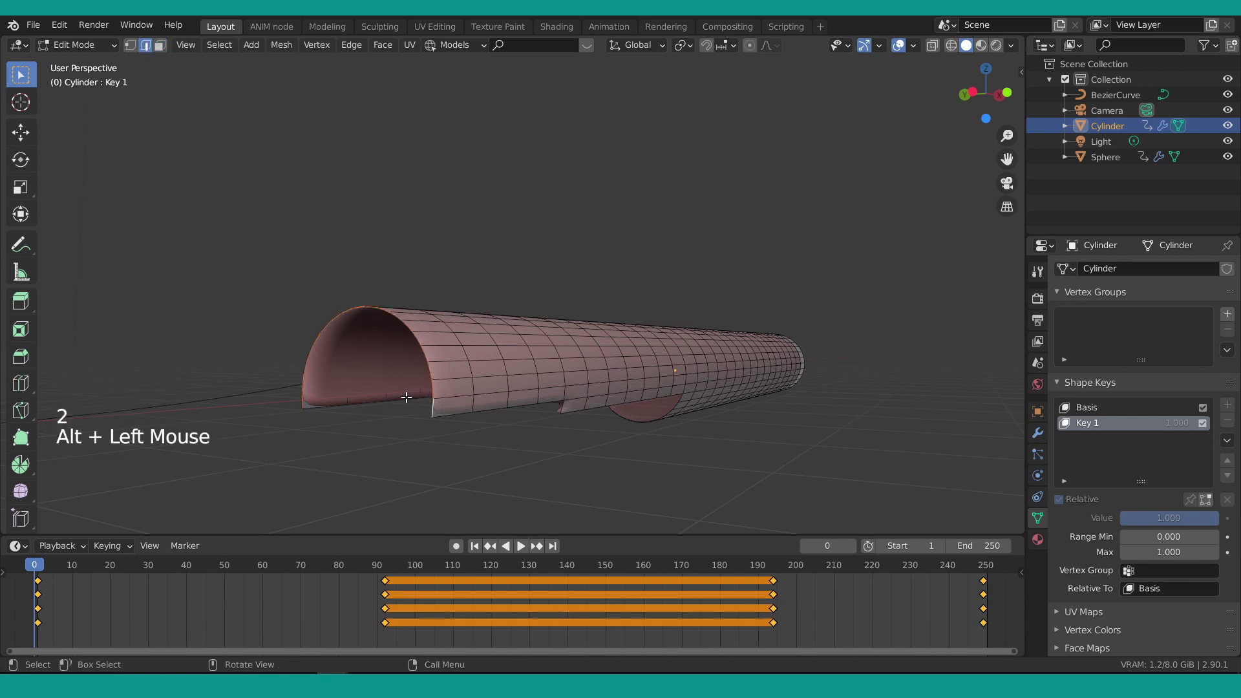
key(g)
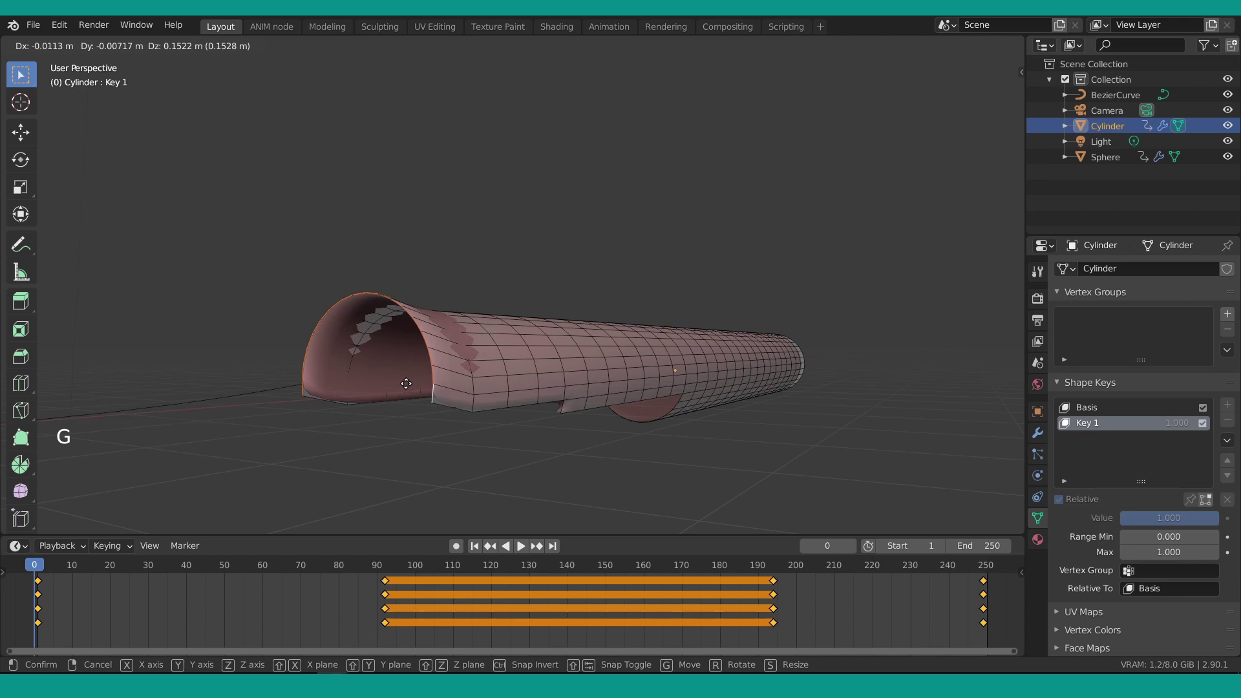
key(o)
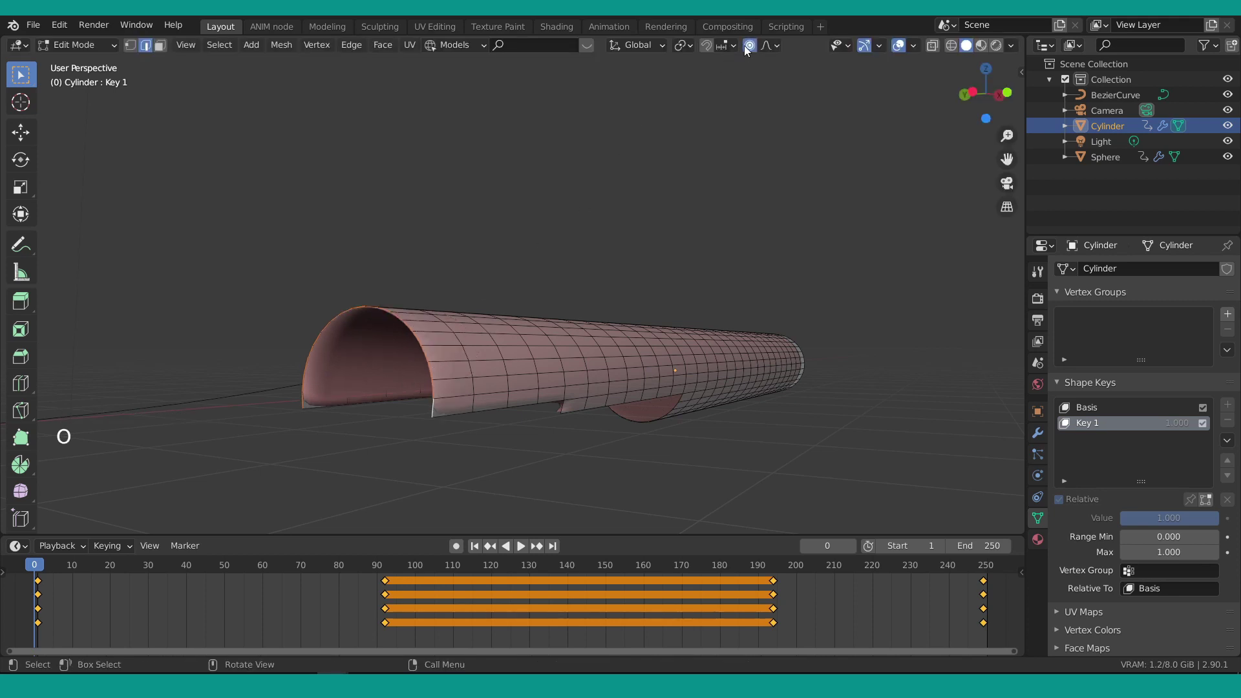
key(g)
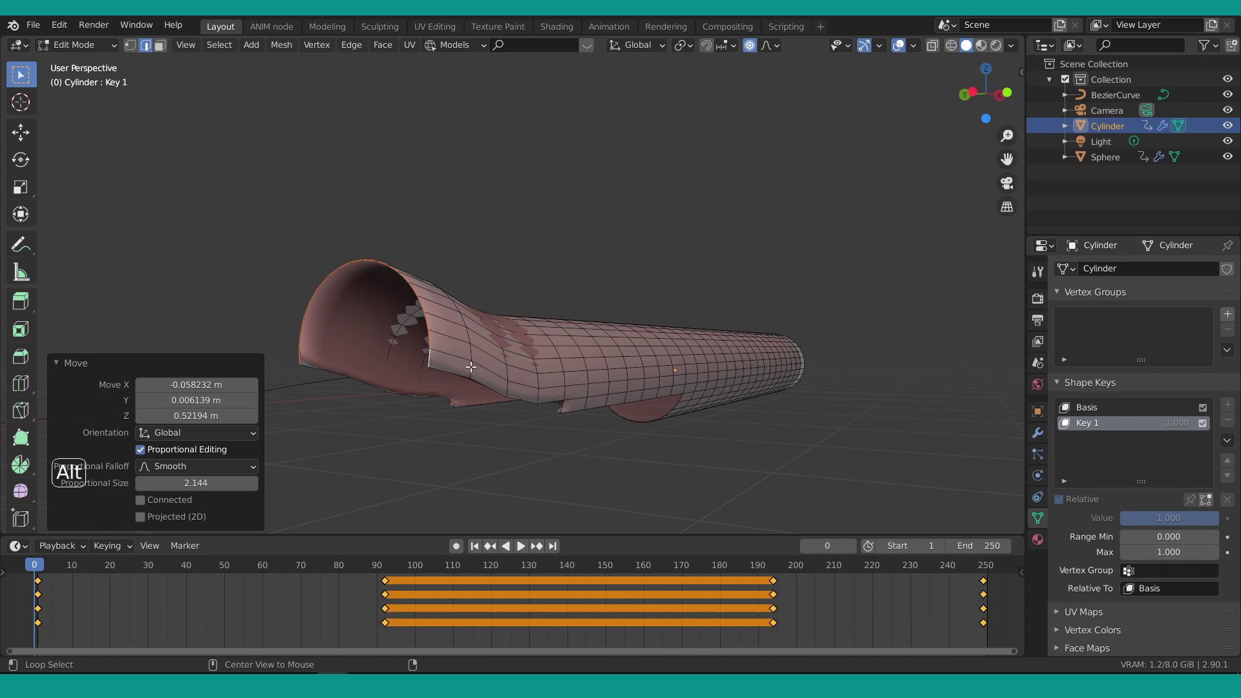
Pull further vertex rings outward to flatten the mouth, then leave Edit Mode.
click(471, 365)
key(g)
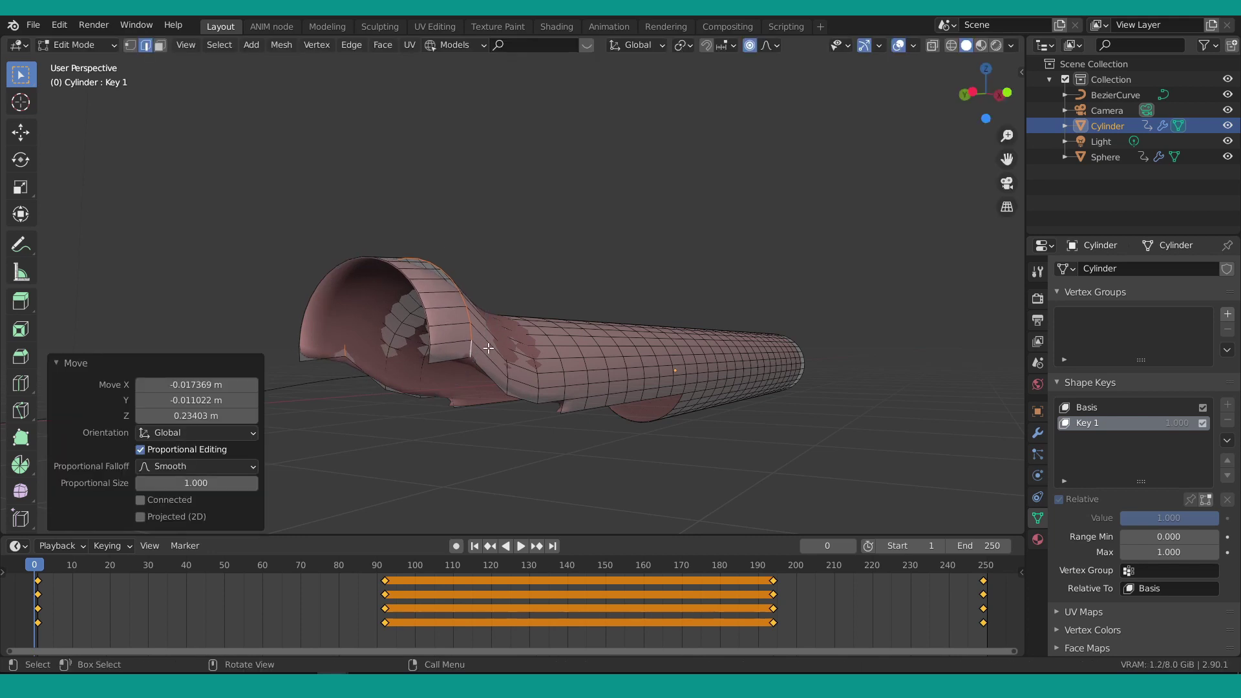
middle_click(495, 351)
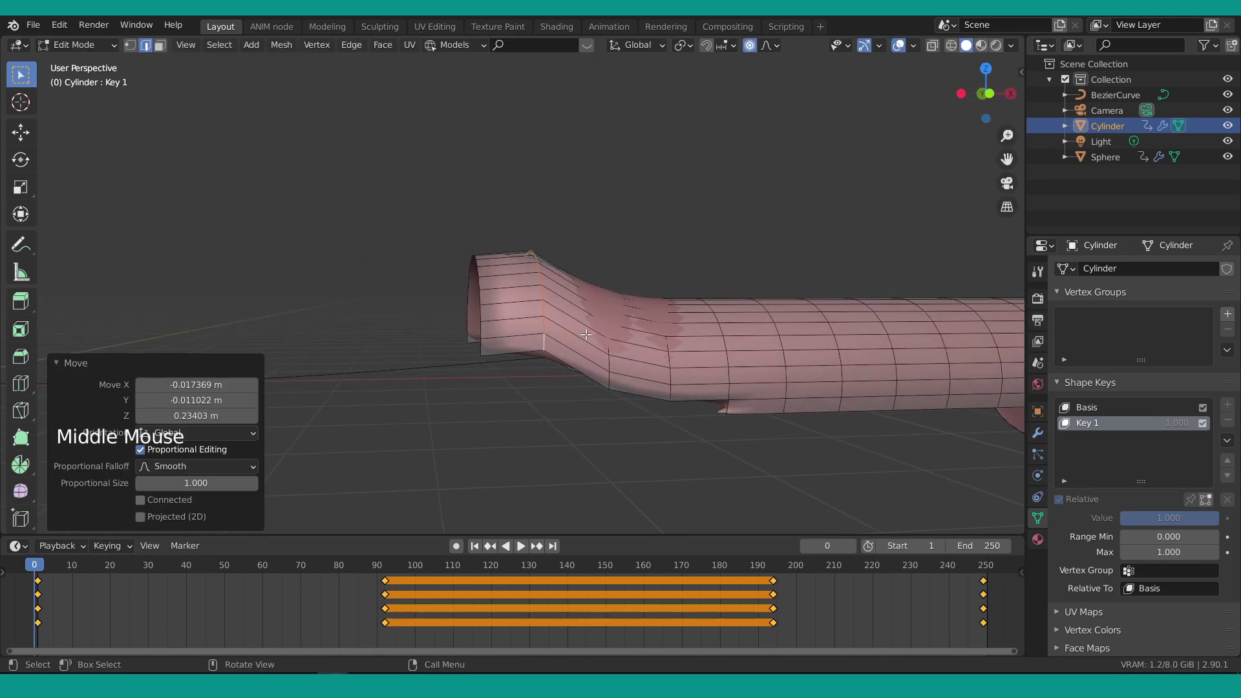
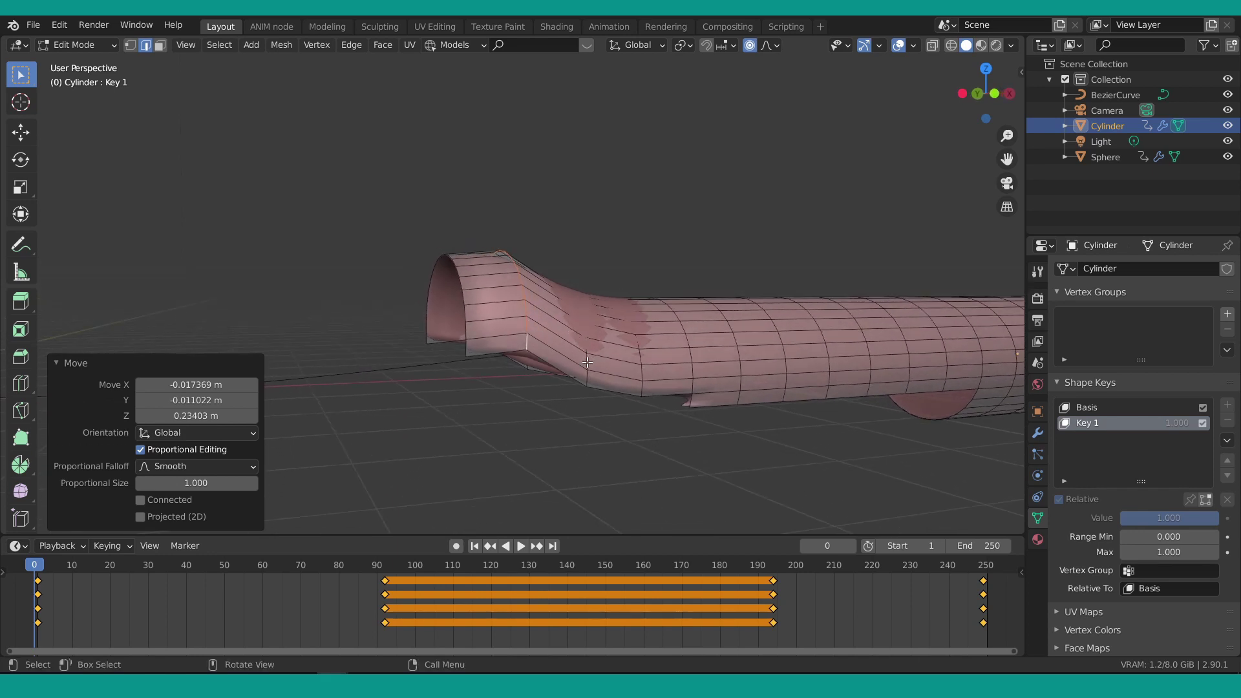
click(587, 360)
key(g)
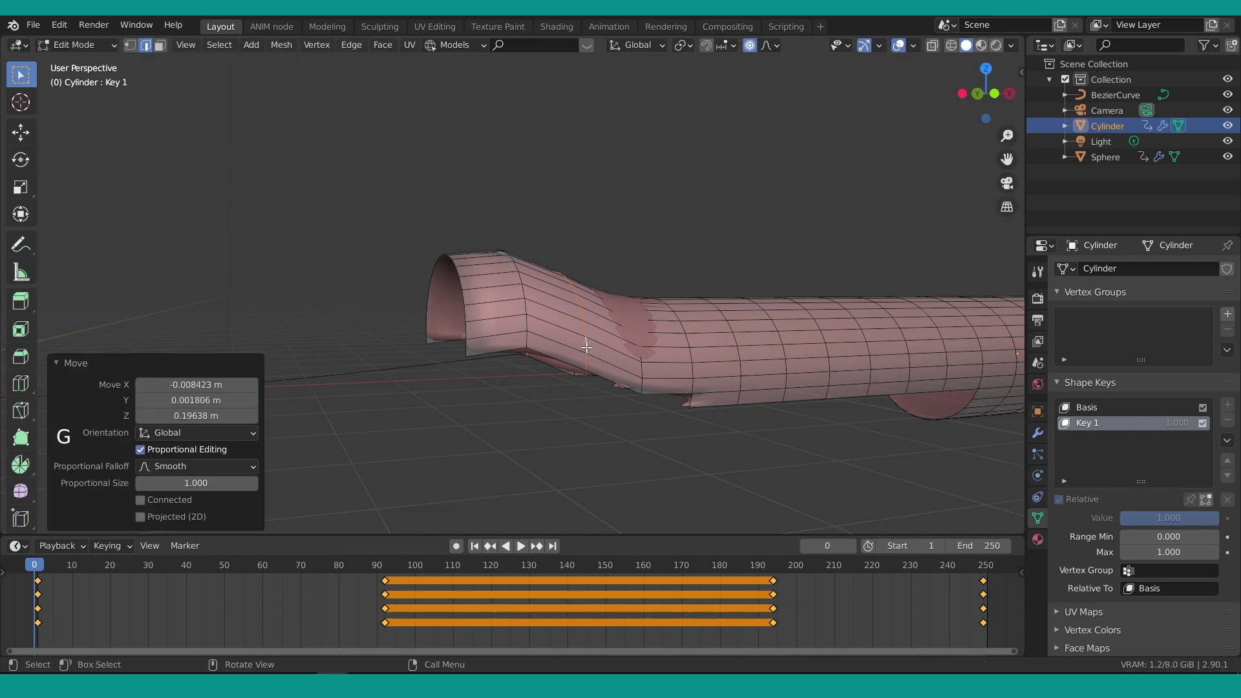
key(Tab)
scroll(down, 3)
Set Key 1's value back to 0 and play the animation of the tube sliding along the curve.
scroll(up, 3)
click(1202, 526)
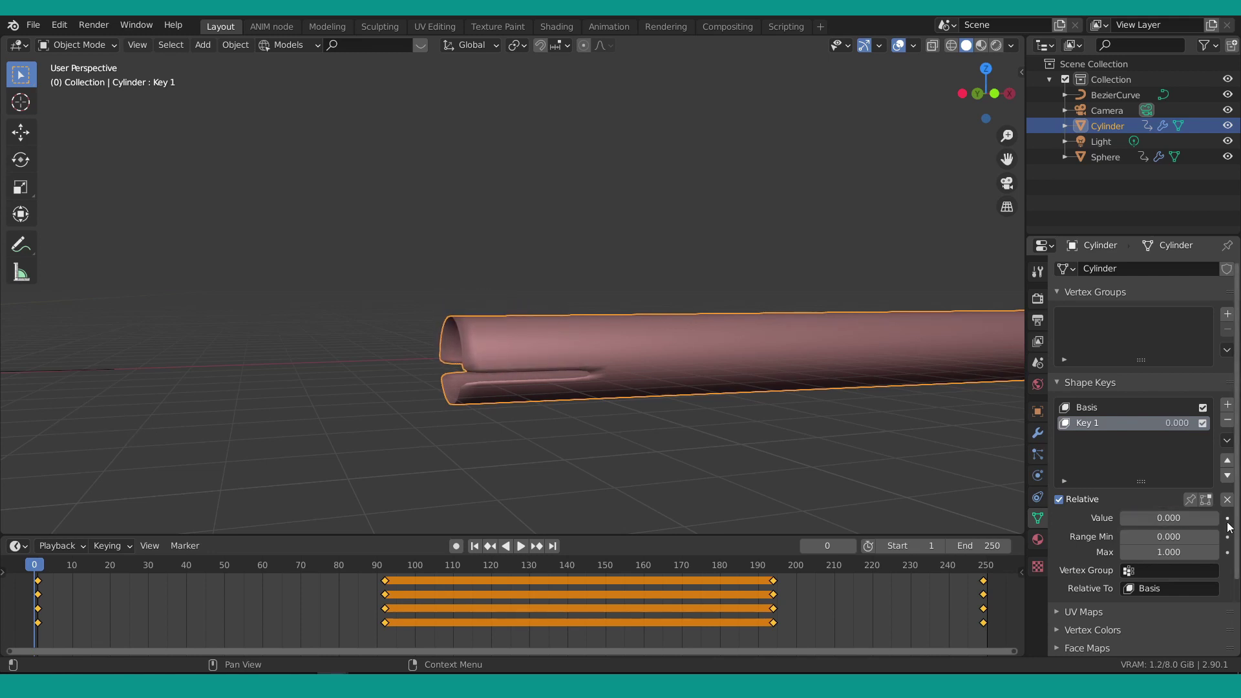
scroll(down, 3)
middle_click(611, 338)
scroll(down, 3)
scroll(up, 3)
click(400, 575)
click(400, 572)
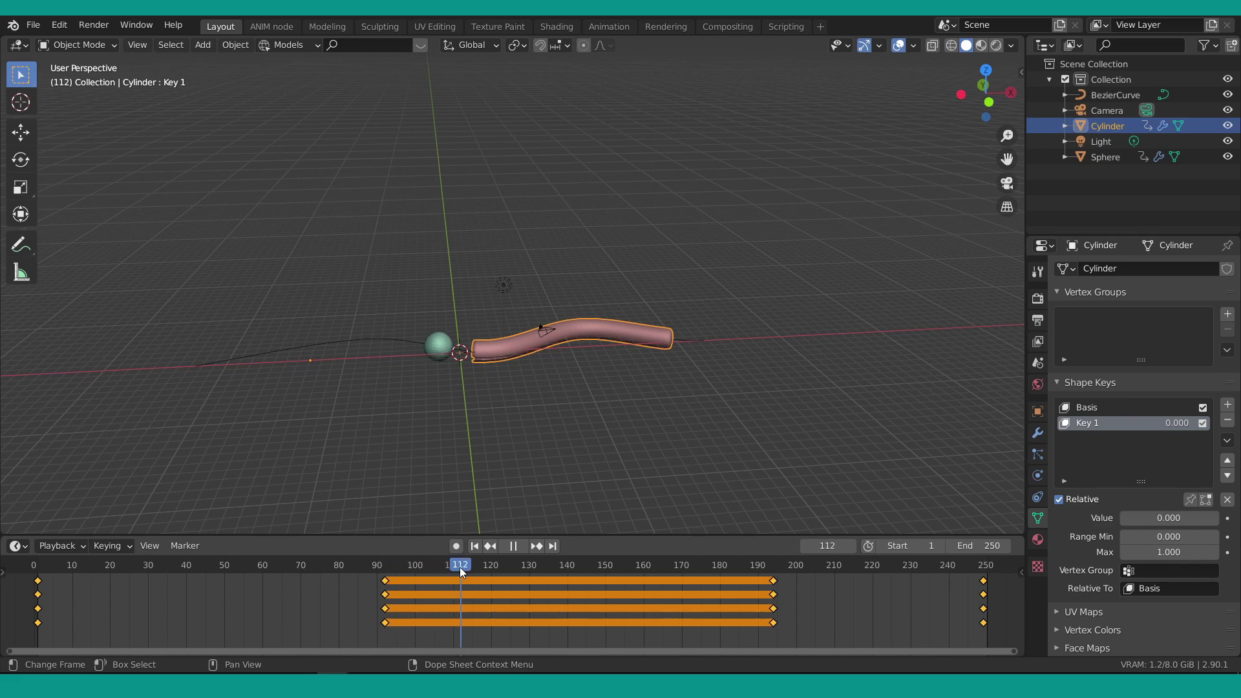
Keyframe Key 1 at full influence around frame 120, then scrub ahead to frame 144 to check the bulge.
middle_click(436, 393)
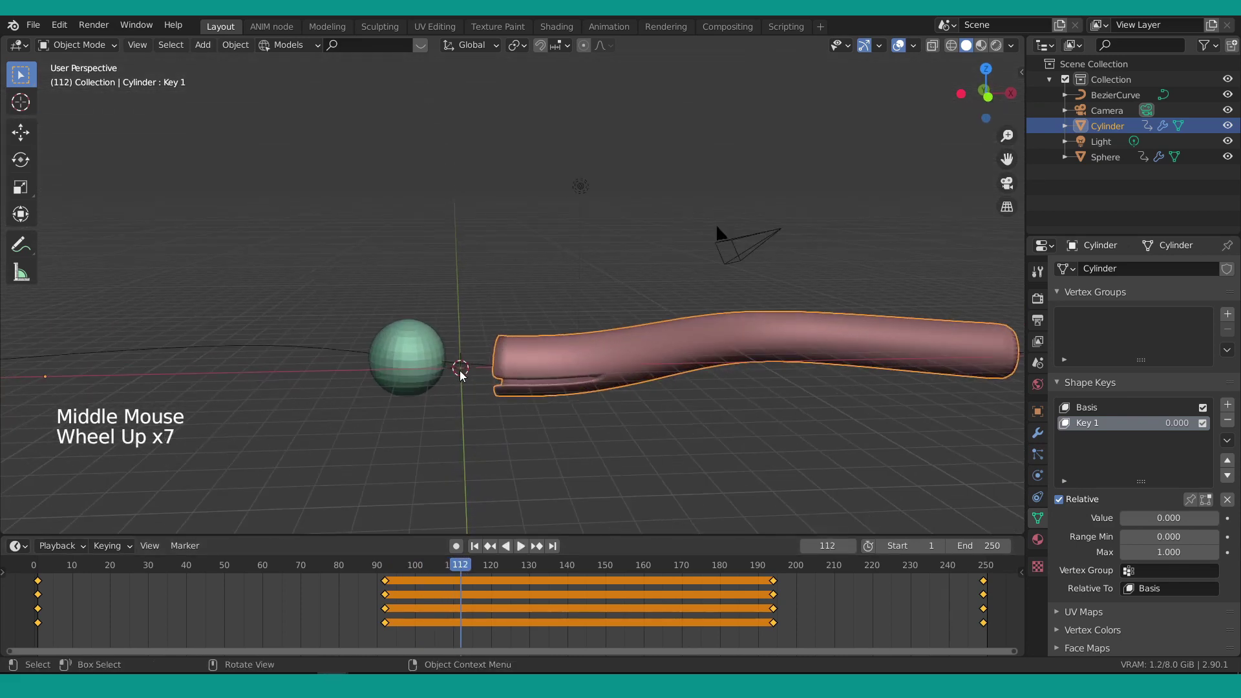
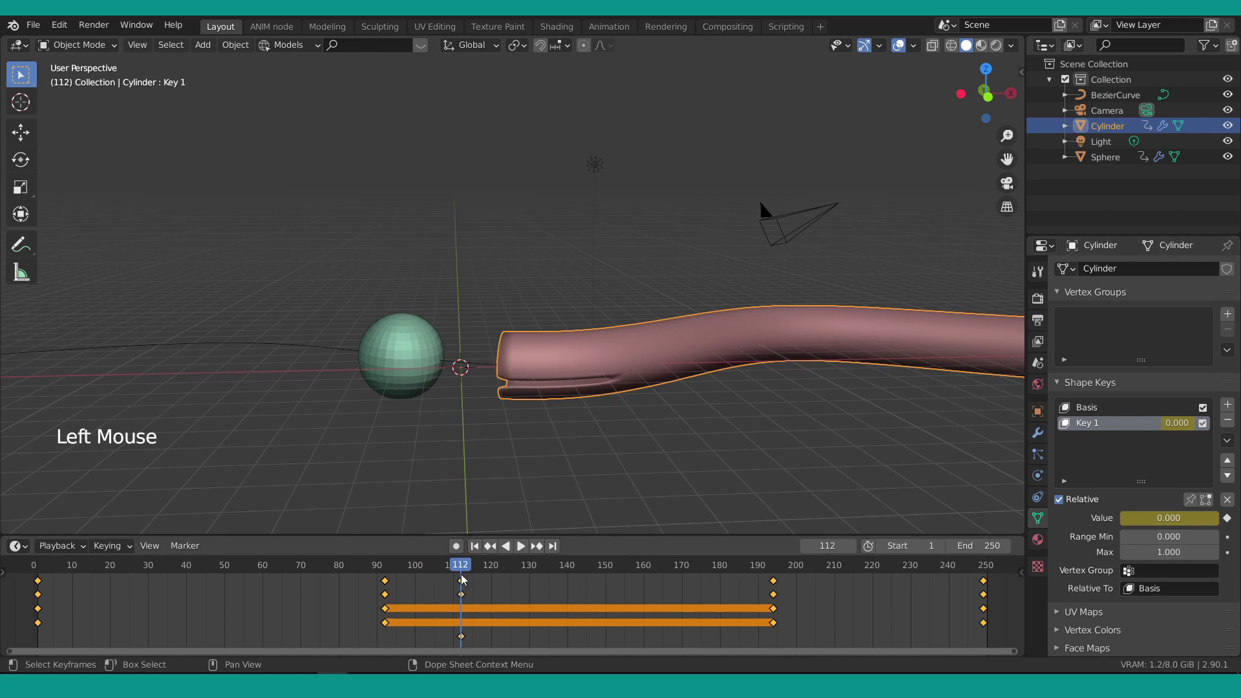
click(460, 569)
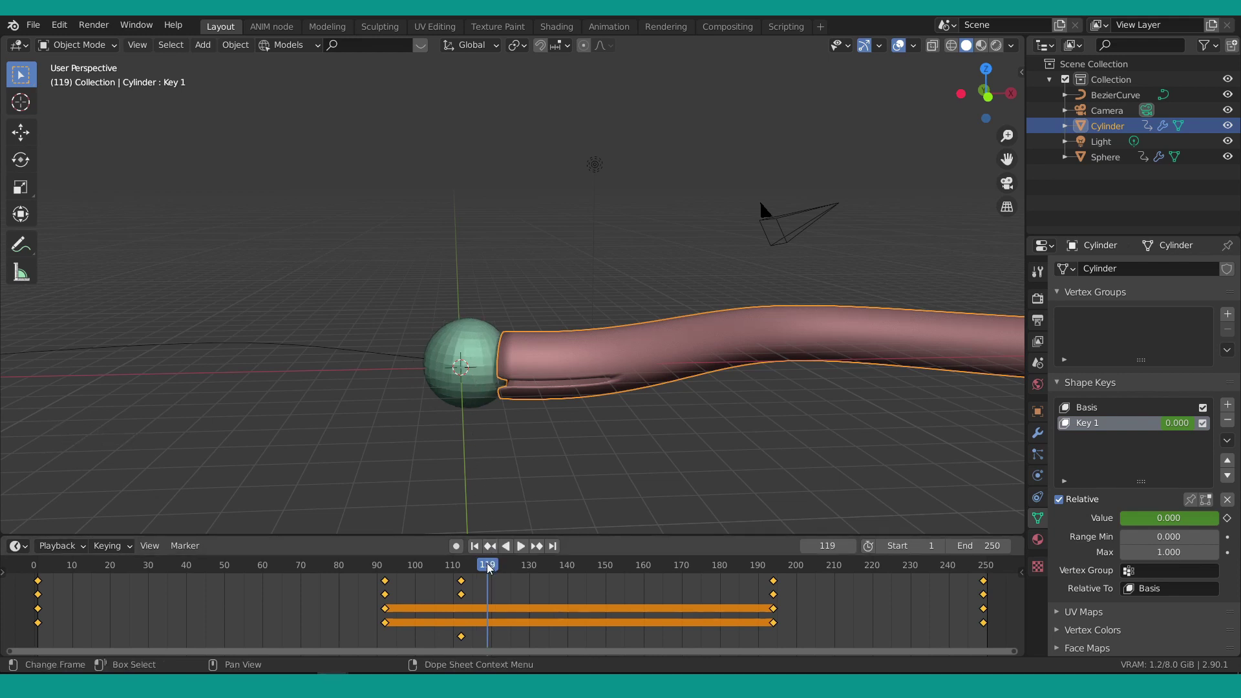
click(490, 567)
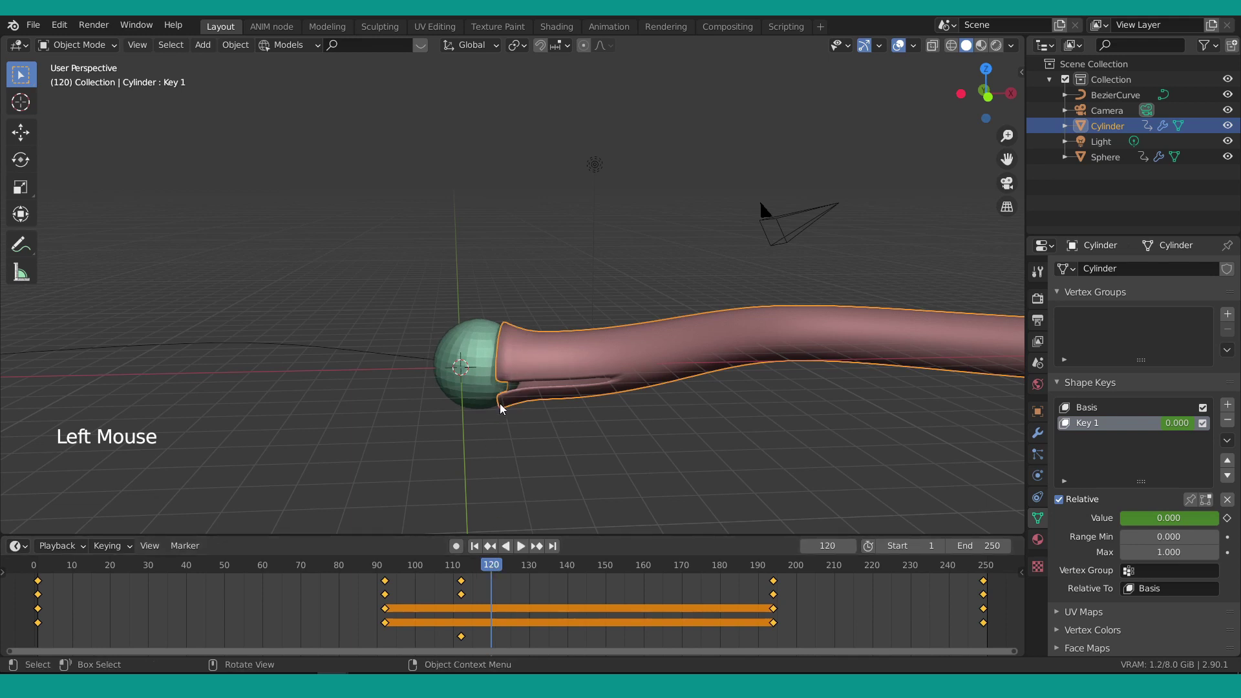
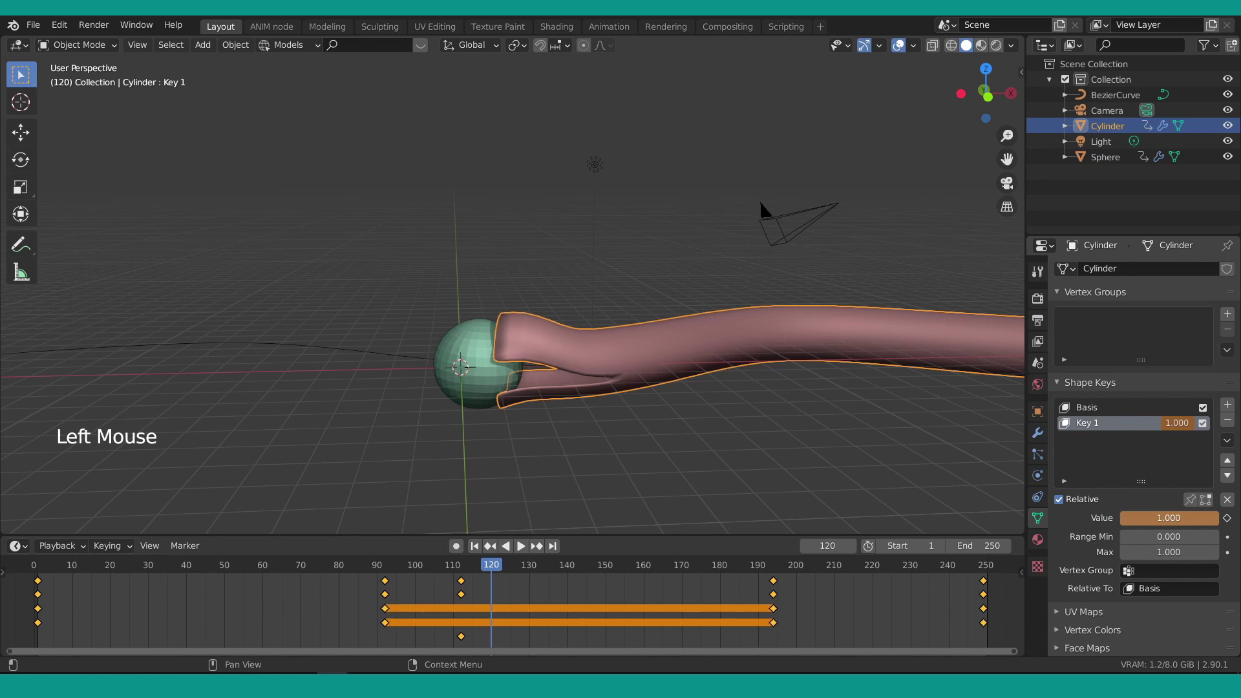
click(1228, 523)
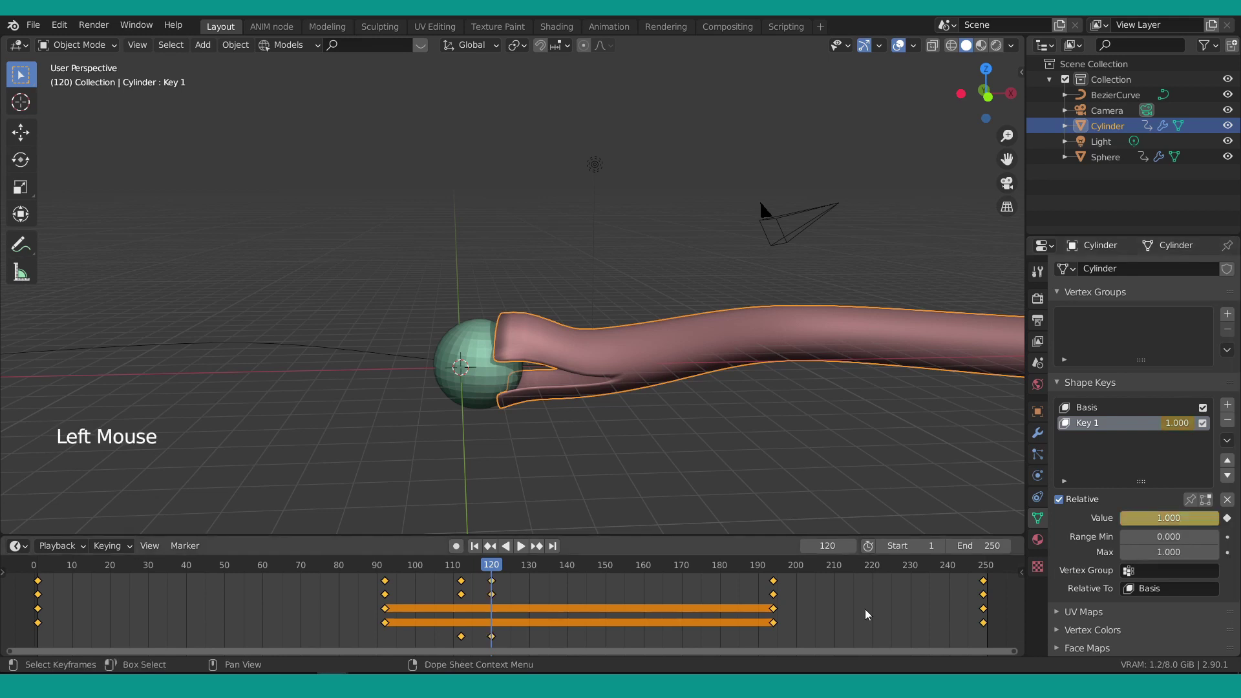
click(494, 569)
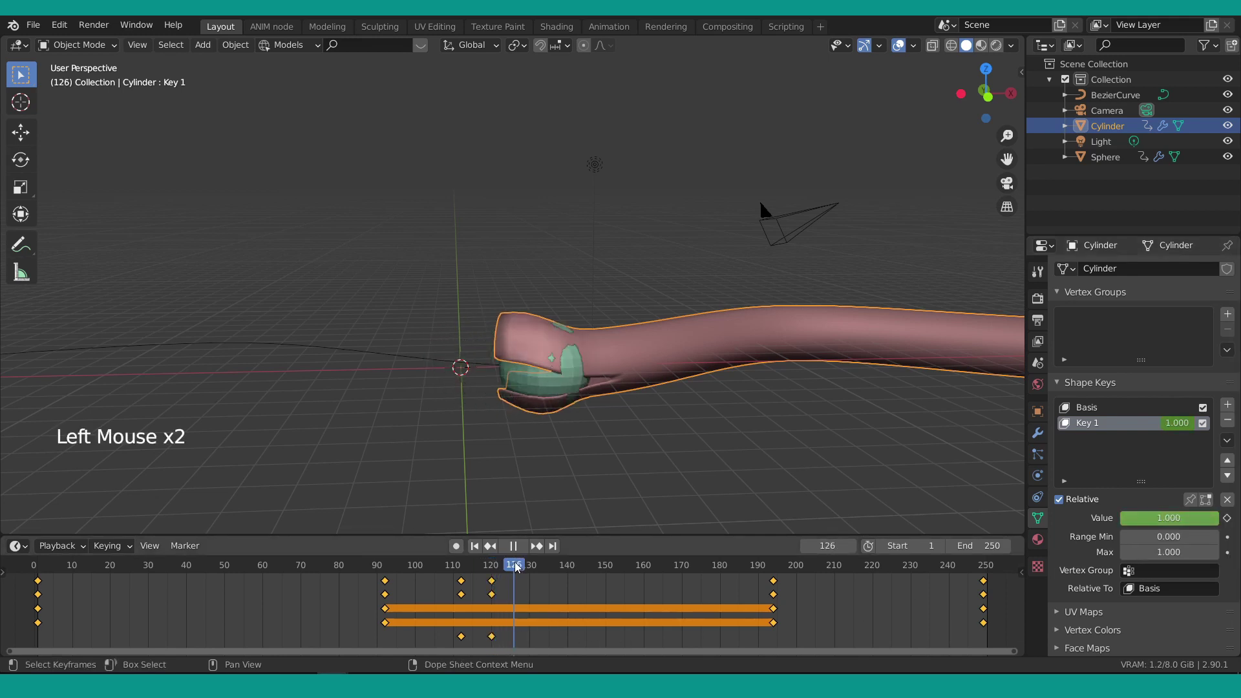
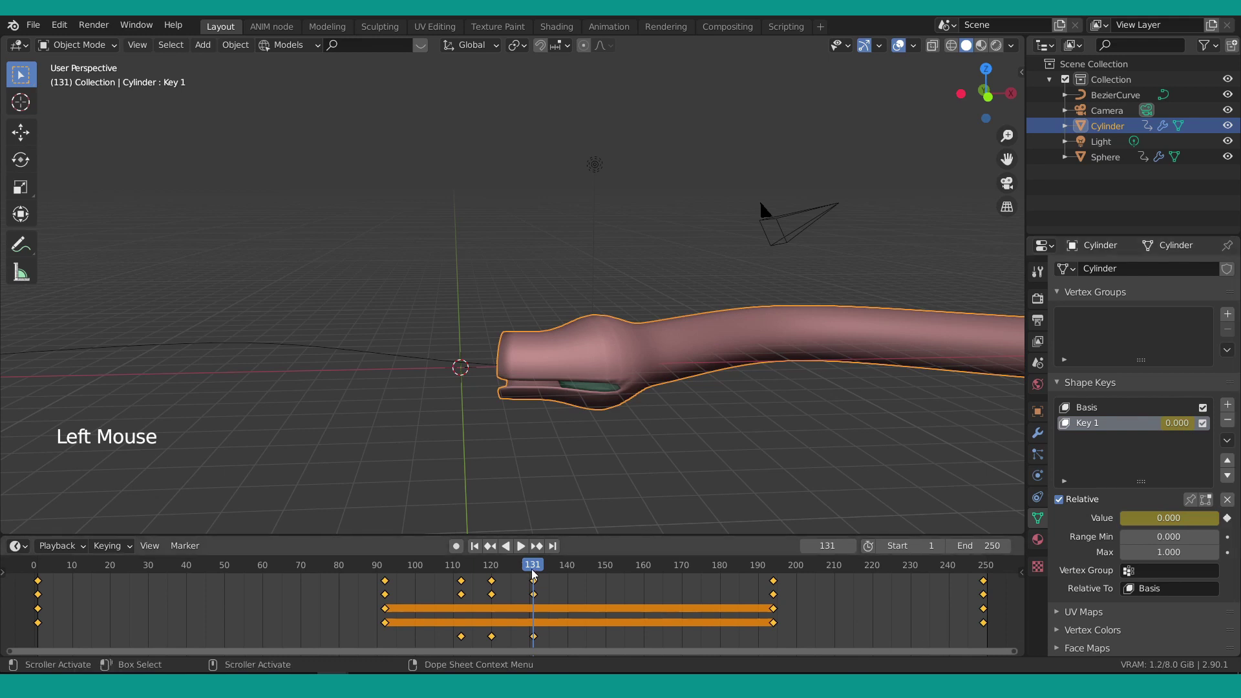
click(533, 568)
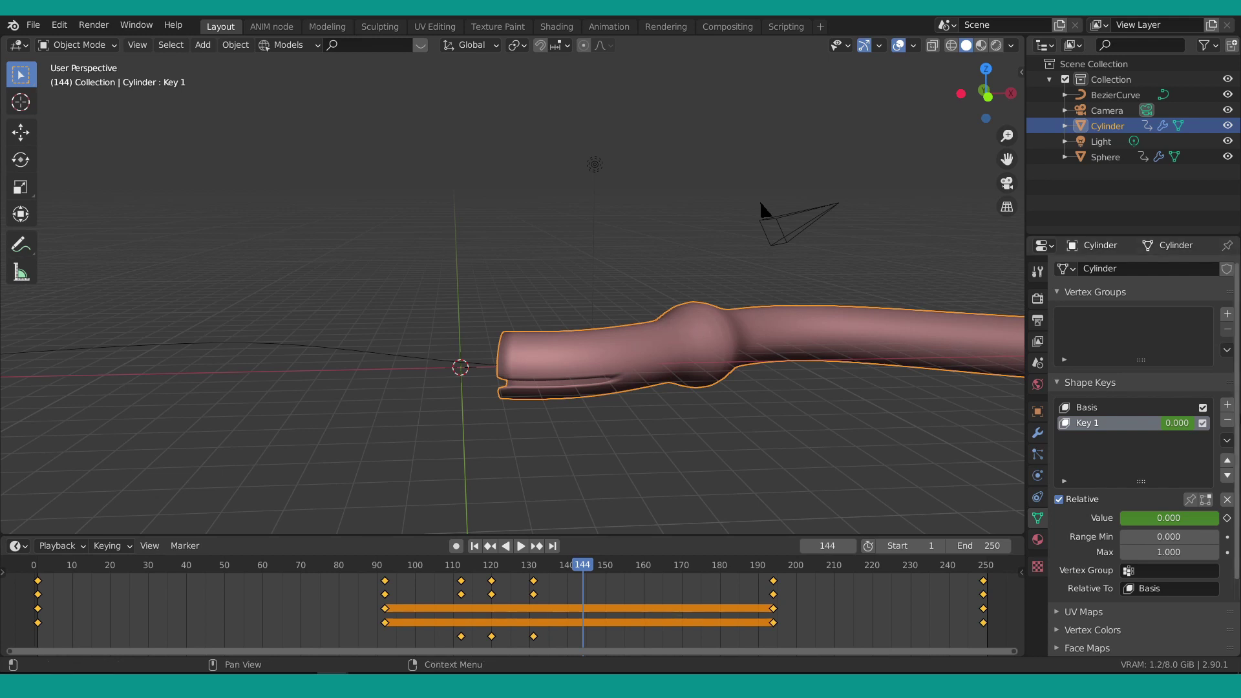
Add shape key Key 2 to the cylinder and set its value to 1.
click(1227, 408)
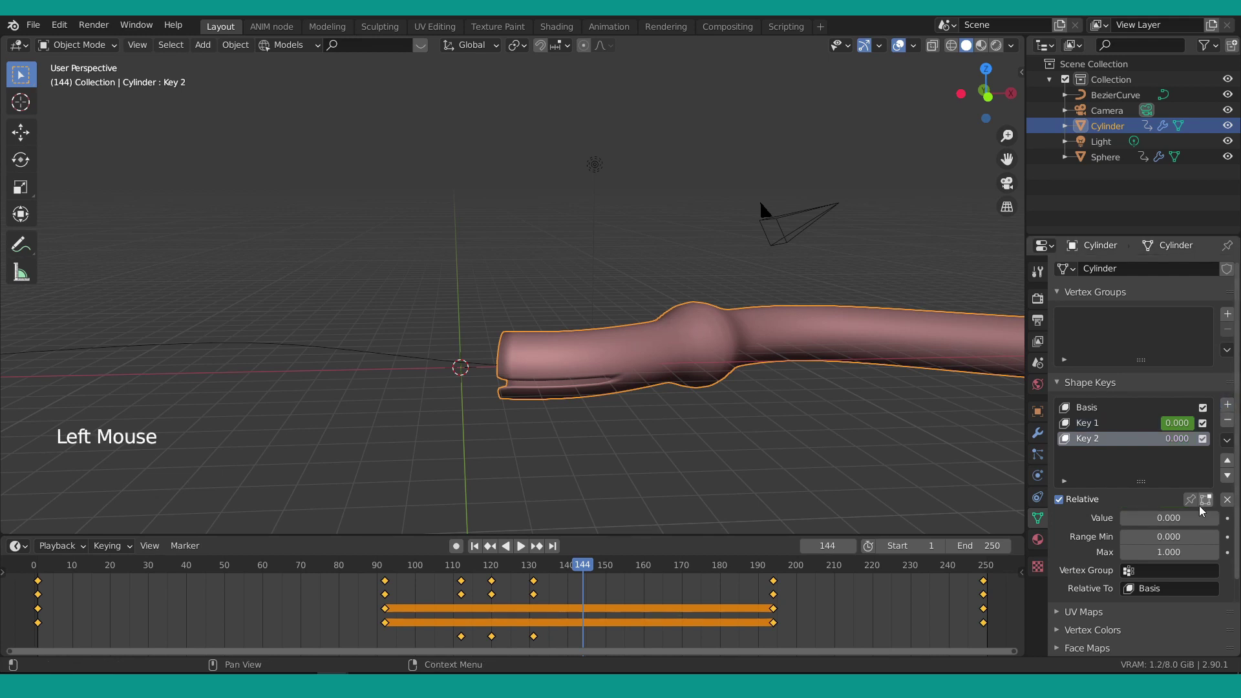
click(1148, 527)
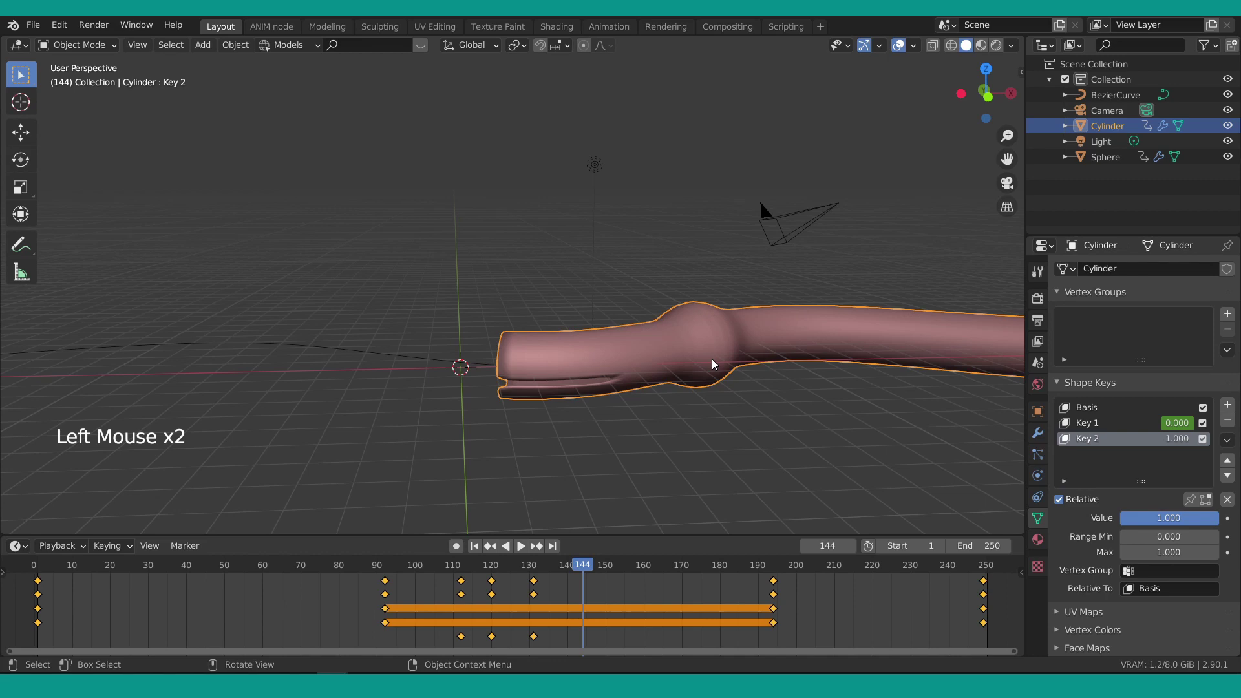
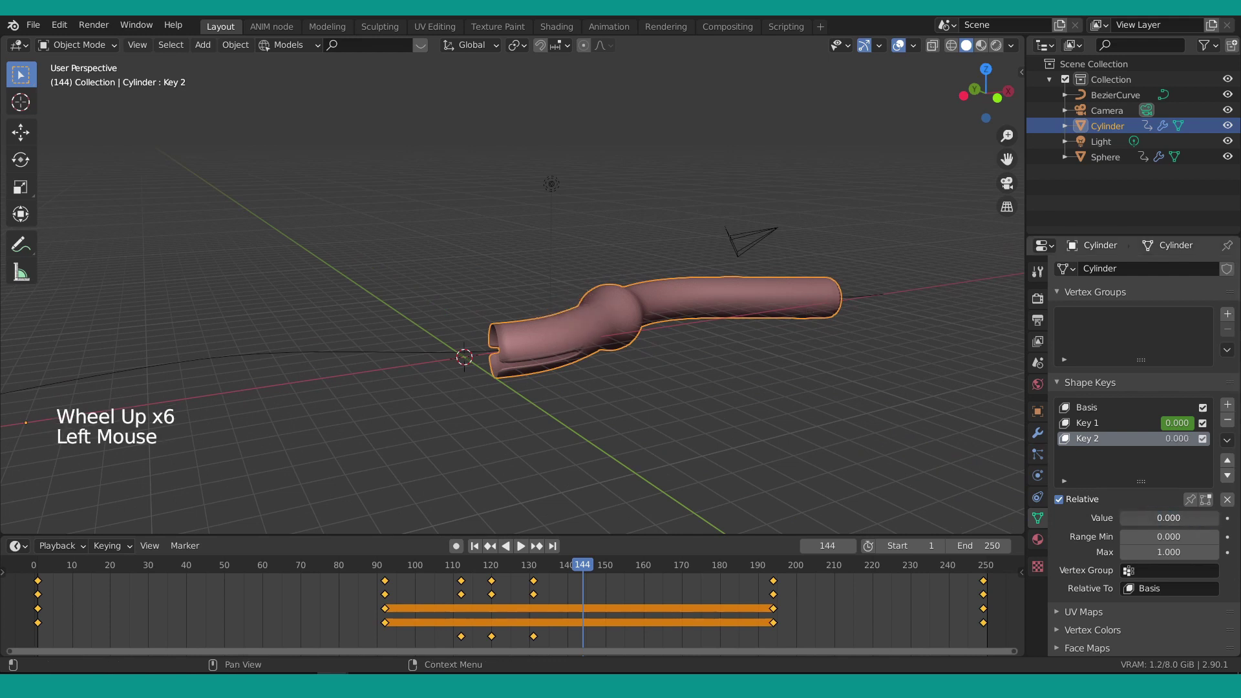
Keyframe Key 2 at value 1 on frame 135.
scroll(down, 3)
middle_click(723, 427)
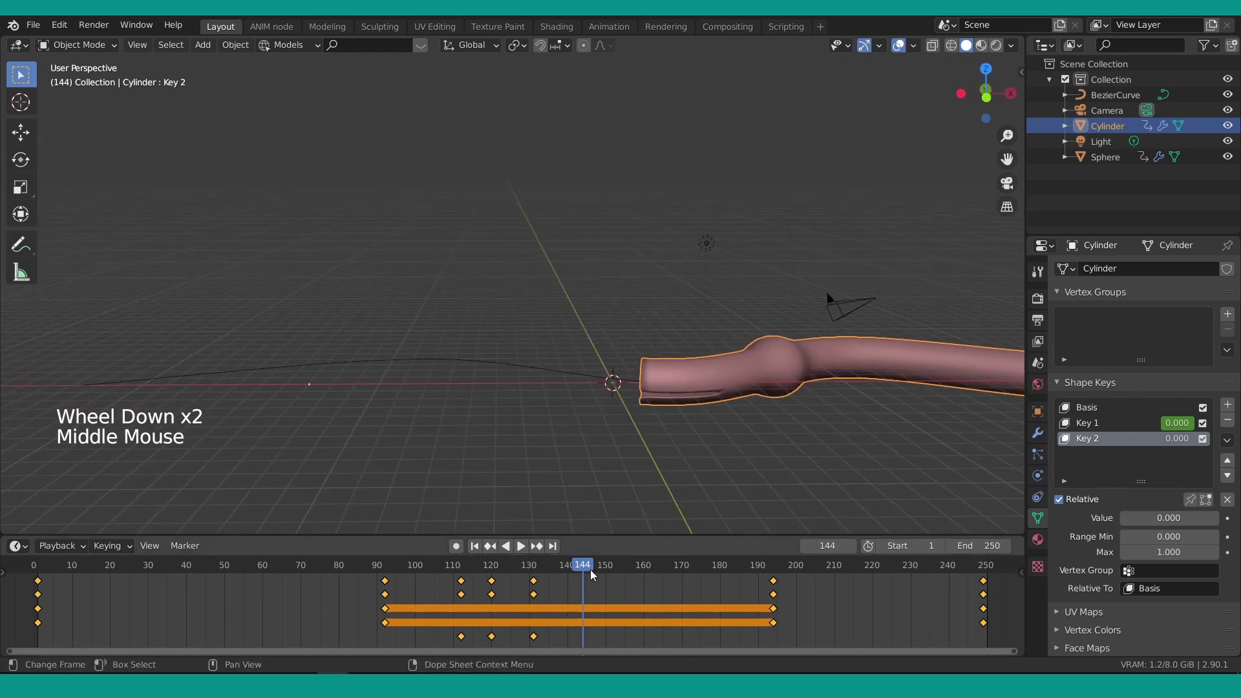
click(585, 570)
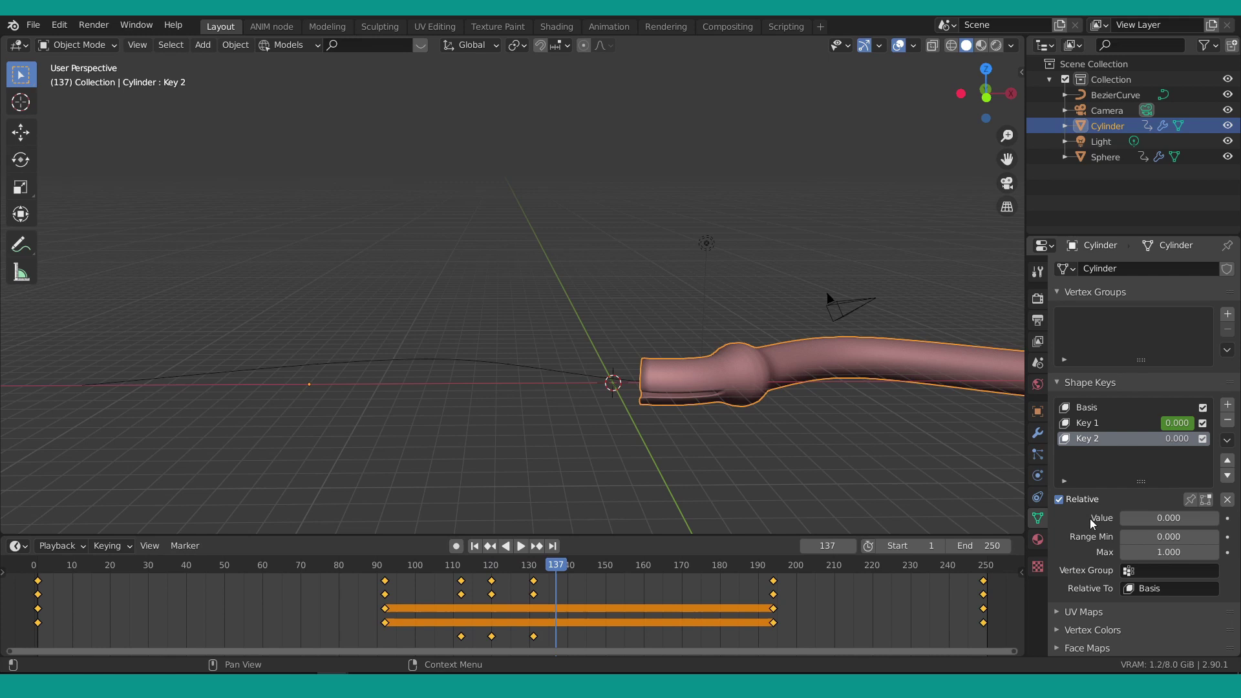
click(1158, 521)
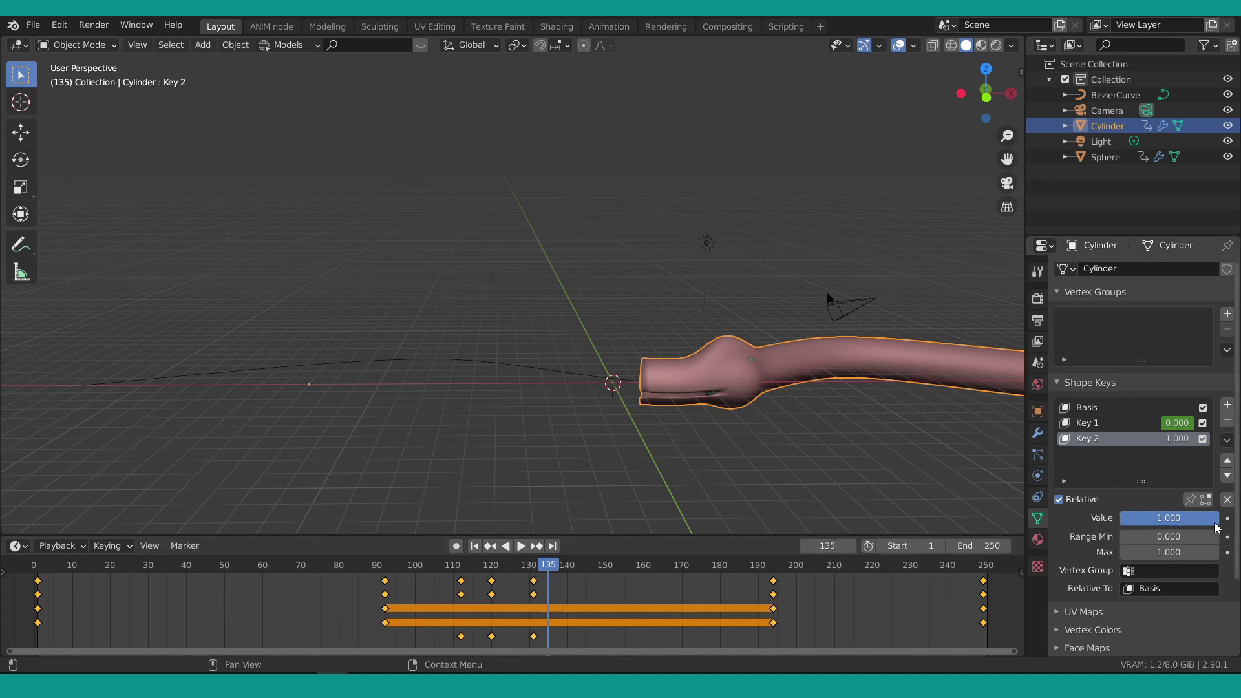
click(1233, 521)
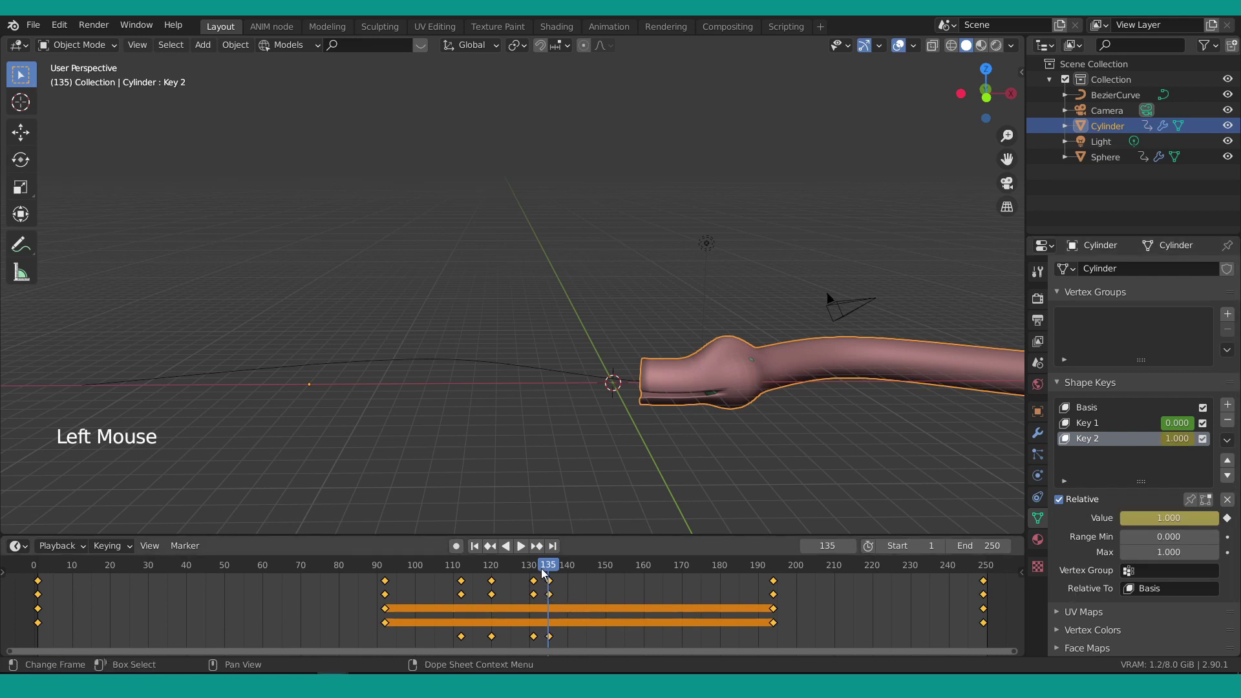
Keyframe Key 2 at value 0 on frames 129 and 143.
click(549, 570)
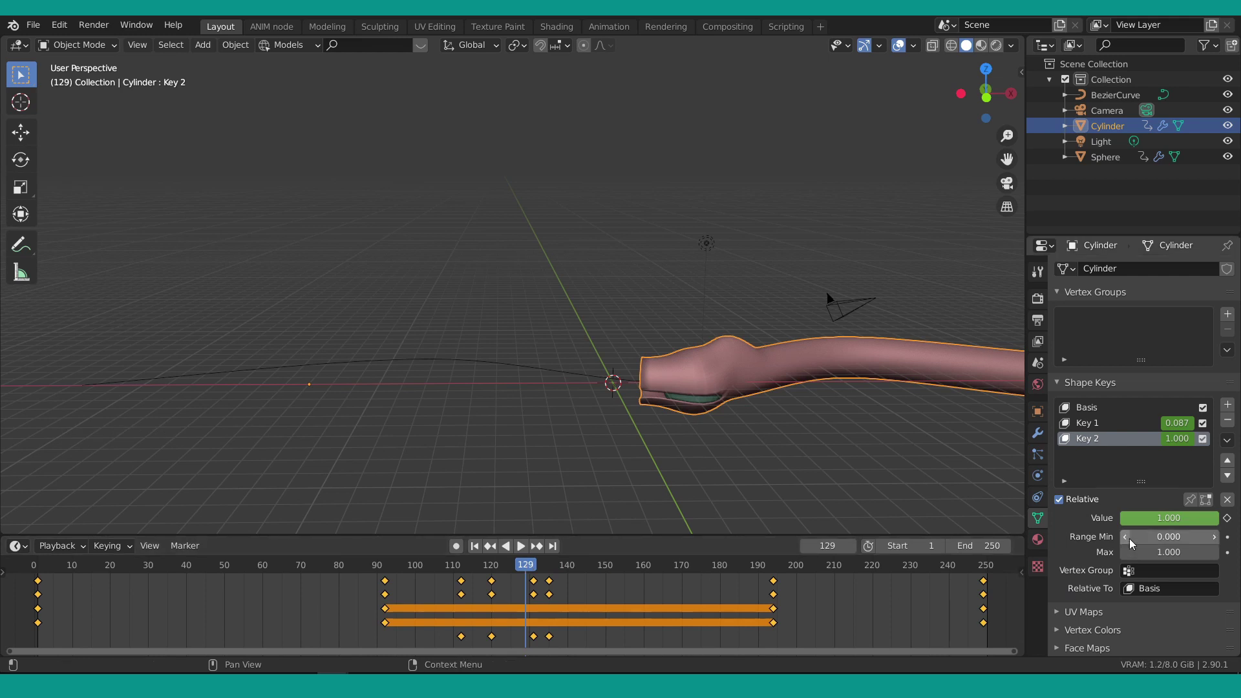
click(1203, 520)
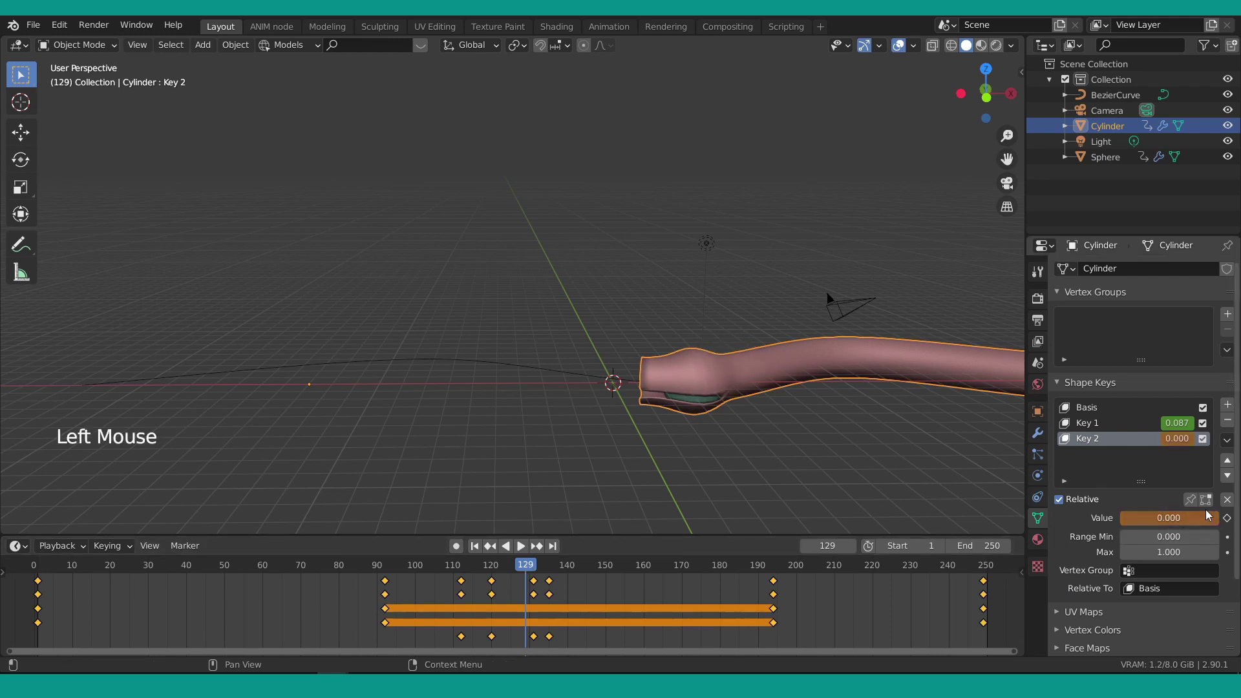
click(1229, 522)
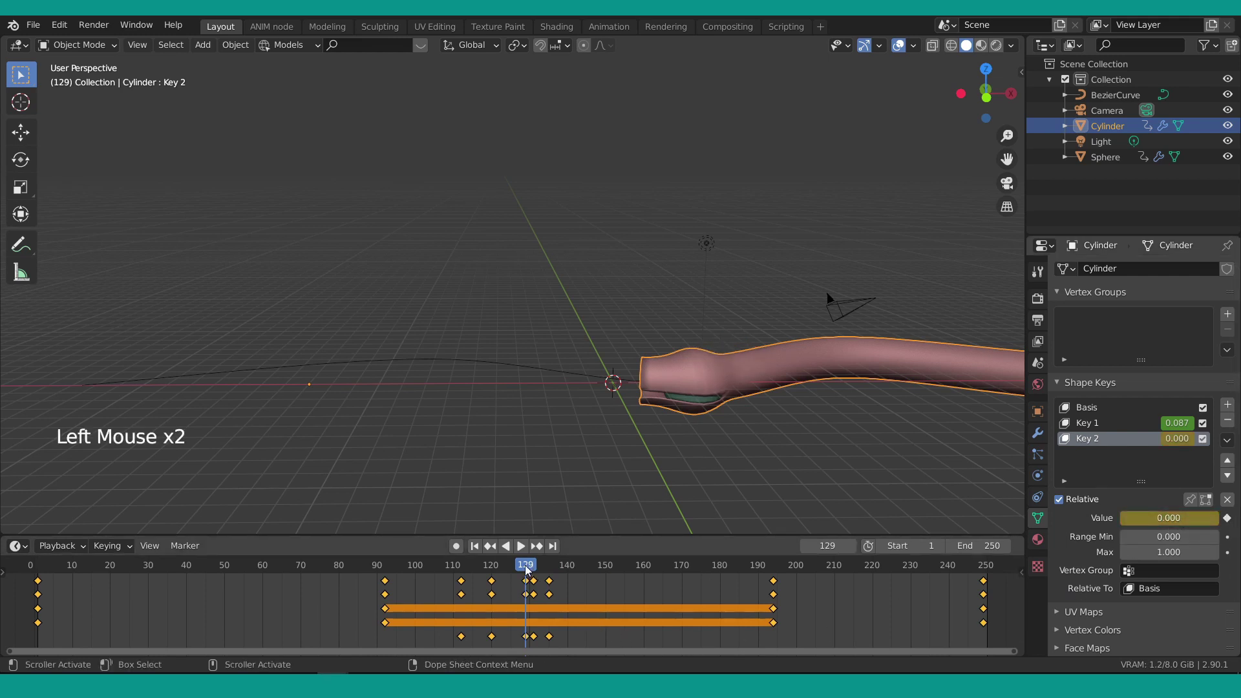
click(529, 571)
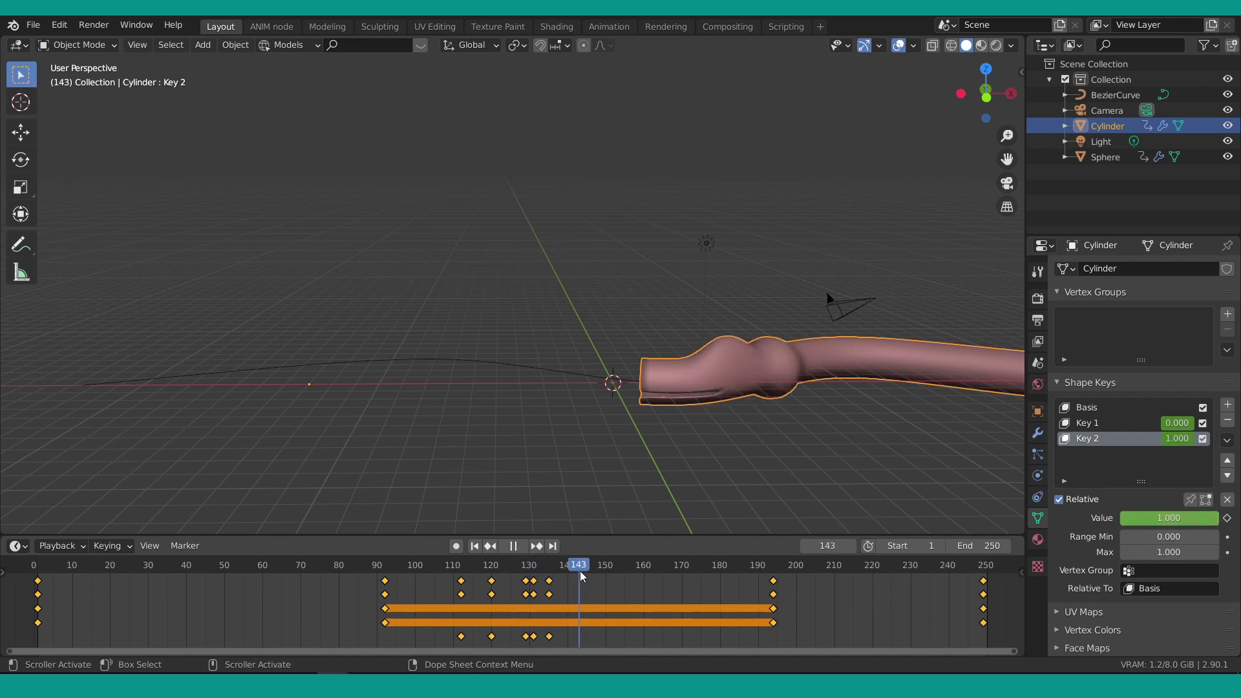
click(1198, 523)
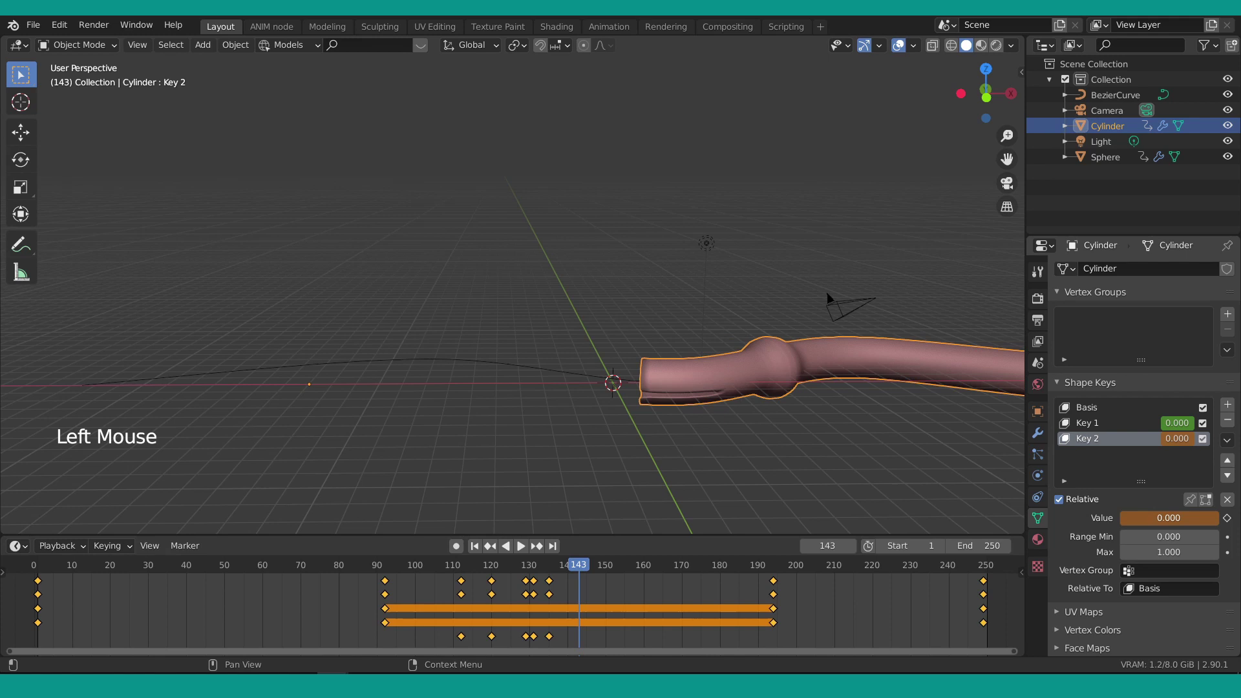
click(1233, 521)
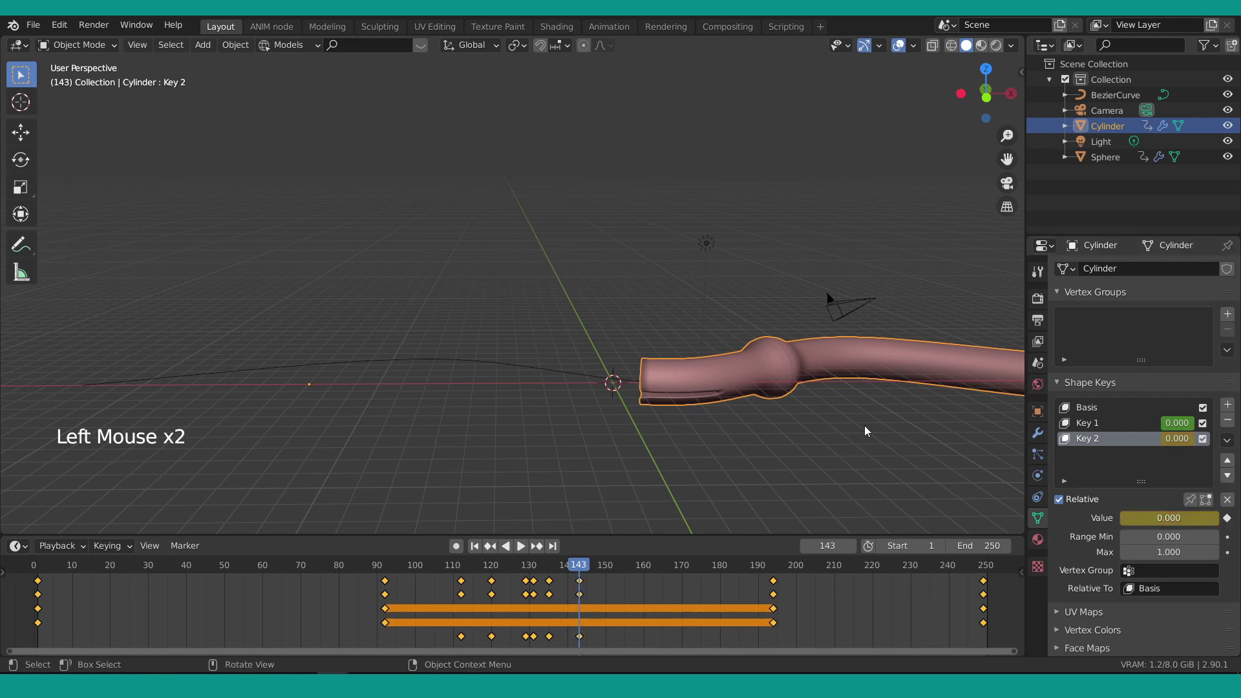
scroll(down, 3)
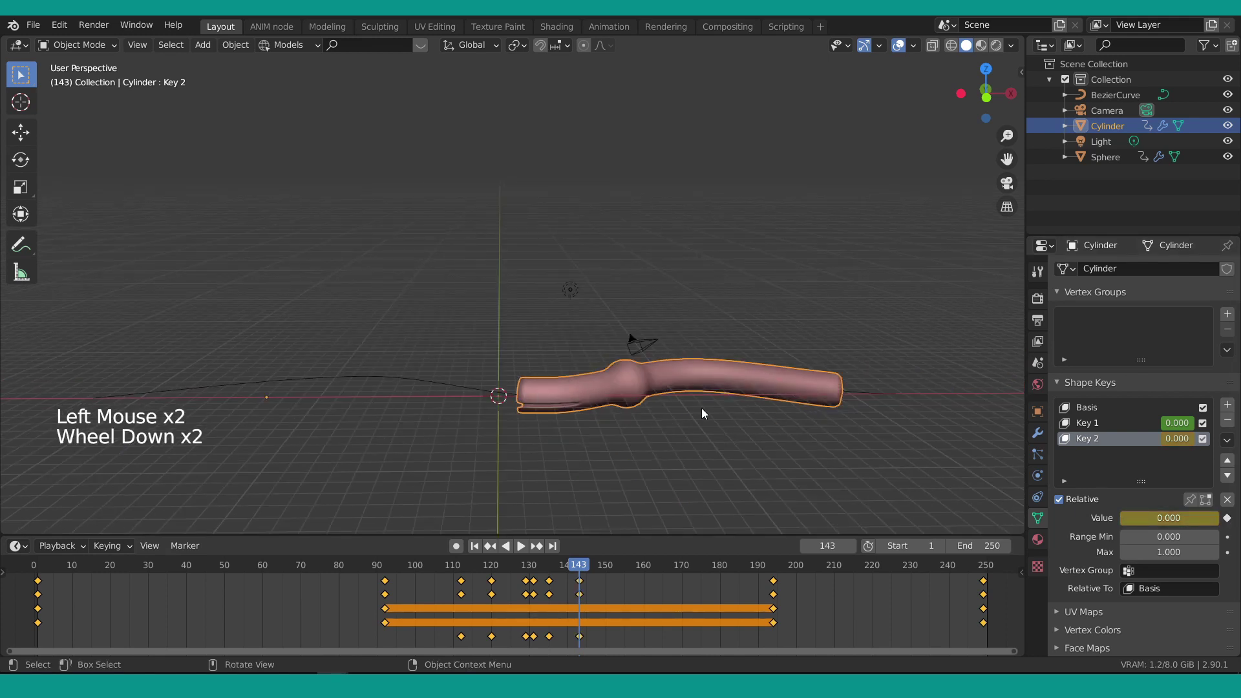
Select the sphere and scrub back to frame 113 as it approaches the tube's open end.
click(632, 389)
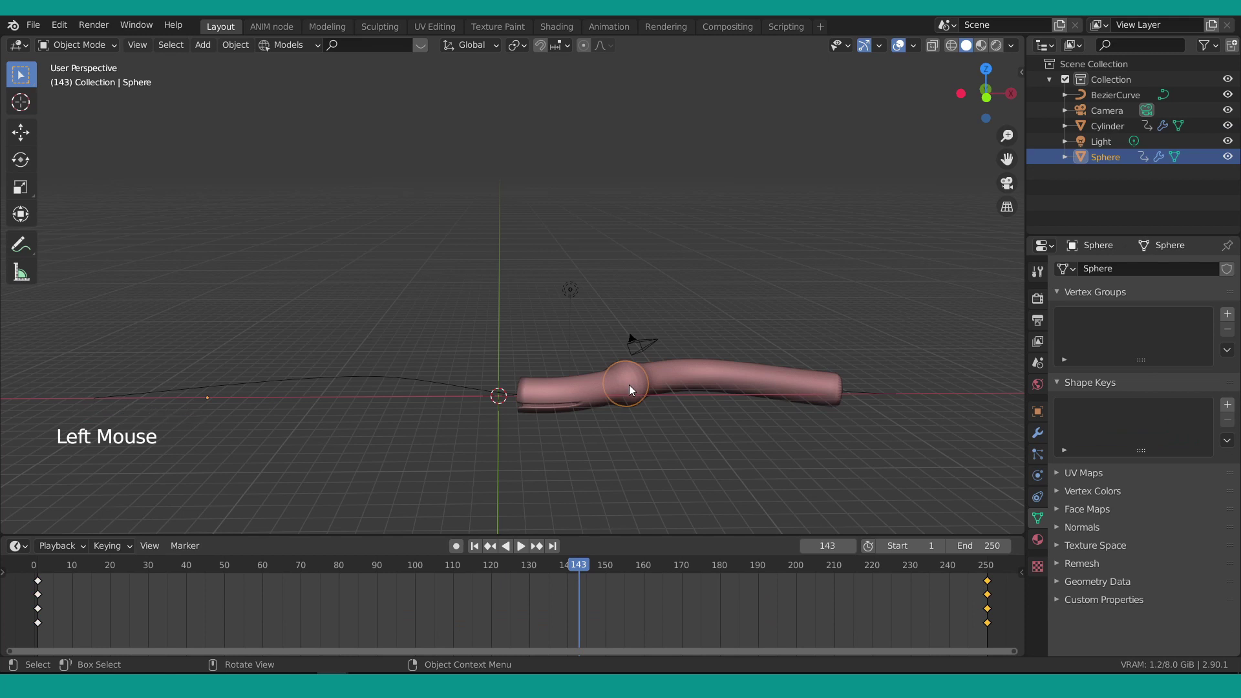
click(389, 574)
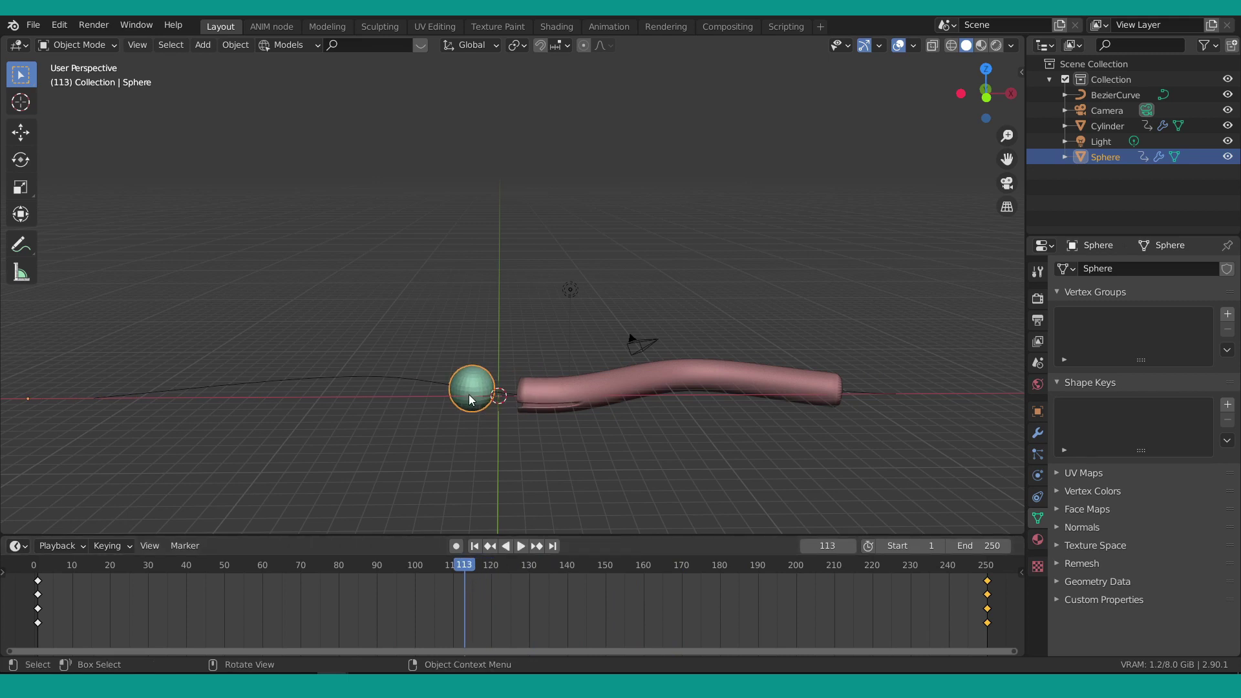
click(473, 399)
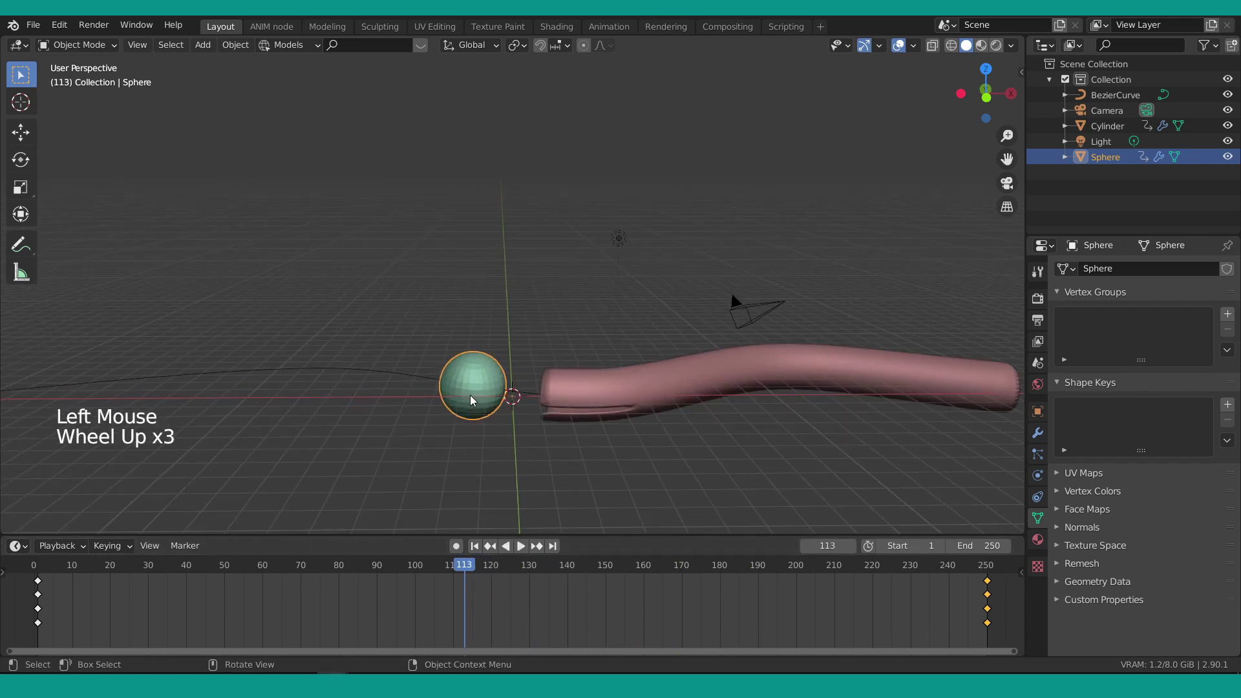
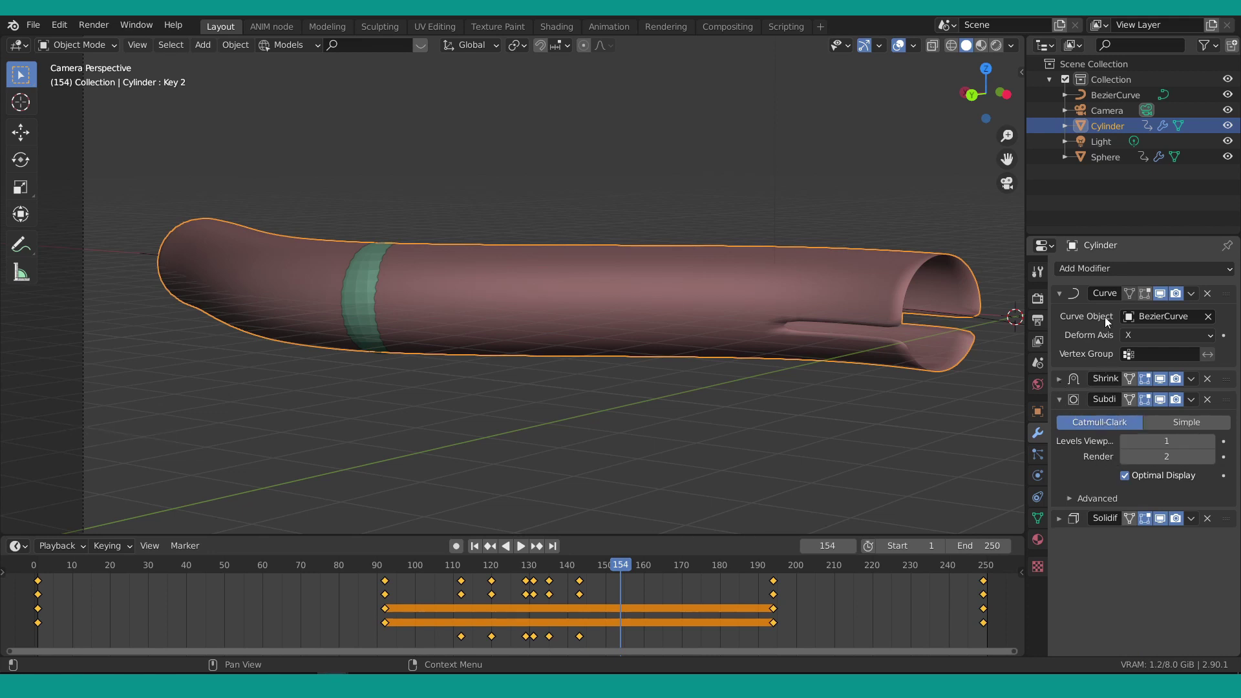
Tweak the cylinder's Solidify thickness, then select the sphere in the viewport.
click(1057, 521)
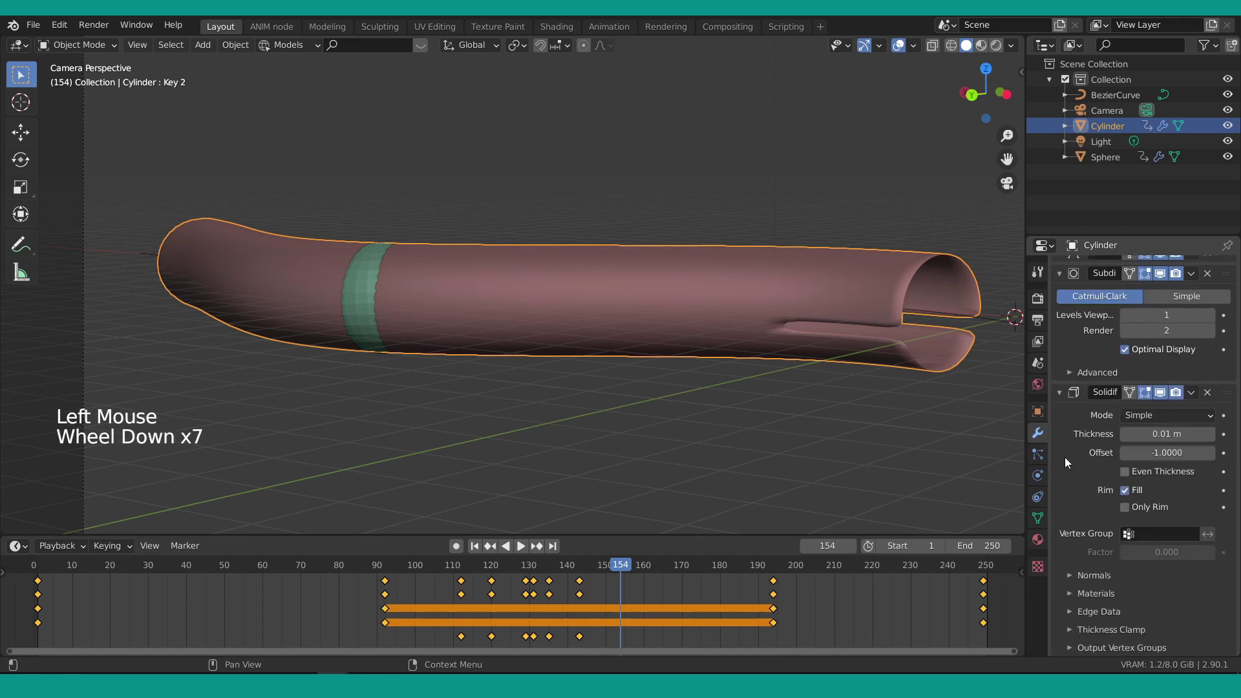
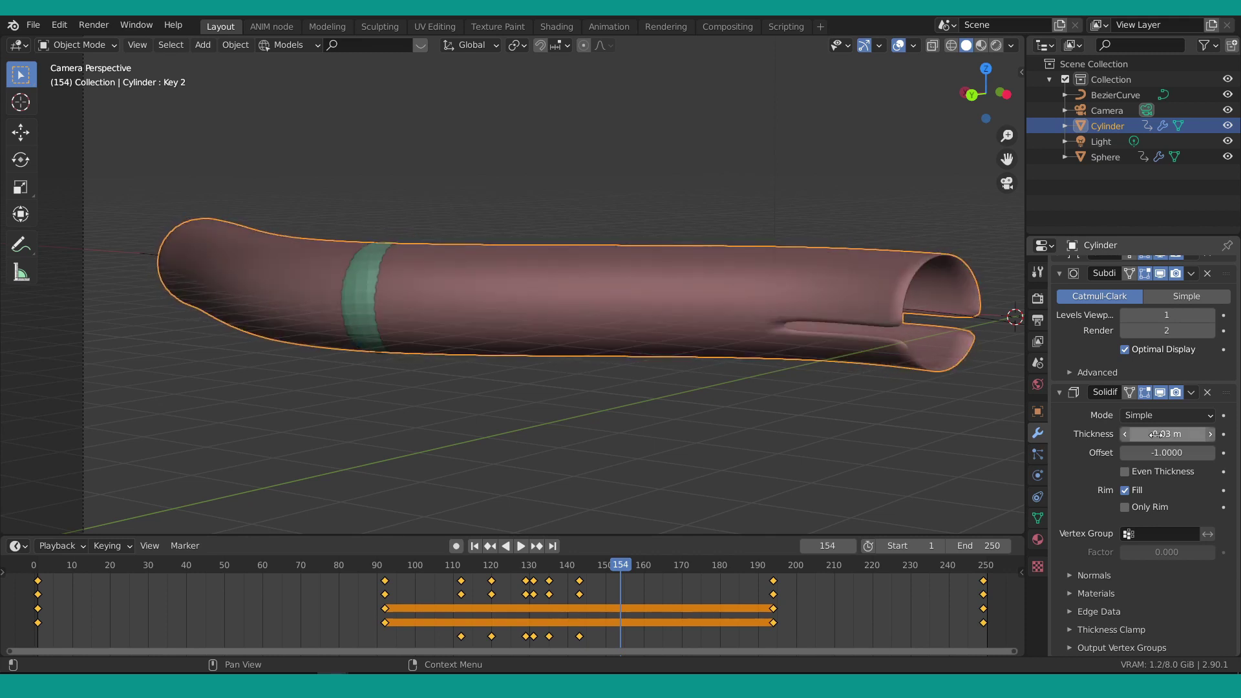
key(ctrl+z)
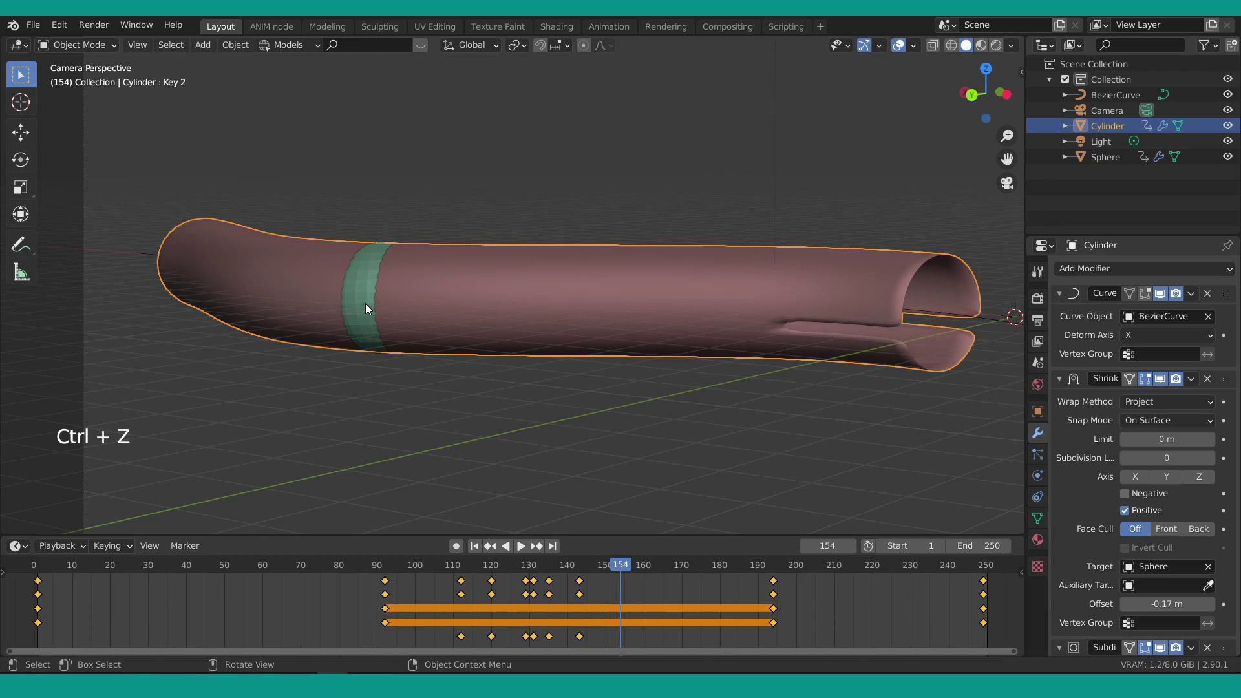
click(399, 301)
scroll(down, 3)
Select the object and undo a stray shape-key change in the properties panel.
click(1038, 521)
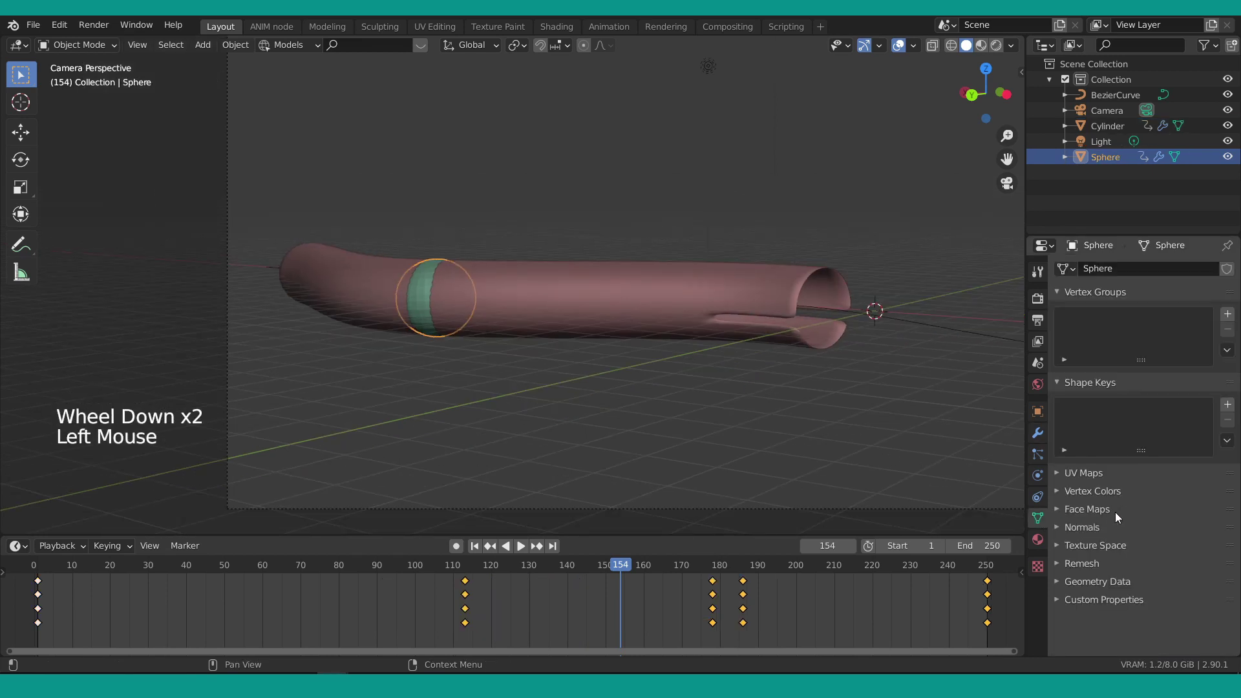
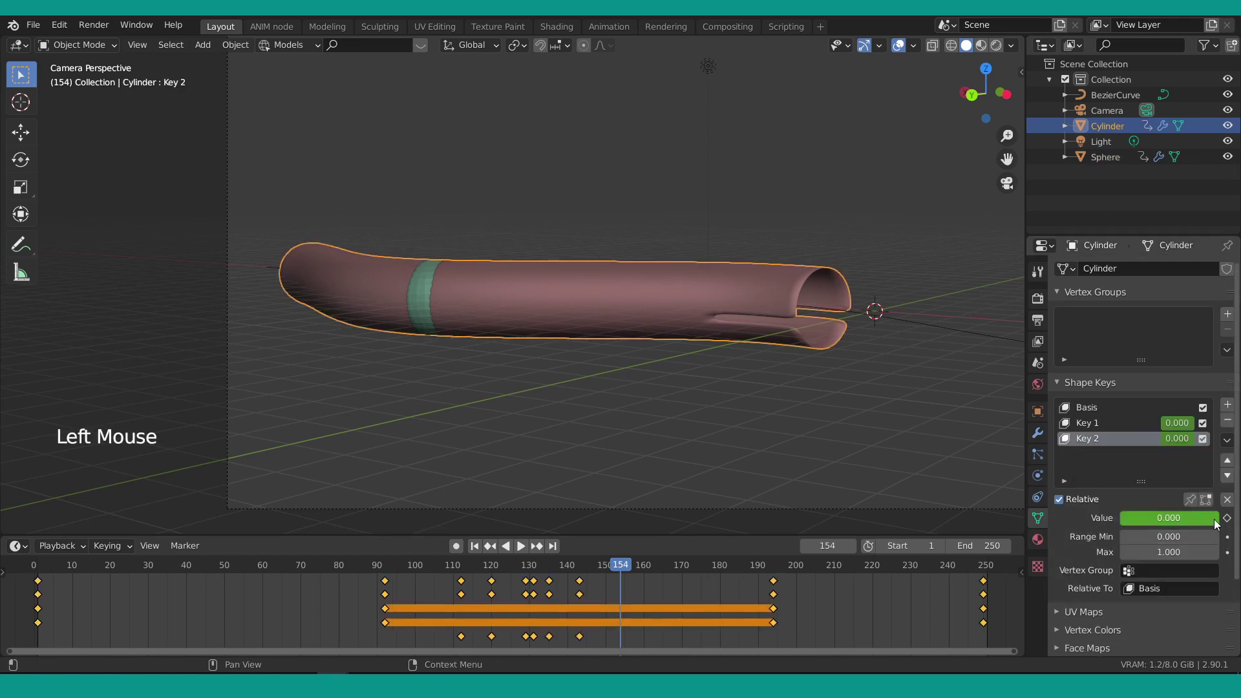
click(1217, 524)
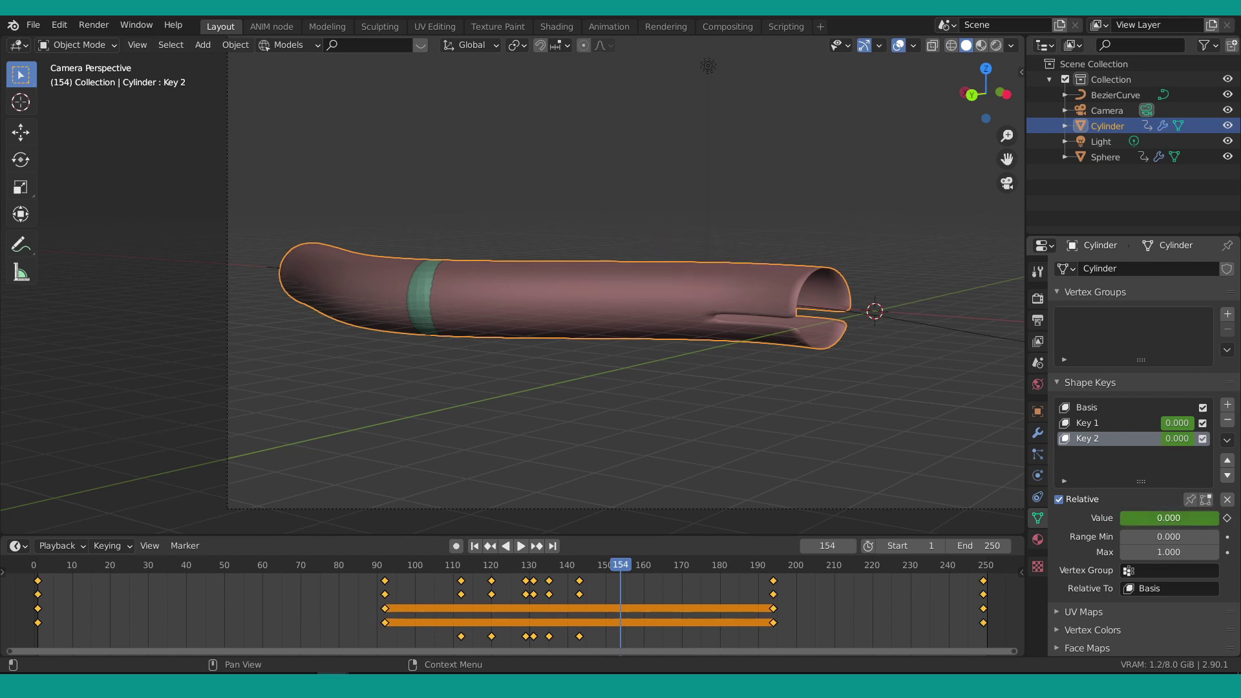
key(ctrl+z)
scroll(down, 3)
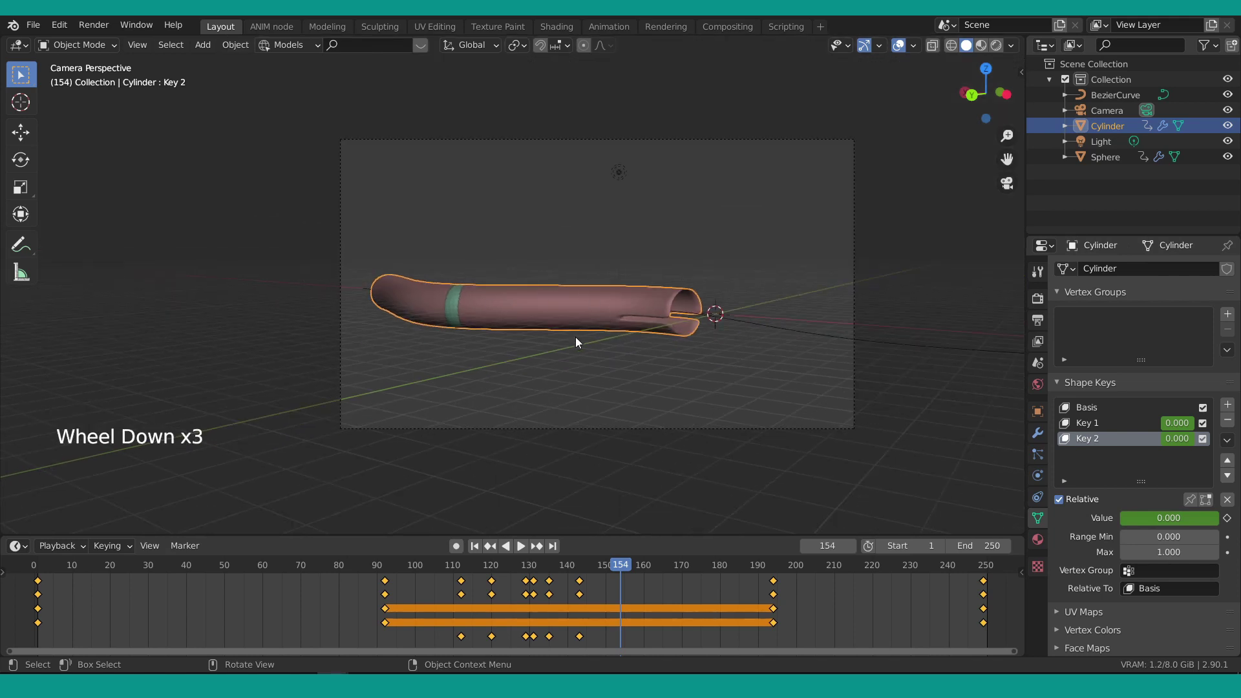
Jump to the first frame, play the animation through the camera, then stop playback.
click(479, 553)
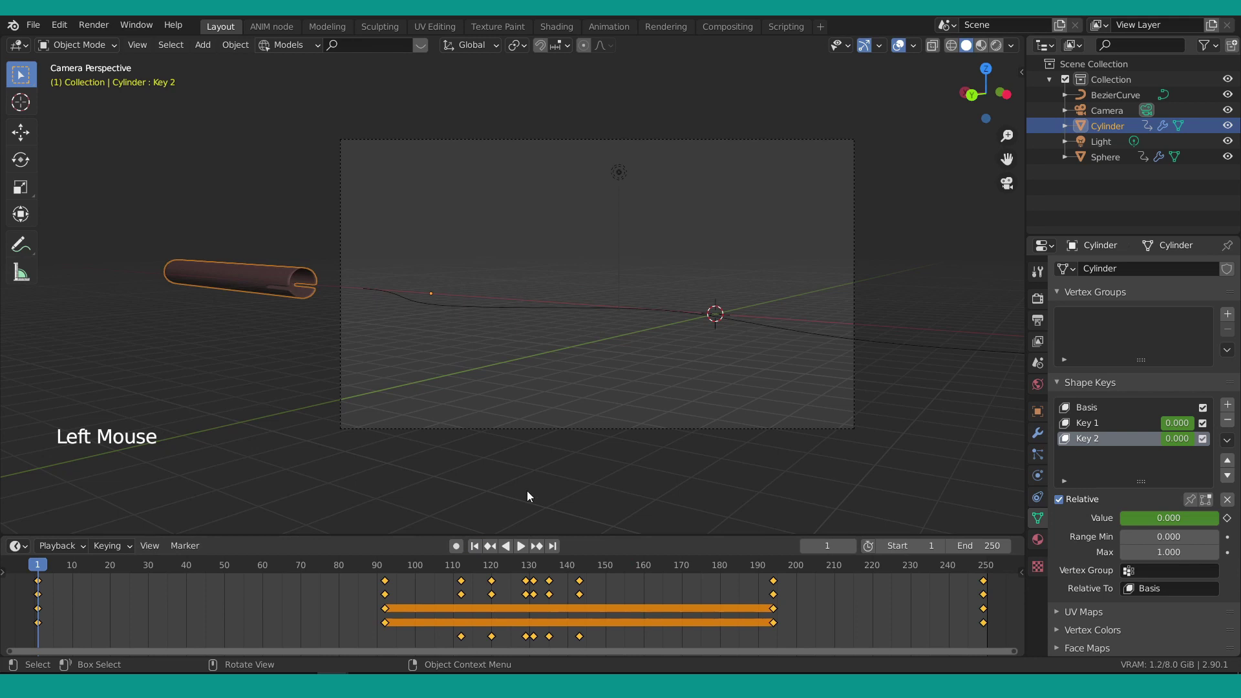
click(521, 549)
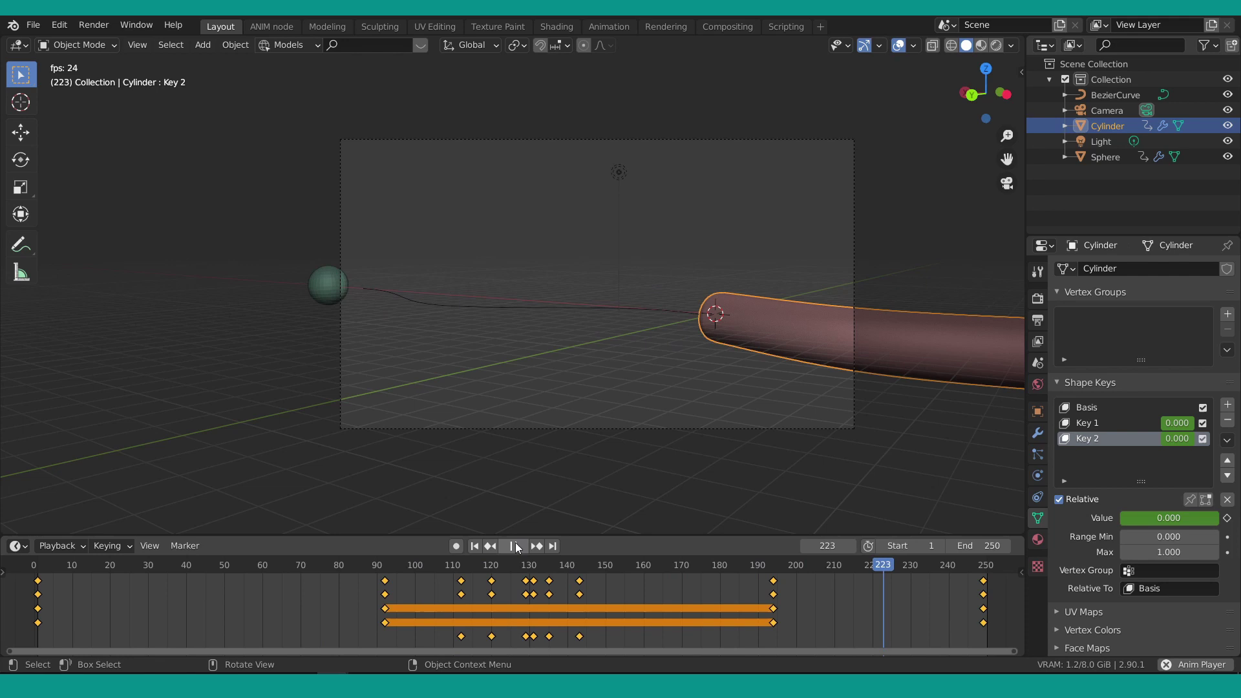
click(519, 547)
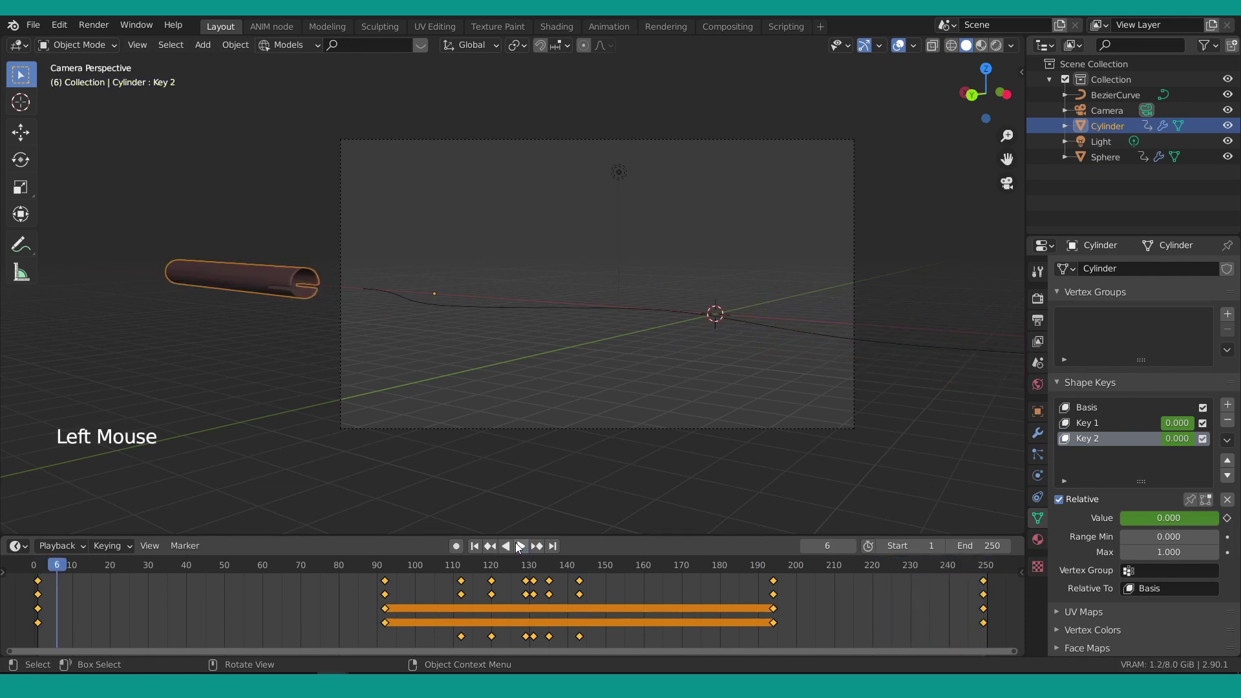